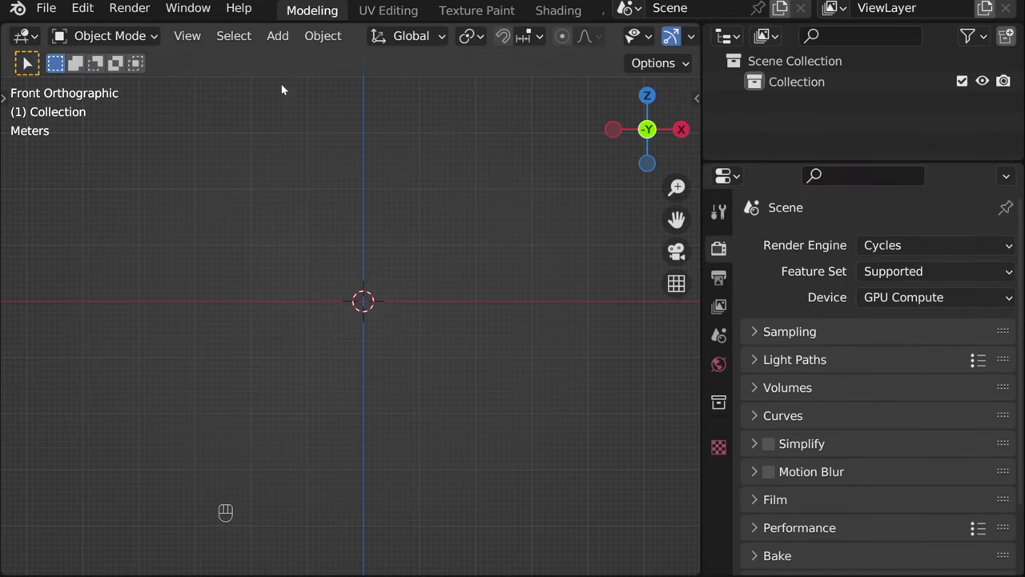
- Add a UV sphere and give it a Displace modifier
{"action": "left_click_drag", "start_coordinate": [280, 40], "coordinate": [536, 146]}
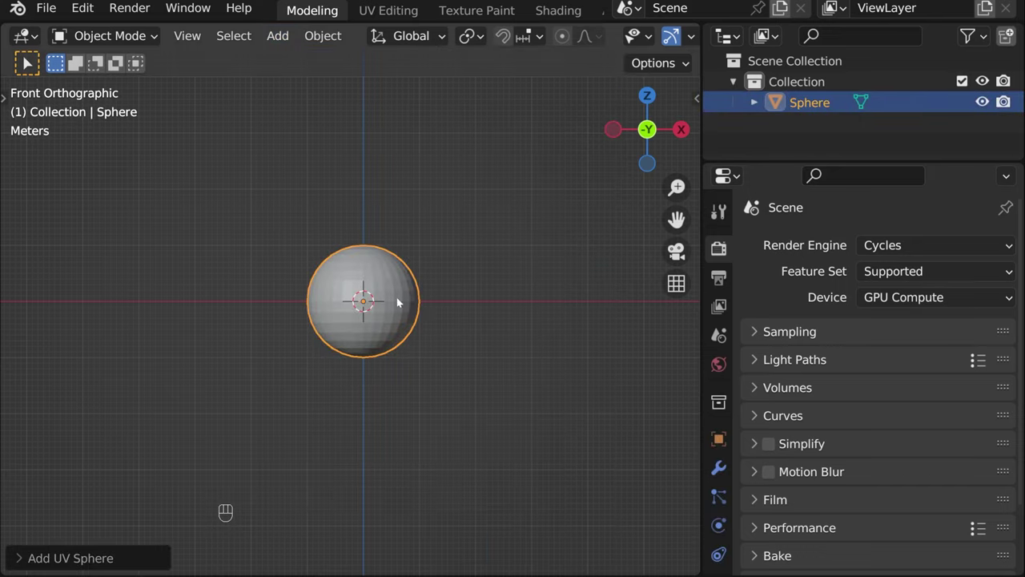
{"action": "left_click_drag", "start_coordinate": [390, 196], "coordinate": [714, 473]}
{"action": "left_click_drag", "start_coordinate": [792, 252], "coordinate": [773, 376]}
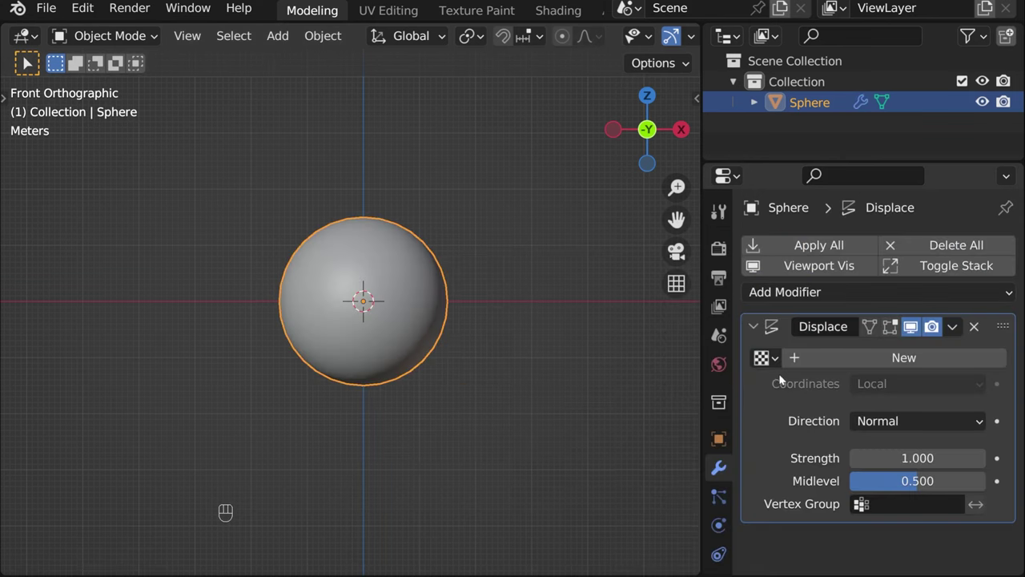
- Create a new texture for the displacement and set its type to Clouds
{"action": "left_click", "coordinate": [850, 364]}
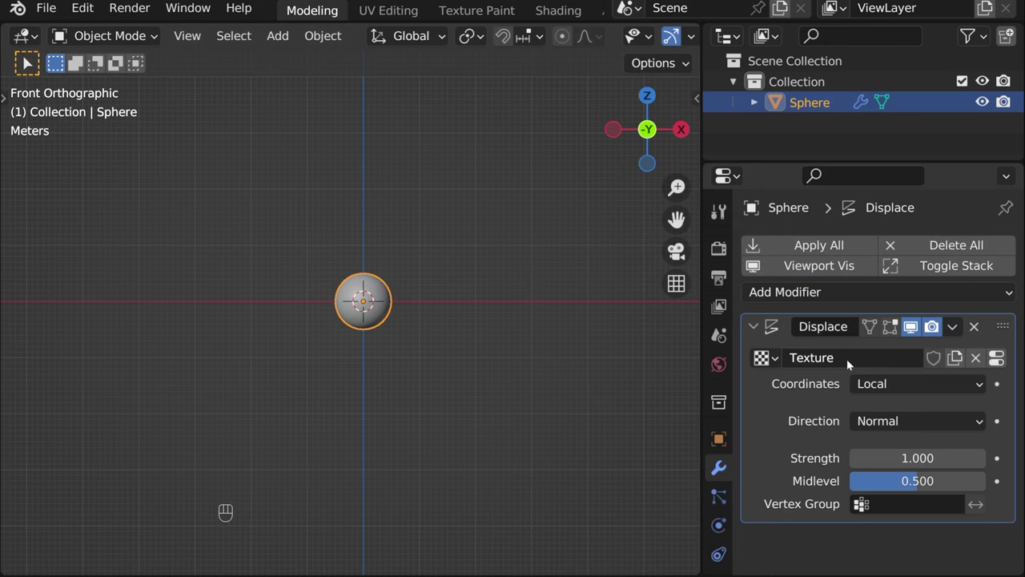
{"action": "left_click", "coordinate": [1005, 365]}
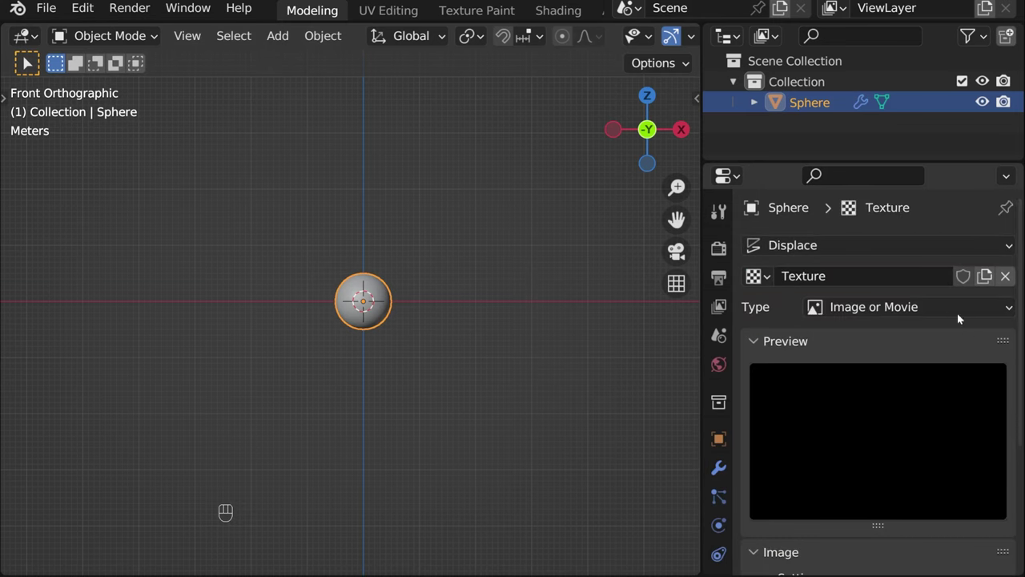
{"action": "left_click_drag", "start_coordinate": [955, 309], "coordinate": [925, 241]}
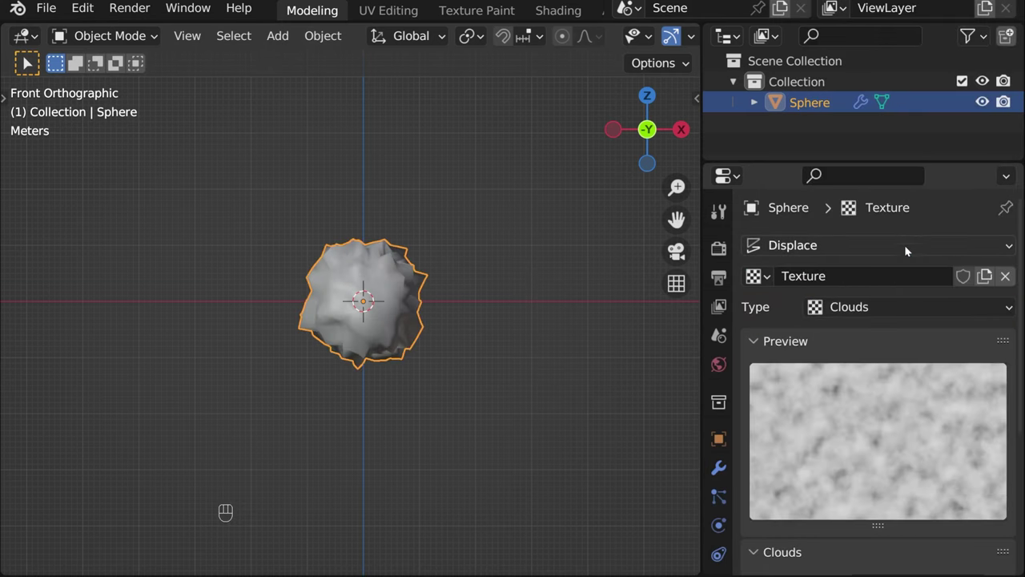
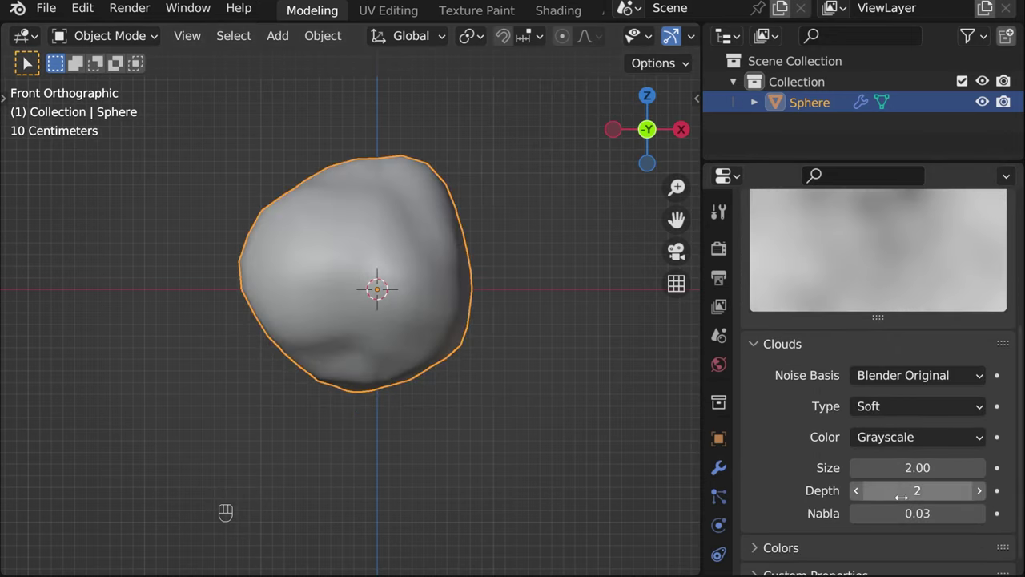
- Return to the sphere's modifier stack after enlarging the Clouds texture to size 2.00
{"action": "left_click", "coordinate": [726, 472]}
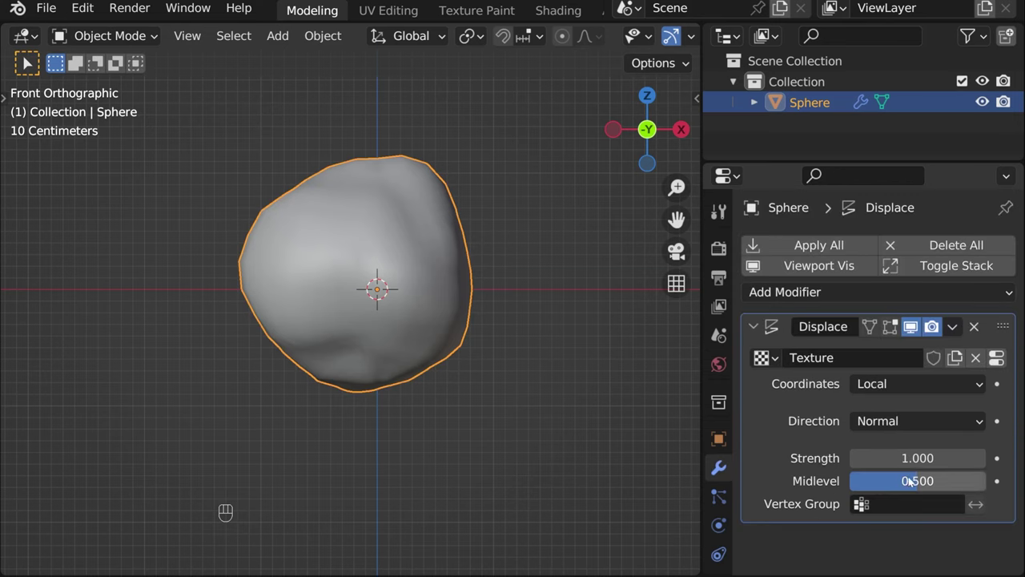
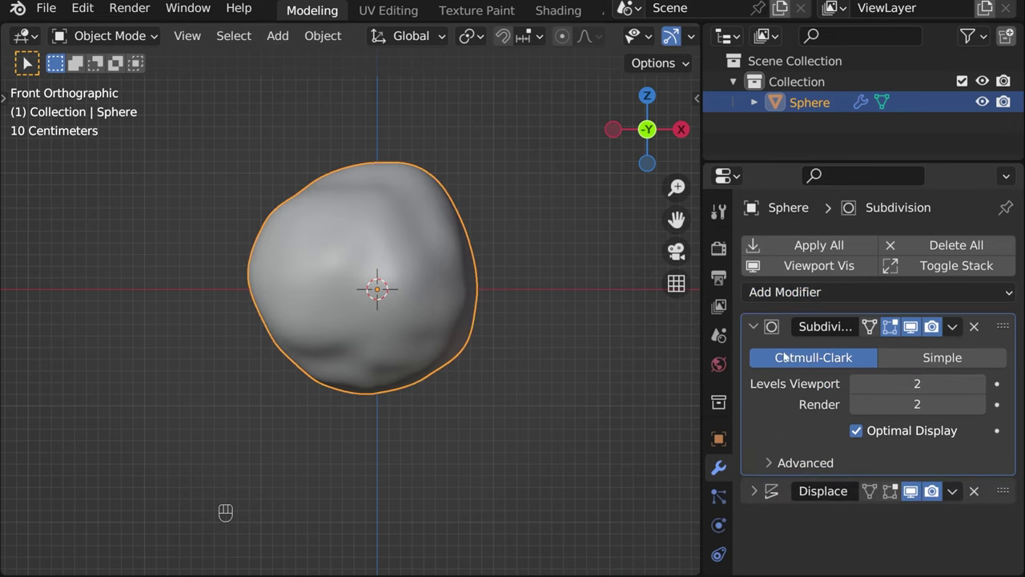
- Collapse the Subdivision and Displace modifier panels on the sphere
{"action": "left_click_drag", "start_coordinate": [762, 337], "coordinate": [711, 343]}
{"action": "left_click_drag", "start_coordinate": [437, 268], "coordinate": [429, 331]}
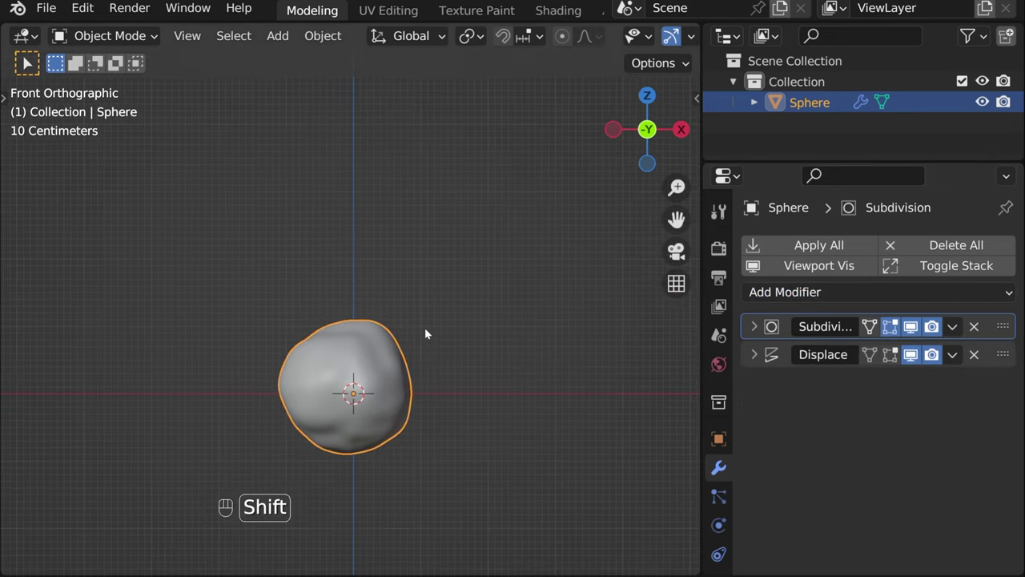
{"action": "left_click_drag", "start_coordinate": [448, 351], "coordinate": [458, 370]}
- Duplicate the sphere and rotate and resize the first copy
{"action": "key", "text": "shift+d"}
{"action": "key", "text": "r"}
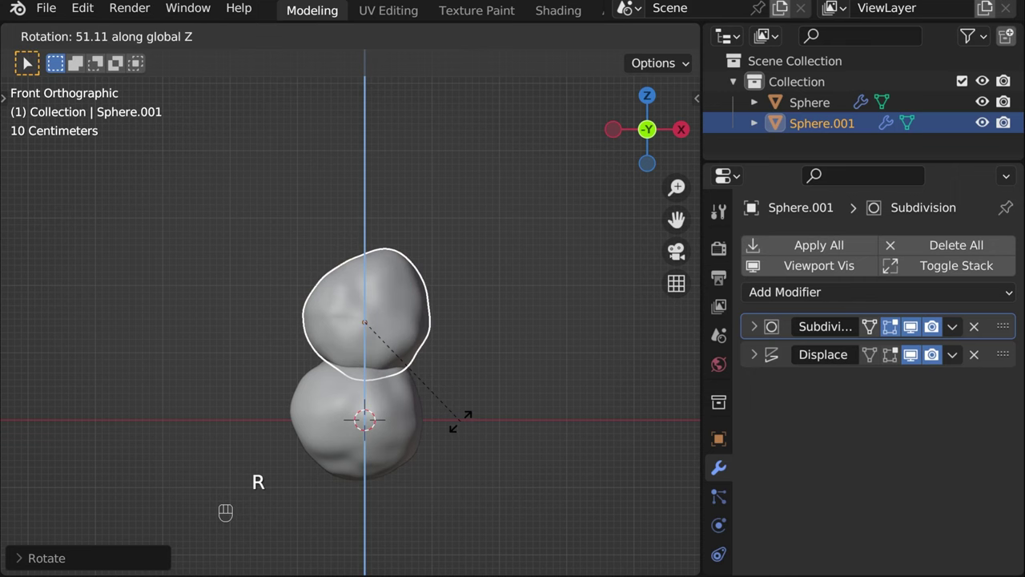
{"action": "left_click", "coordinate": [529, 287]}
{"action": "left_click_drag", "start_coordinate": [461, 329], "coordinate": [402, 352]}
{"action": "left_click_drag", "start_coordinate": [382, 355], "coordinate": [522, 369]}
{"action": "key", "text": "s"}
- Duplicate again, rotating the third sphere on X, Z and Y, squashing it vertically and moving it into place
{"action": "key", "text": "shift+d"}
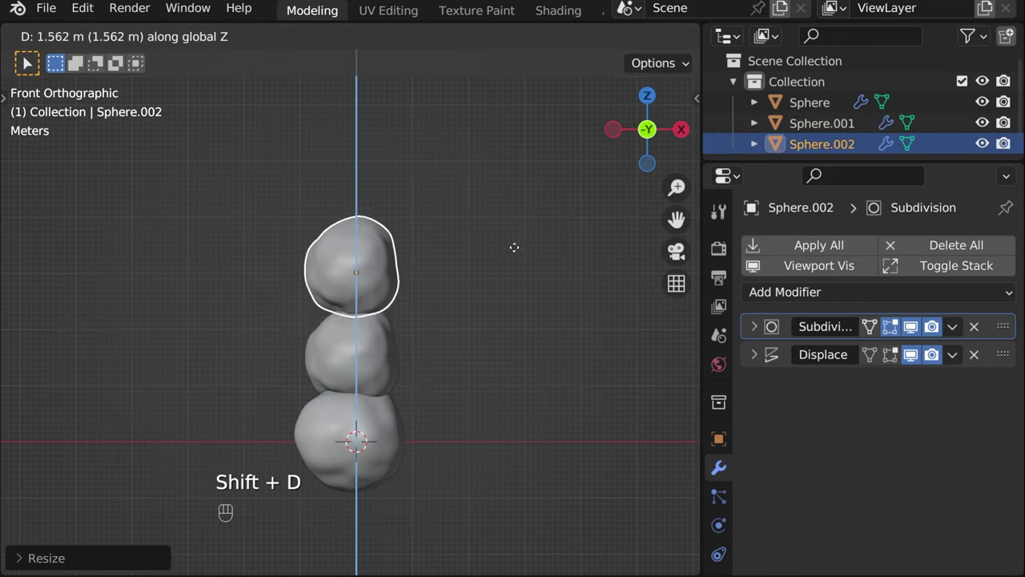
{"action": "key", "text": "r"}
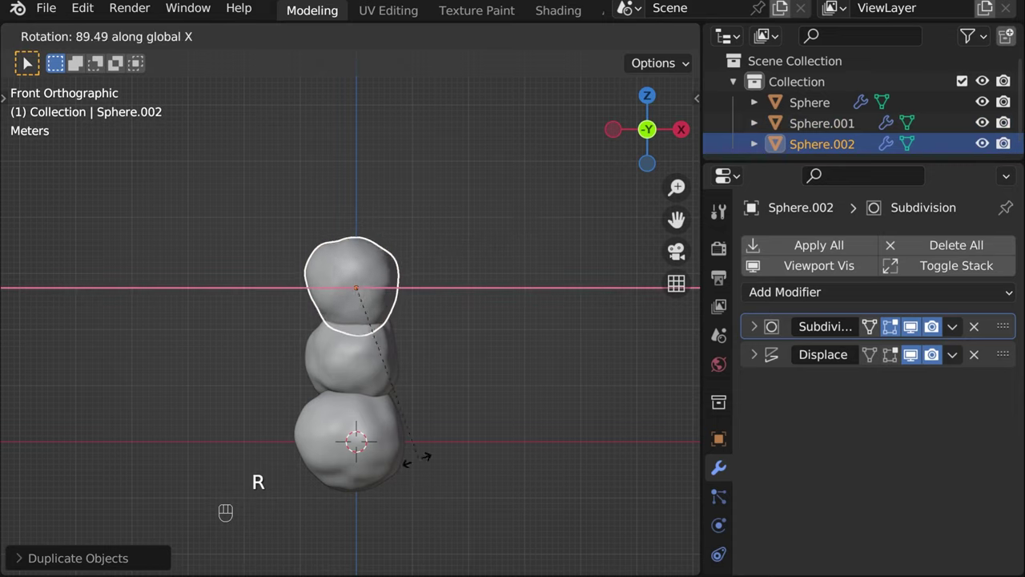
{"action": "key", "text": "r"}
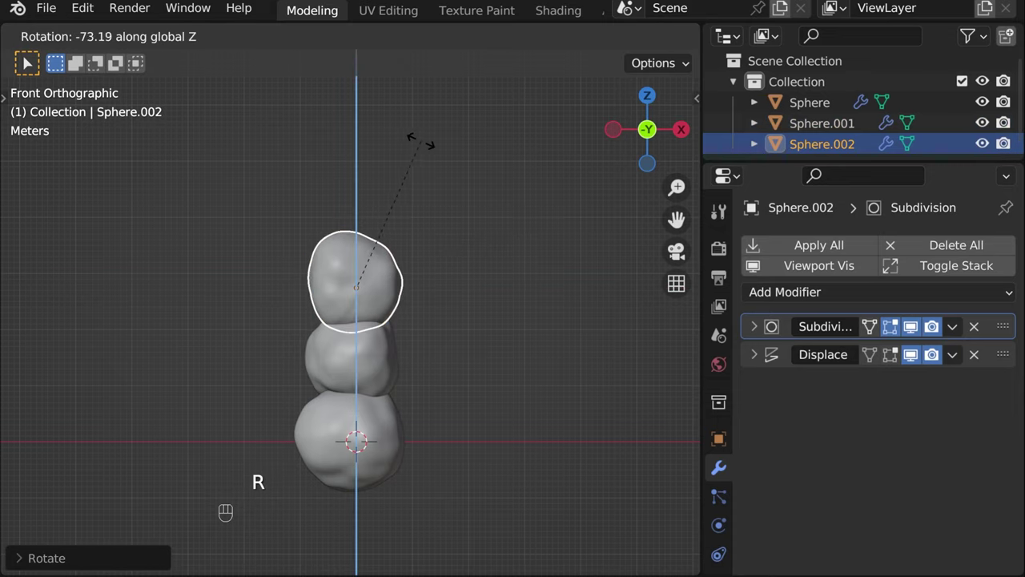
{"action": "key", "text": "r"}
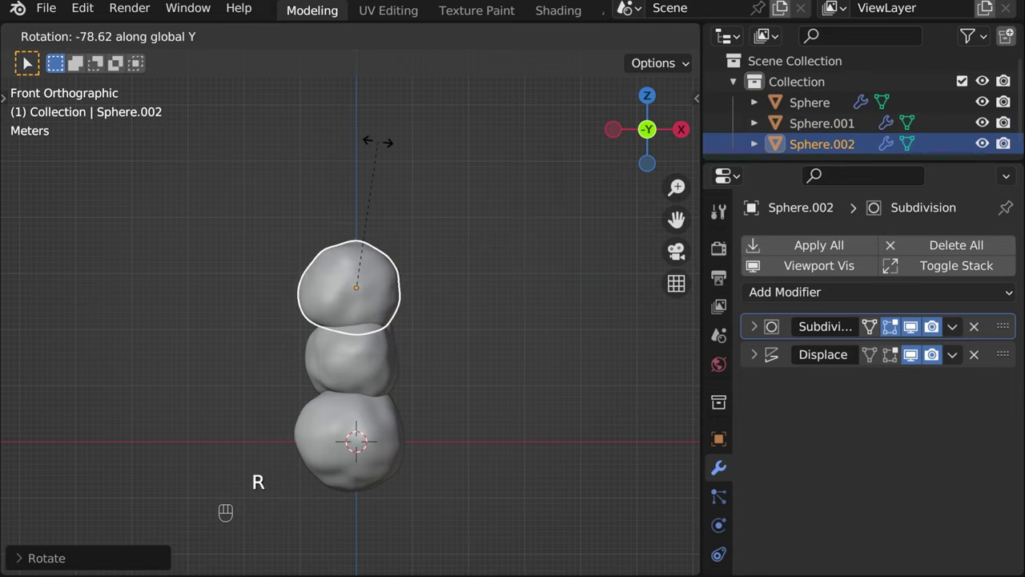
{"action": "key", "text": "s"}
{"action": "key", "text": "g"}
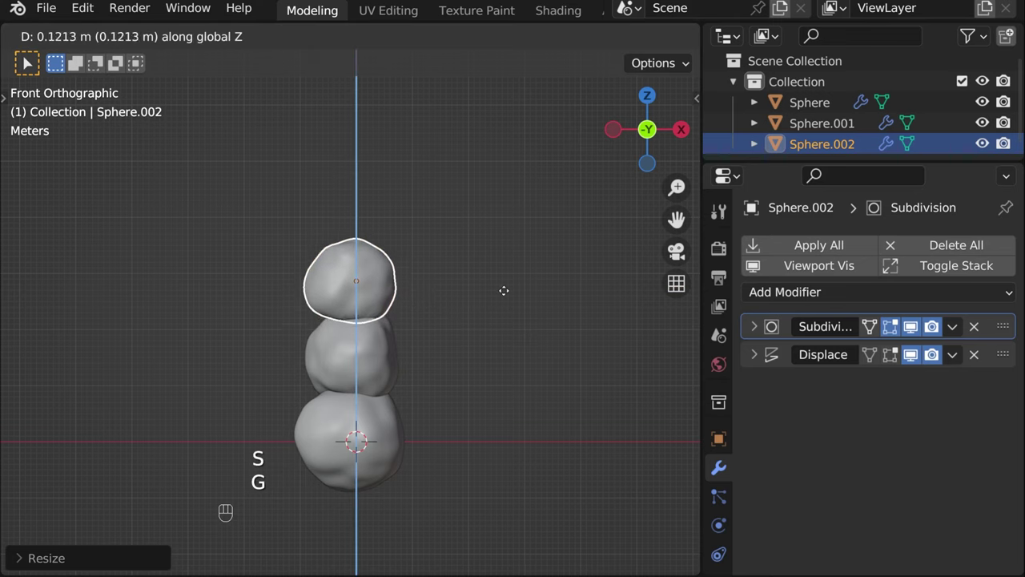
{"action": "key", "text": "r"}
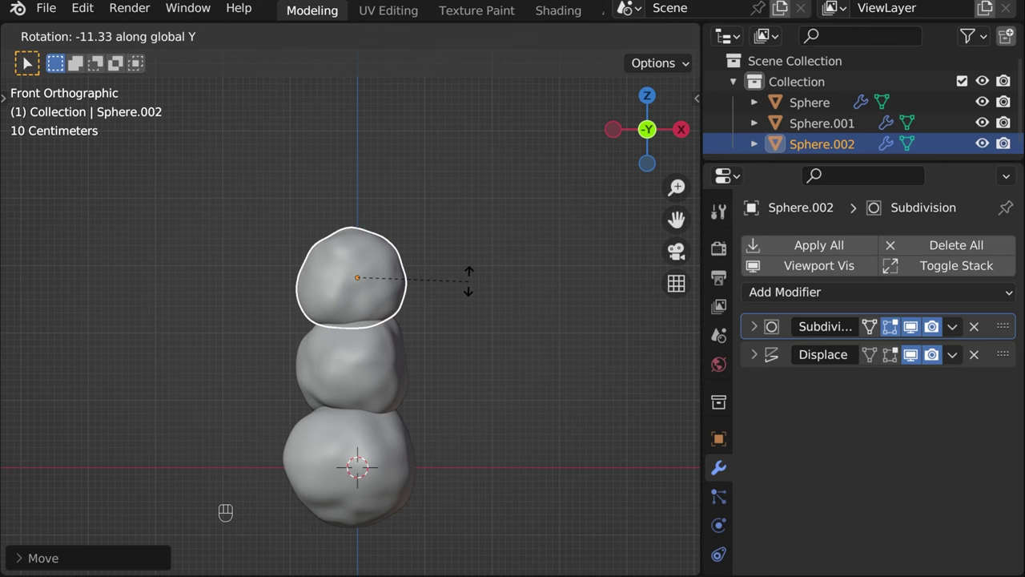
- Set Sphere.002's Displace strength to 0.500
{"action": "key", "text": "s"}
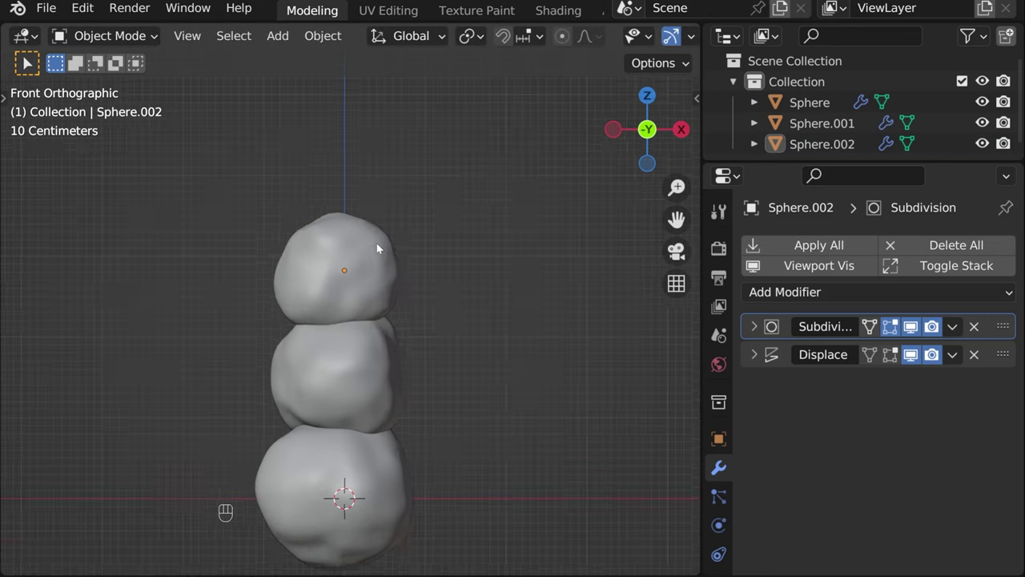
{"action": "left_click", "coordinate": [761, 361]}
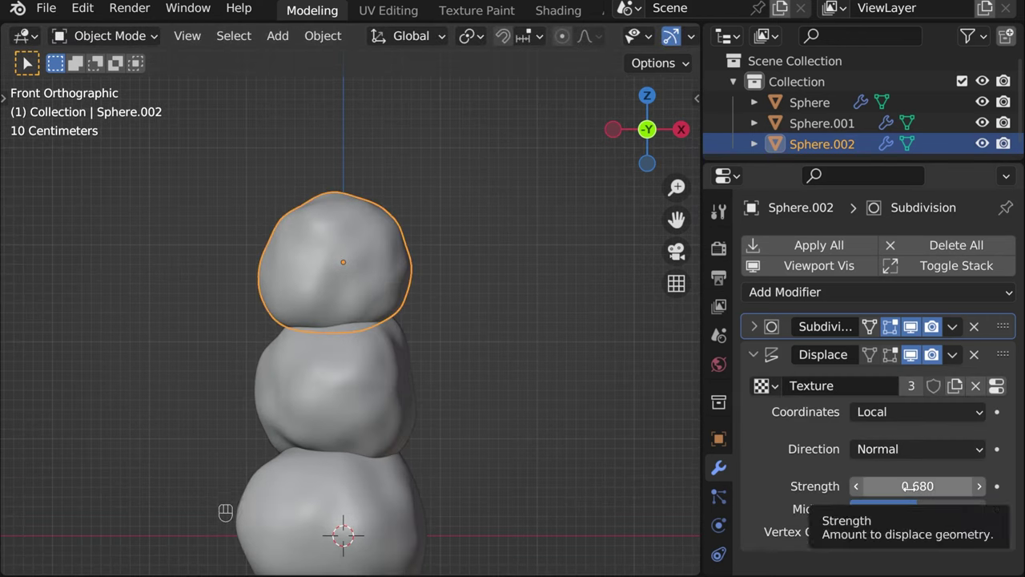
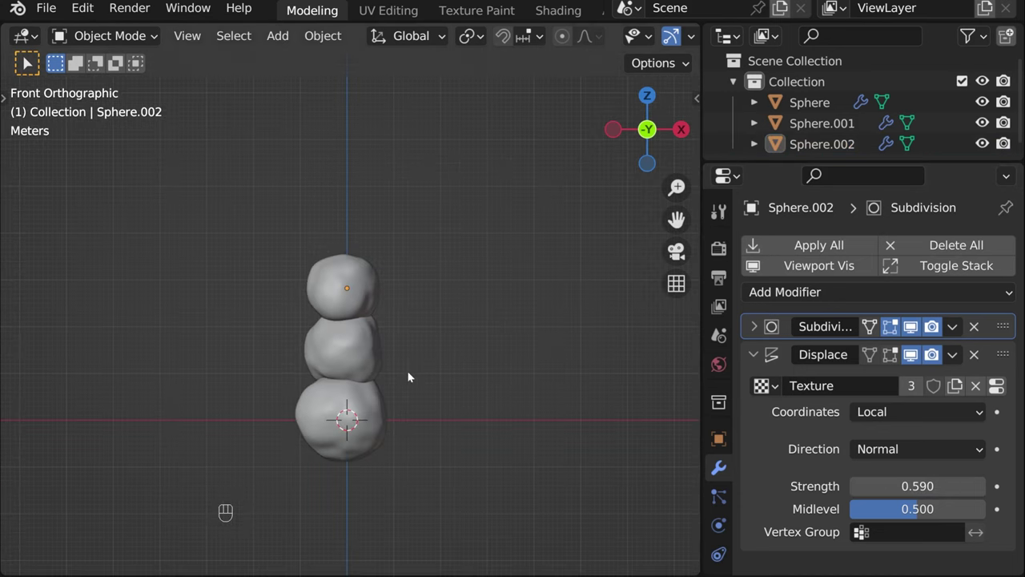
{"action": "left_click", "coordinate": [367, 390]}
{"action": "key", "text": "g"}
{"action": "left_click_drag", "start_coordinate": [457, 326], "coordinate": [494, 321]}
{"action": "key", "text": "g"}
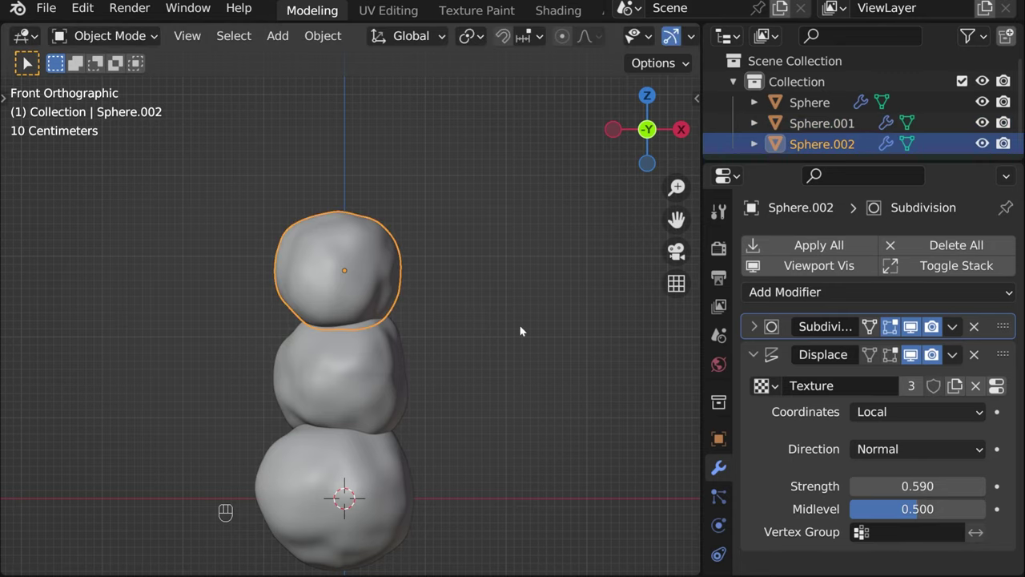
- Rotate Sphere.002 around Y and move it so the three spheres stack vertically, checked from the side
{"action": "key", "text": "g"}
{"action": "key", "text": "r"}
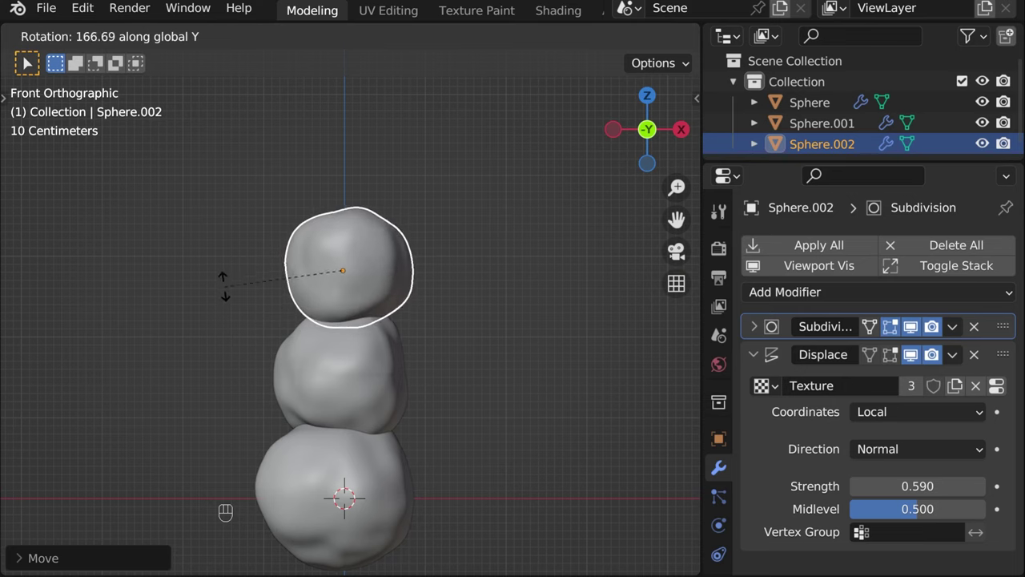
{"action": "key", "text": "g"}
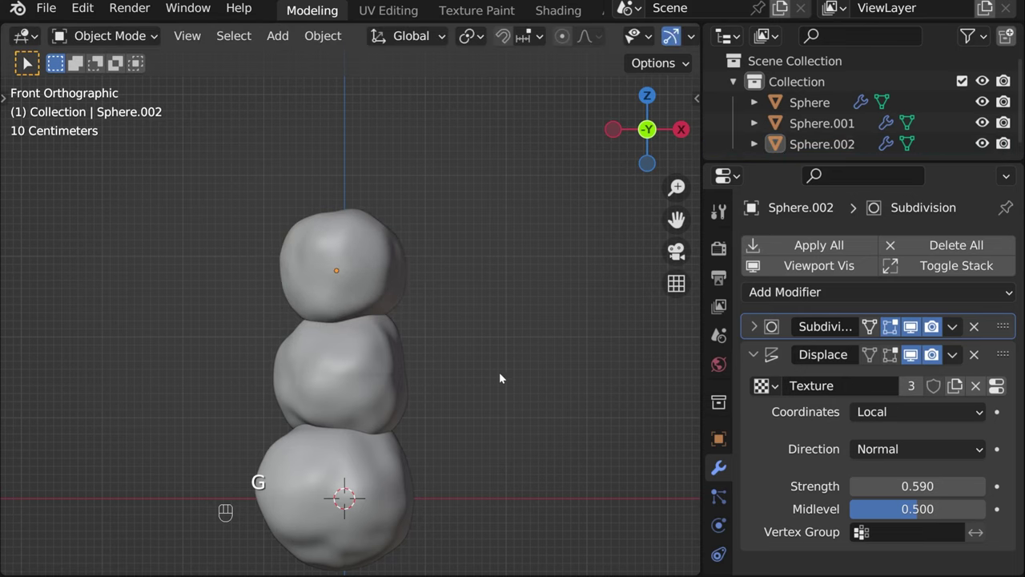
{"action": "left_click_drag", "start_coordinate": [399, 350], "coordinate": [495, 293]}
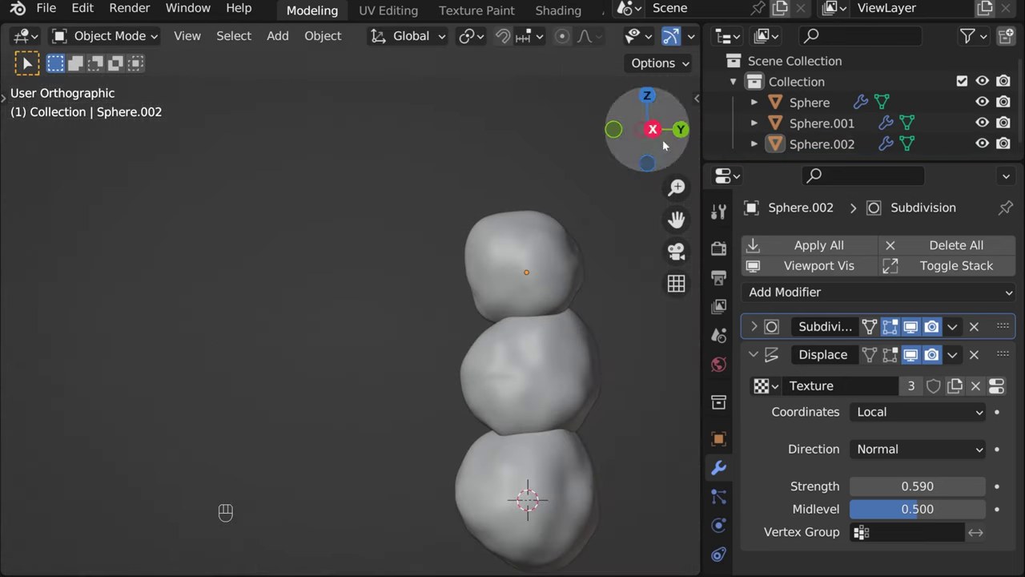
{"action": "left_click_drag", "start_coordinate": [531, 296], "coordinate": [428, 288]}
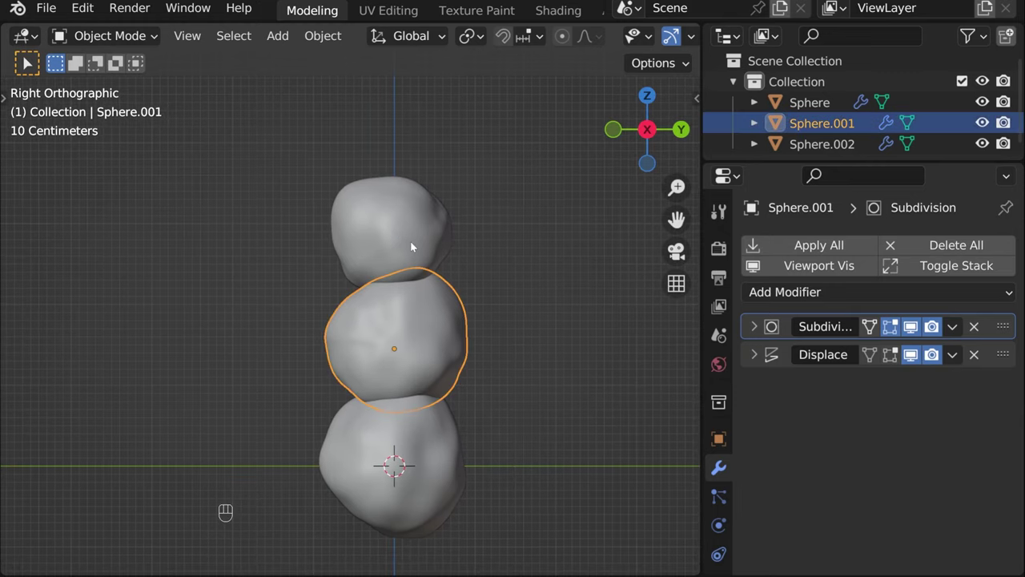
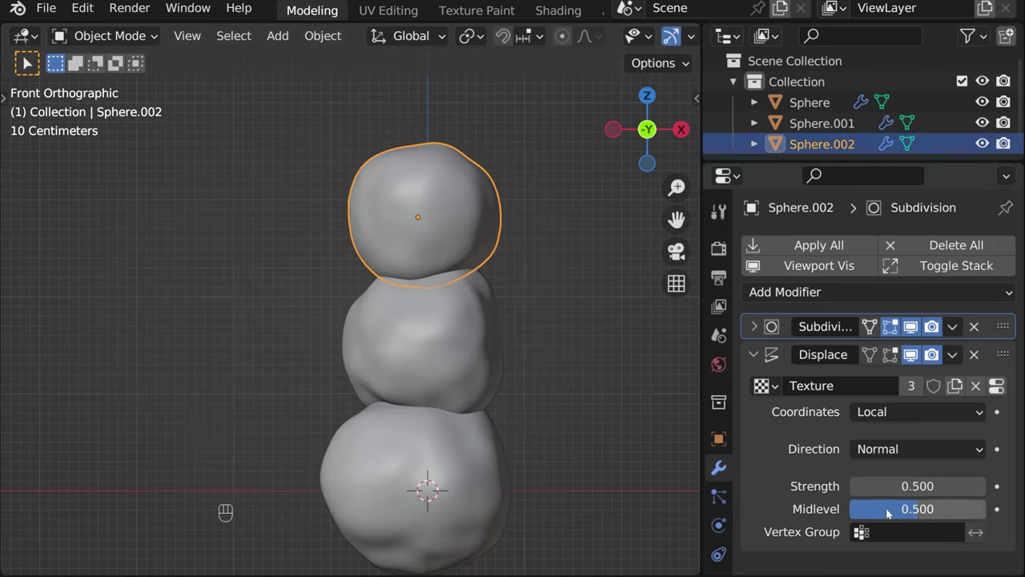
- Add a Single Vert mesh object beside the snowman spheres
{"action": "left_click_drag", "start_coordinate": [530, 328], "coordinate": [902, 456]}
{"action": "left_click_drag", "start_coordinate": [521, 319], "coordinate": [529, 340]}
{"action": "left_click_drag", "start_coordinate": [500, 333], "coordinate": [478, 322]}
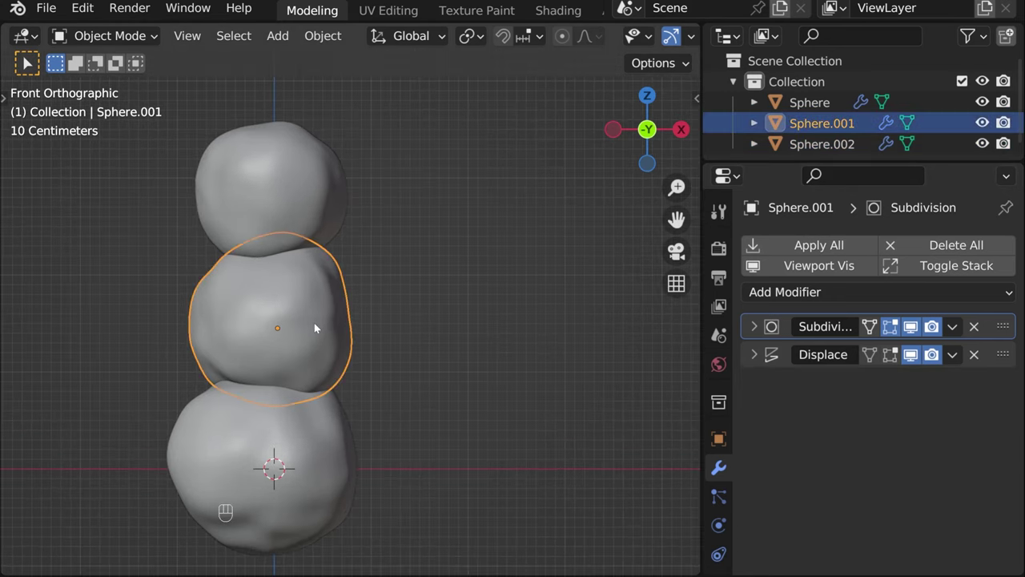
{"action": "key", "text": "shift+s"}
{"action": "left_click", "coordinate": [453, 365]}
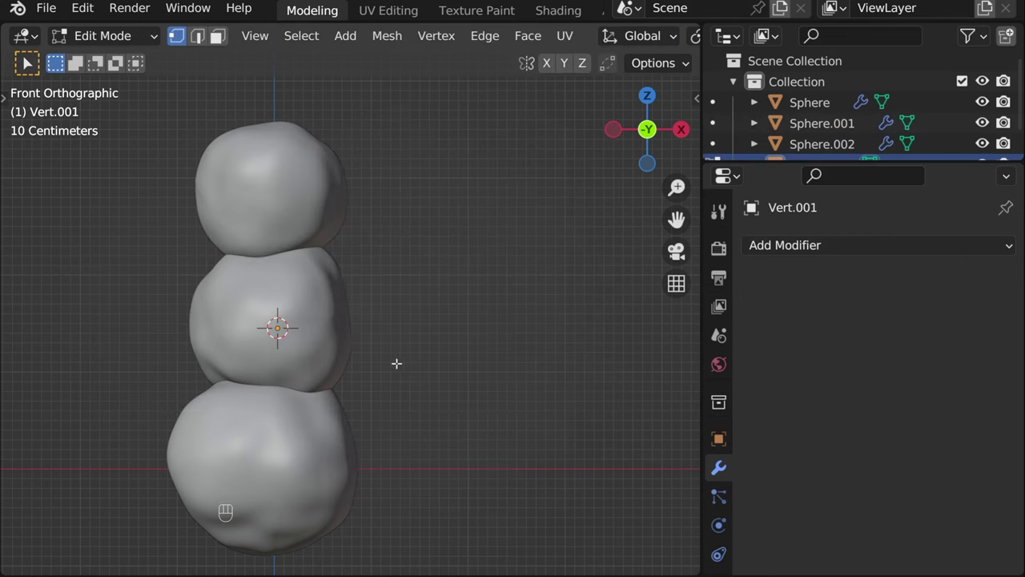
- Extrude a chain of edges from the vertex in Edit Mode and return to Object Mode
{"action": "key", "text": "alt+z"}
{"action": "key", "text": "e"}
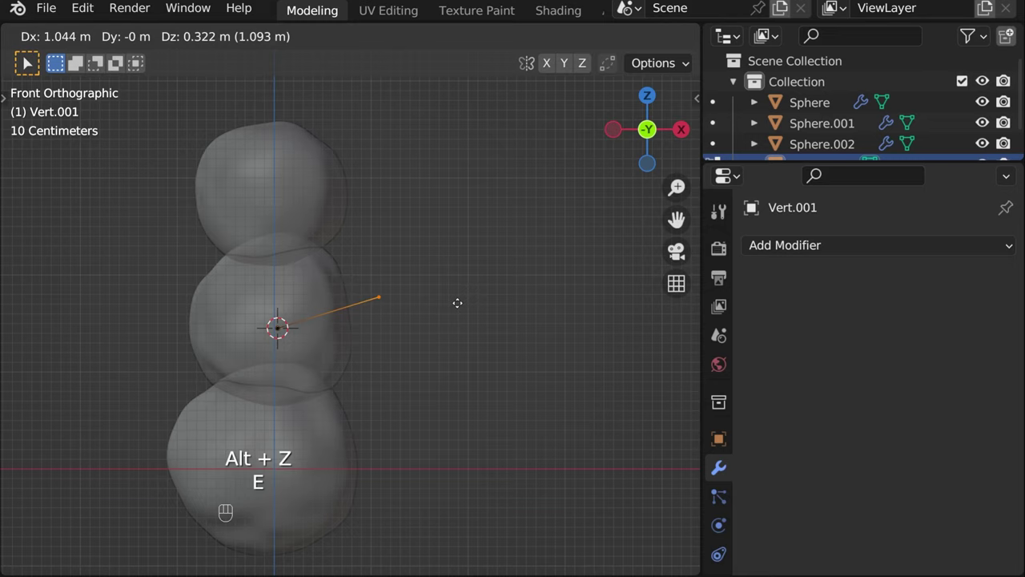
{"action": "key", "text": "e"}
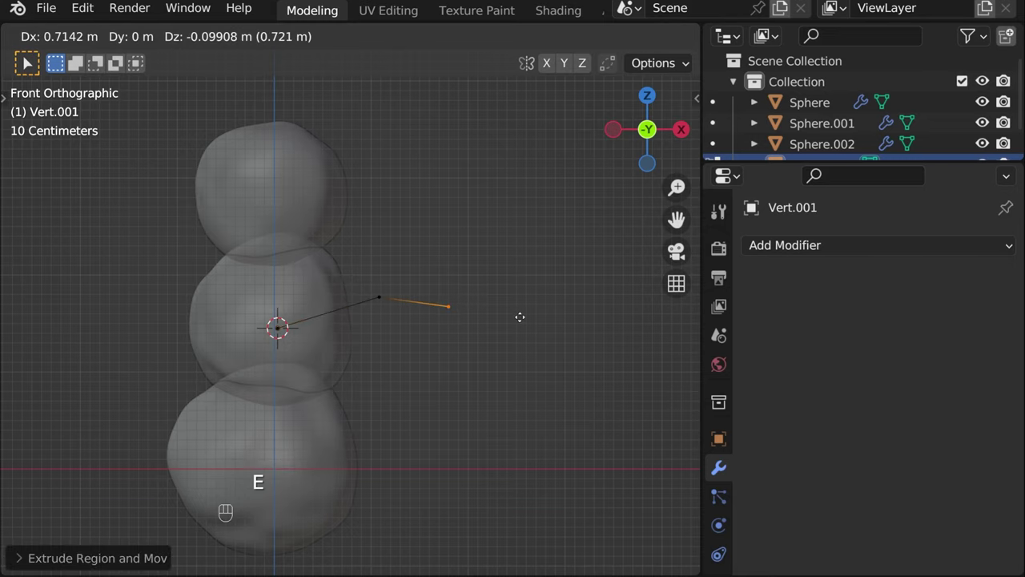
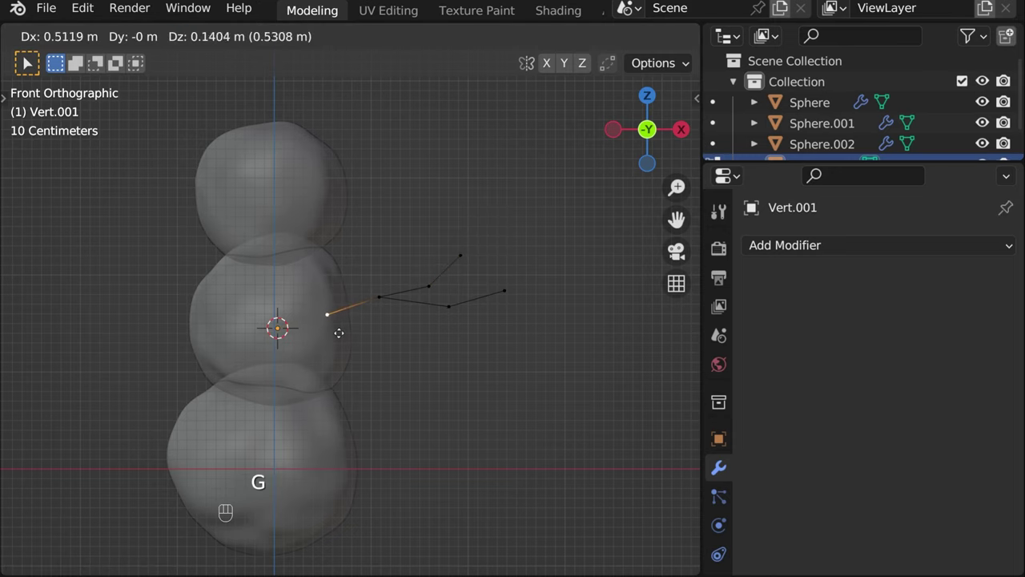
{"action": "key", "text": "Tab"}
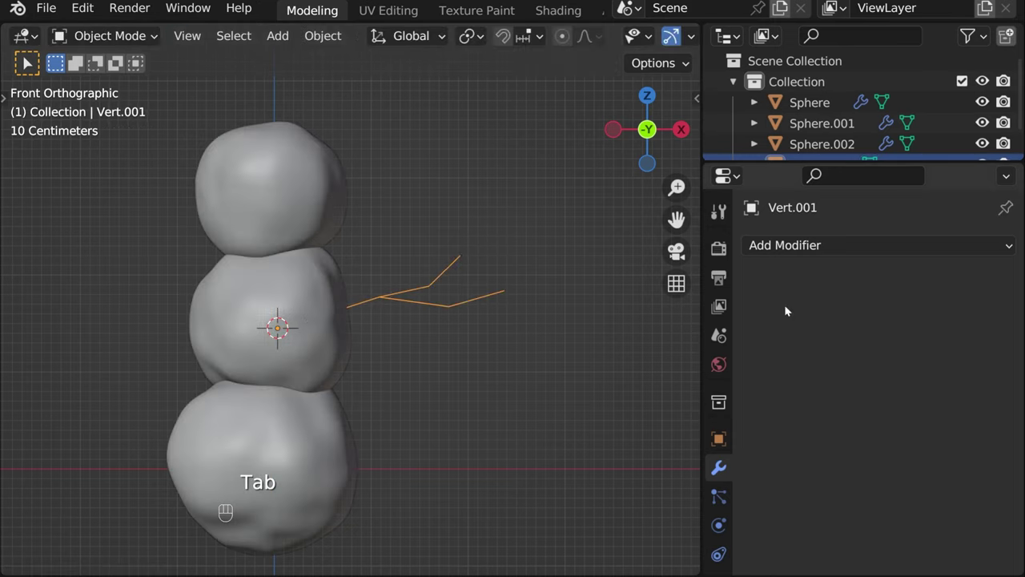
- Give the arm a Subdivision modifier, smooth skin shading and a thinner skin radius
{"action": "left_click_drag", "start_coordinate": [805, 248], "coordinate": [591, 436]}
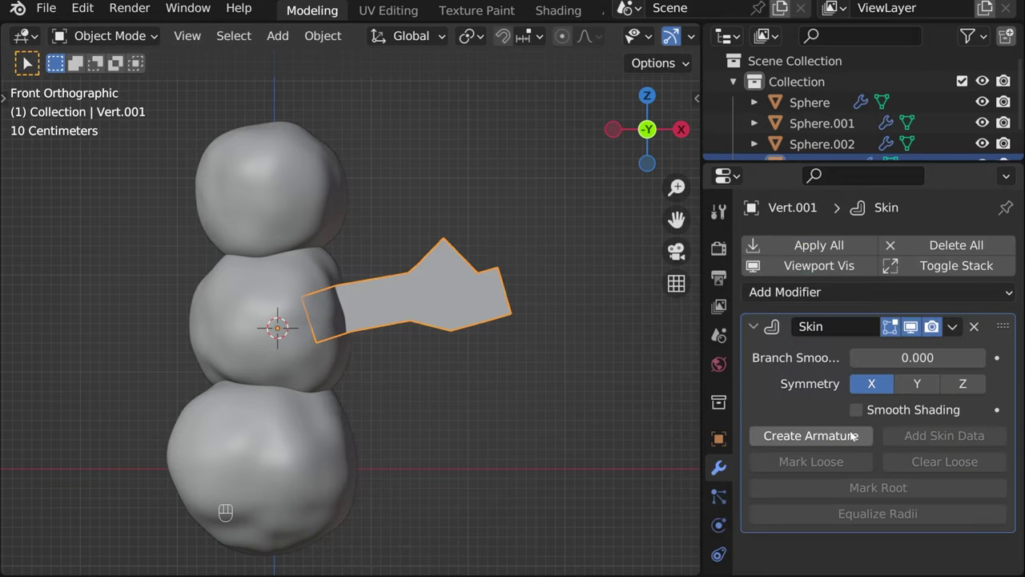
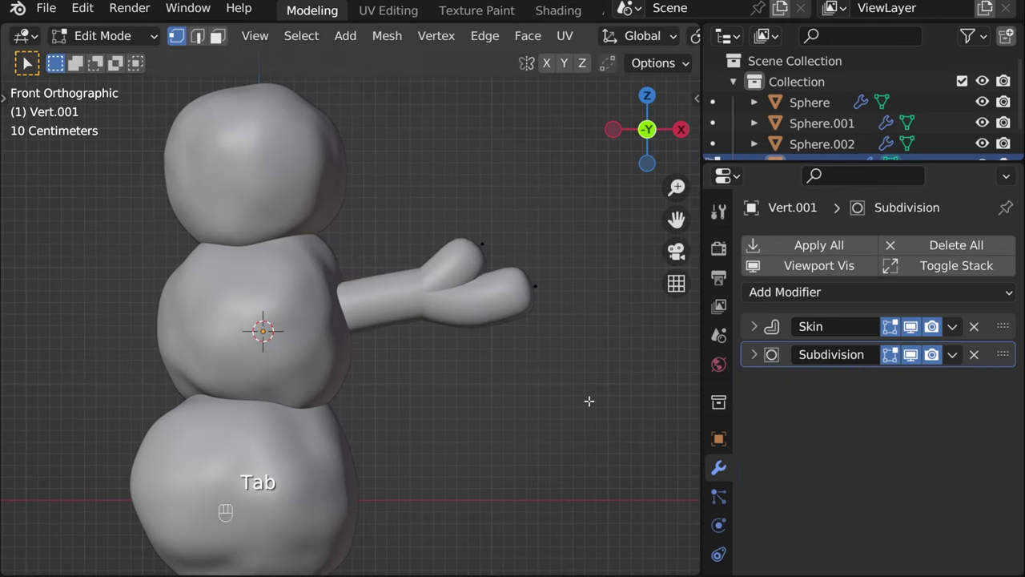
{"action": "key", "text": "a"}
{"action": "left_click", "coordinate": [759, 334]}
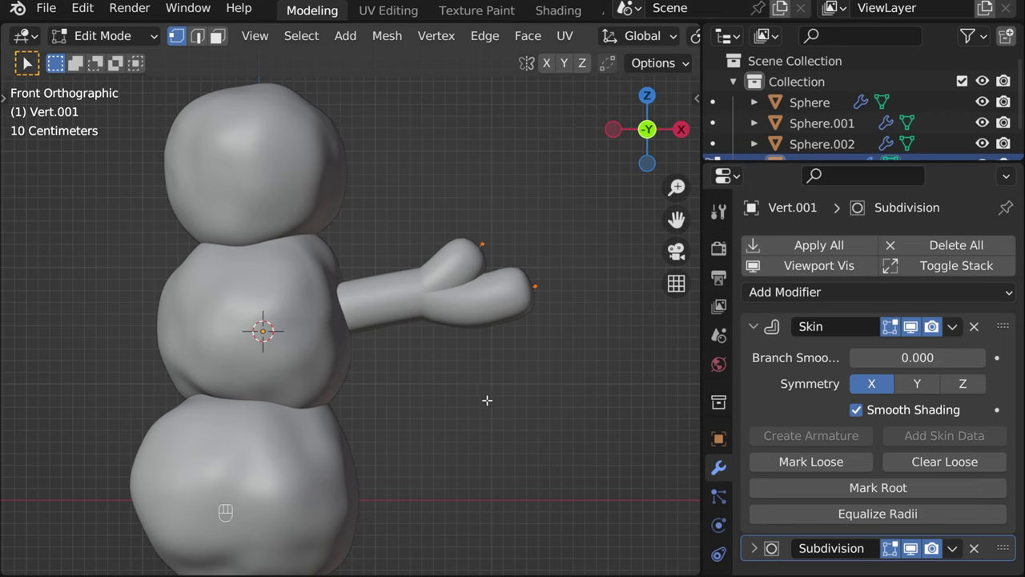
{"action": "key", "text": "shift+s"}
{"action": "key", "text": "ctrl+a"}
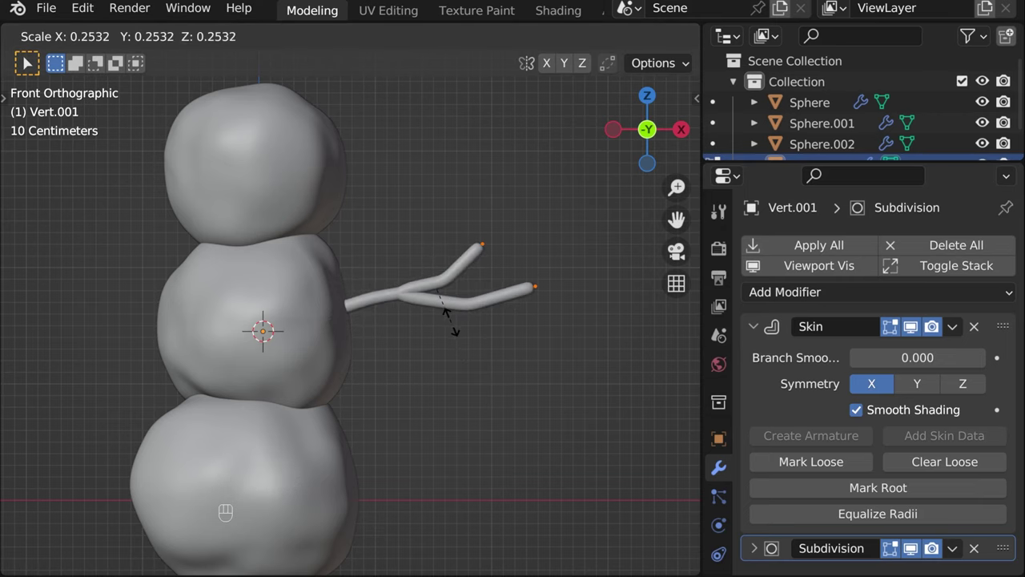
{"action": "key", "text": "Tab"}
- Extend the arm and sprout a side twig to form a forked branch
{"action": "left_click_drag", "start_coordinate": [461, 330], "coordinate": [435, 329]}
{"action": "key", "text": "Tab"}
{"action": "key", "text": "alt+z"}
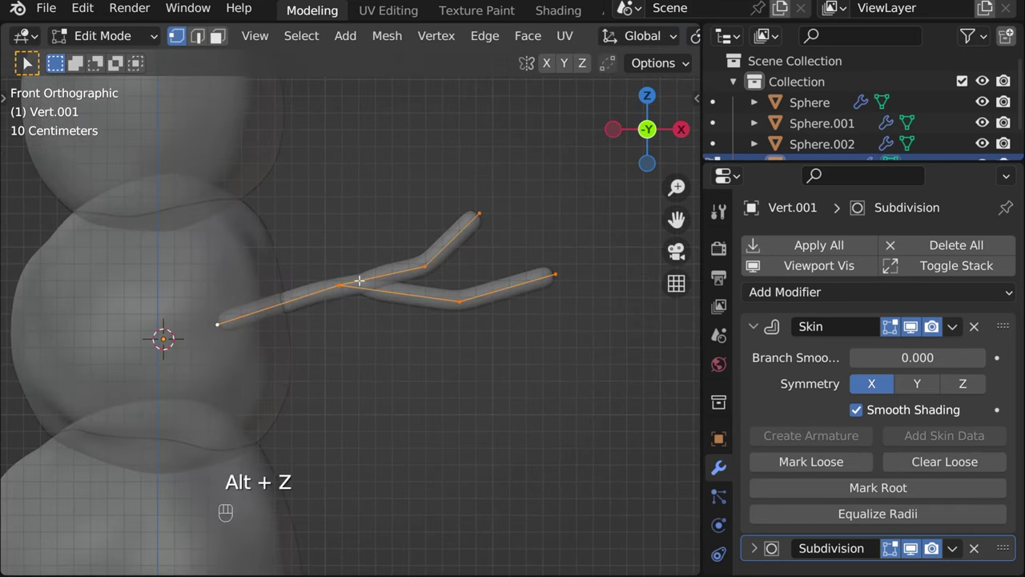
{"action": "key", "text": "g"}
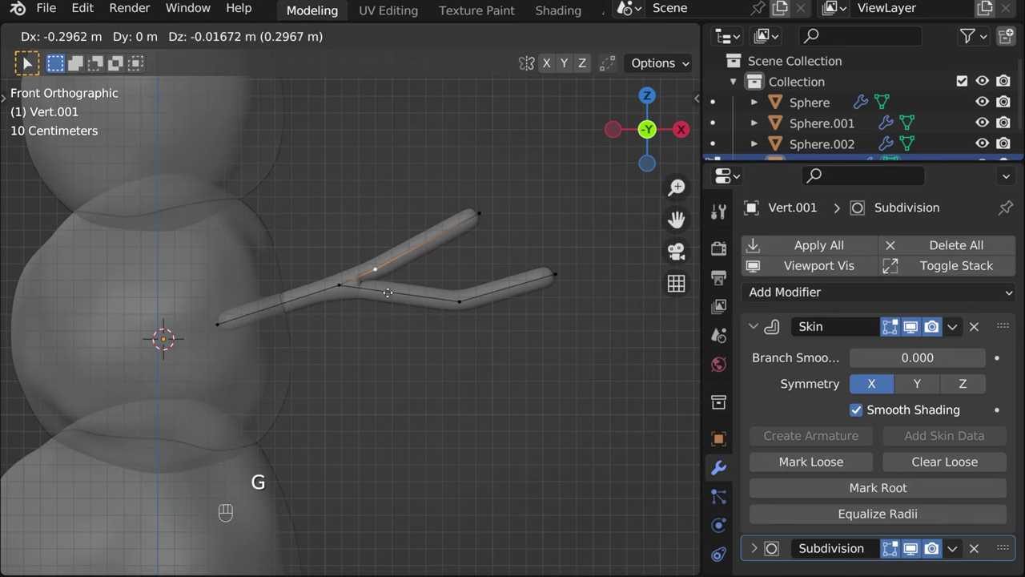
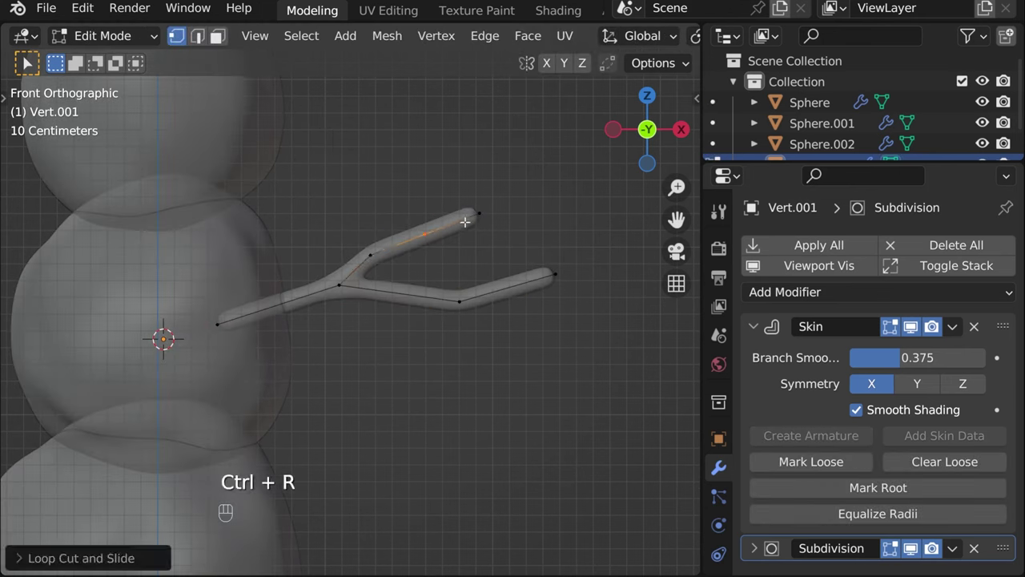
{"action": "key", "text": "g"}
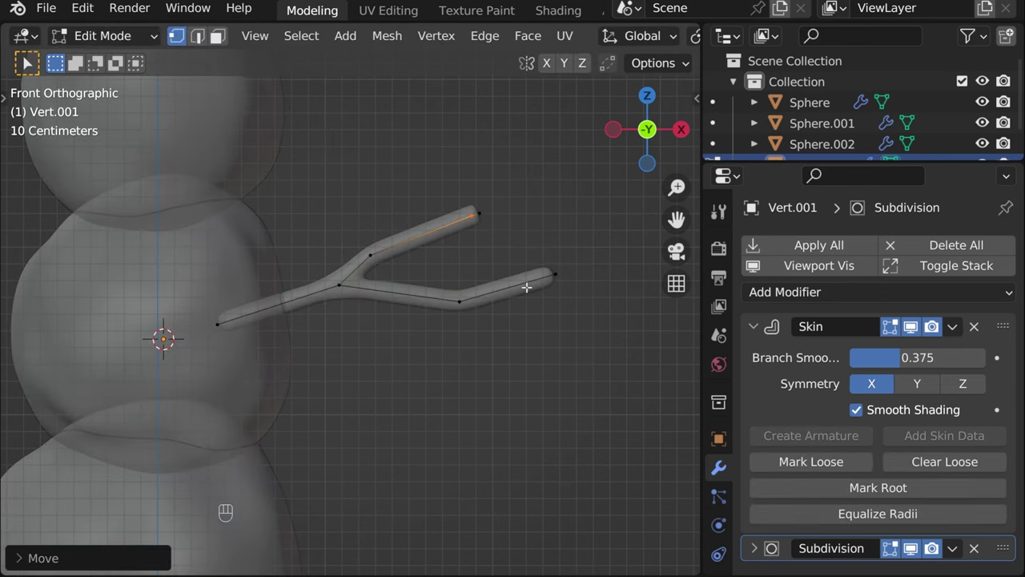
{"action": "key", "text": "g"}
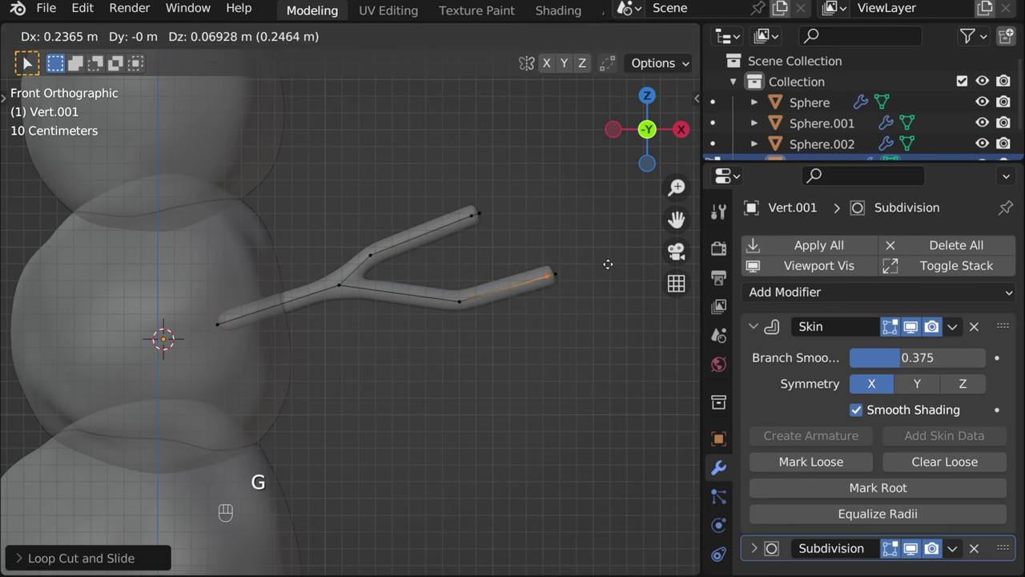
{"action": "key", "text": "Tab"}
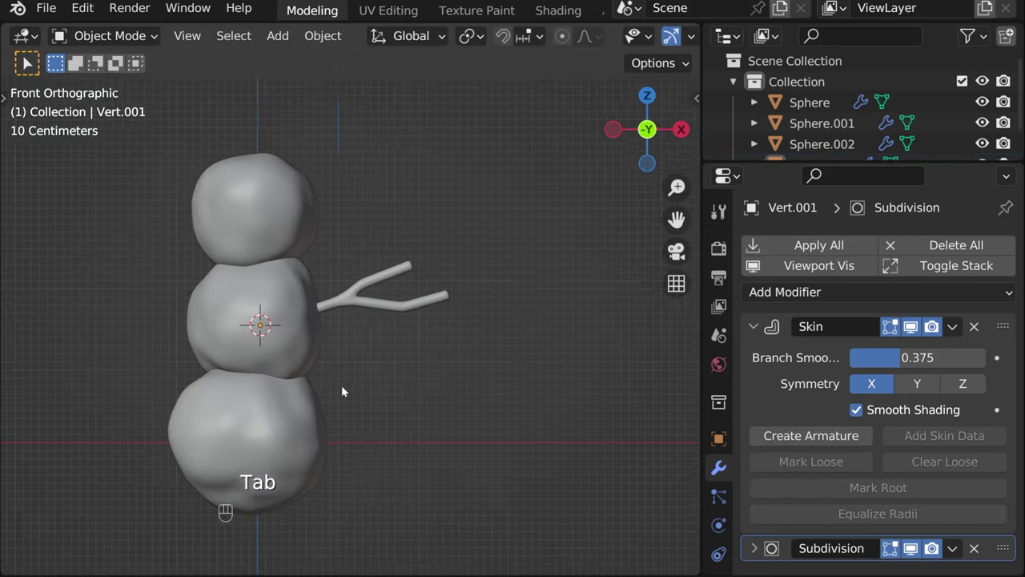
- Duplicate the twig arm and place the copy on the snowman's other side
{"action": "left_click_drag", "start_coordinate": [346, 370], "coordinate": [421, 375]}
{"action": "left_click", "coordinate": [445, 305]}
{"action": "key", "text": "shift+d"}
{"action": "key", "text": "r"}
{"action": "key", "text": "g"}
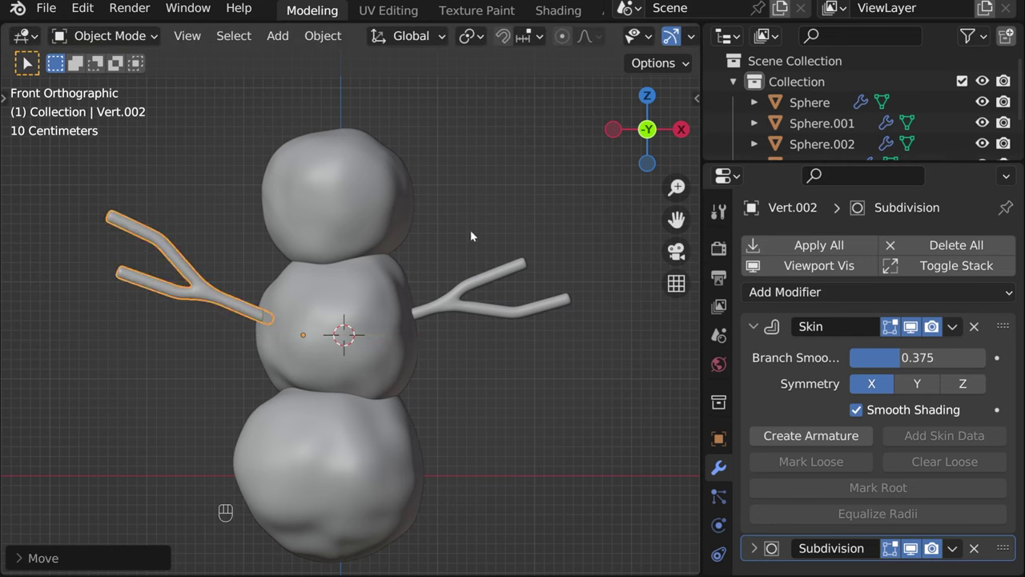
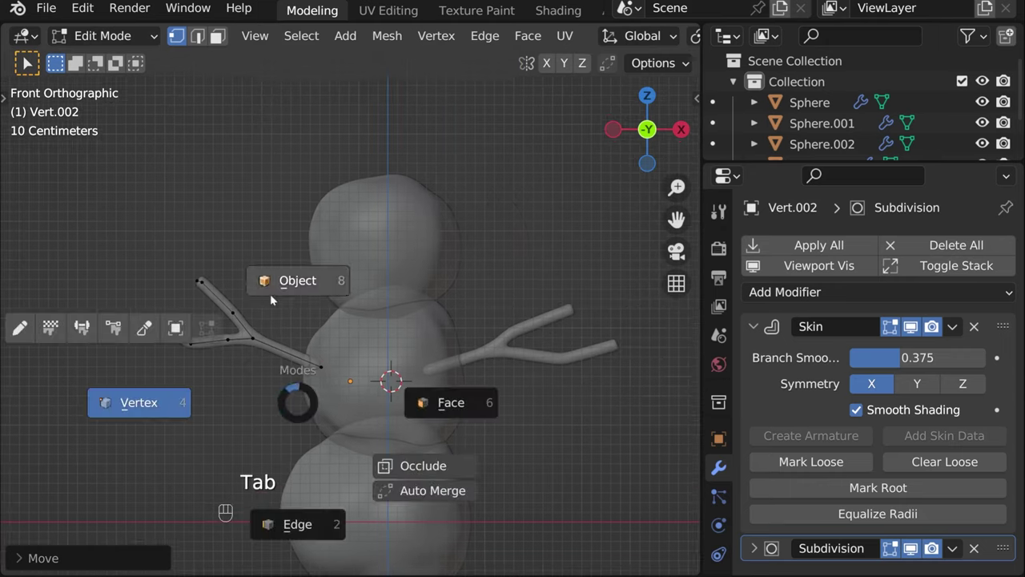
- Fine-tune each arm's position and frame the whole snowman in view
{"action": "middle_click", "coordinate": [443, 376]}
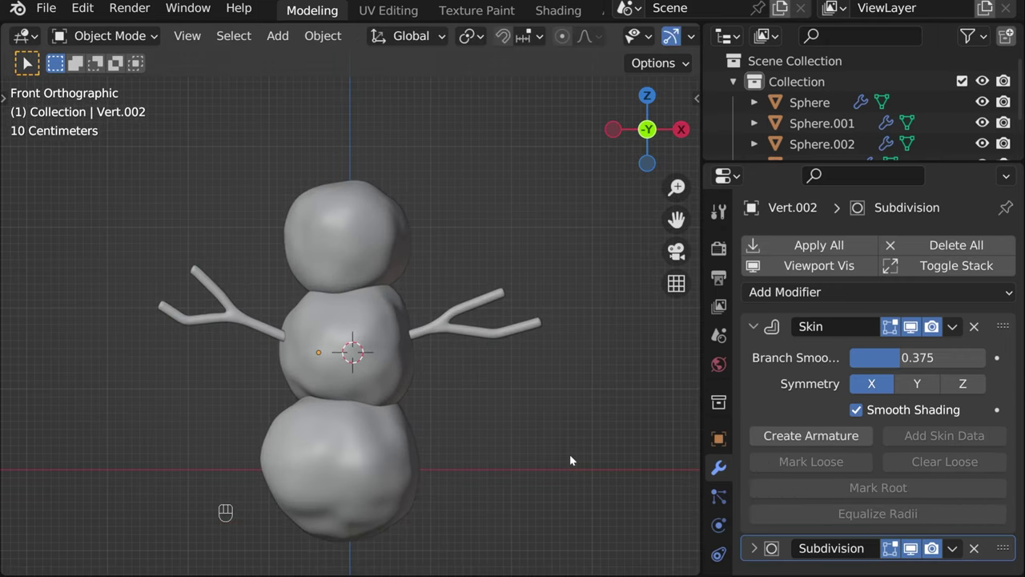
{"action": "left_click_drag", "start_coordinate": [459, 394], "coordinate": [359, 395]}
{"action": "left_click", "coordinate": [409, 341]}
{"action": "key", "text": "Tab"}
{"action": "key", "text": "alt+z"}
{"action": "key", "text": "g"}
{"action": "key", "text": "Tab"}
{"action": "left_click", "coordinate": [479, 477]}
{"action": "middle_click", "coordinate": [420, 405]}
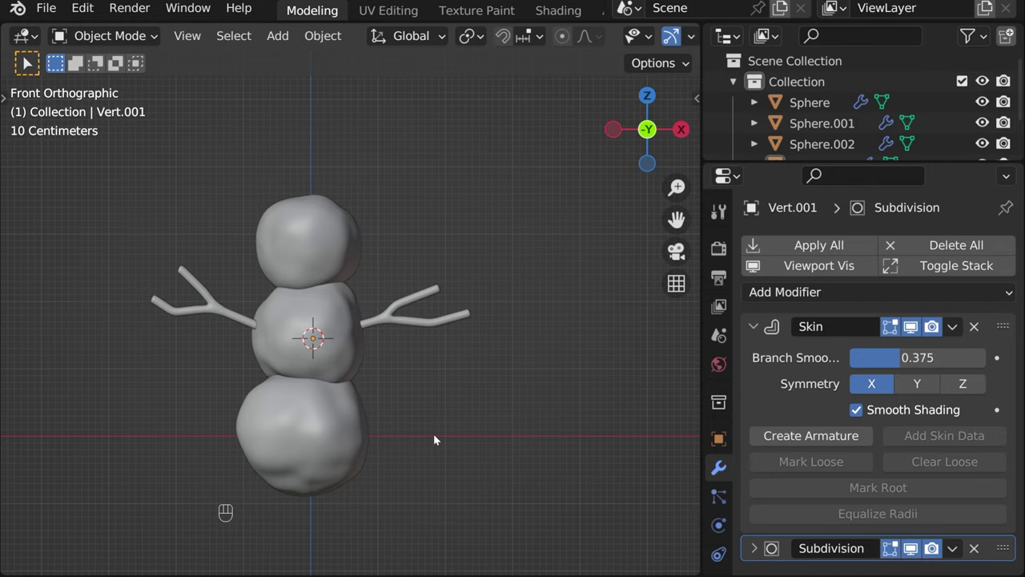
{"action": "middle_click", "coordinate": [419, 199]}
{"action": "left_click_drag", "start_coordinate": [430, 213], "coordinate": [503, 291]}
{"action": "left_click", "coordinate": [379, 327]}
- Add a plane and scale it up behind the snowman
{"action": "key", "text": "shift+s"}
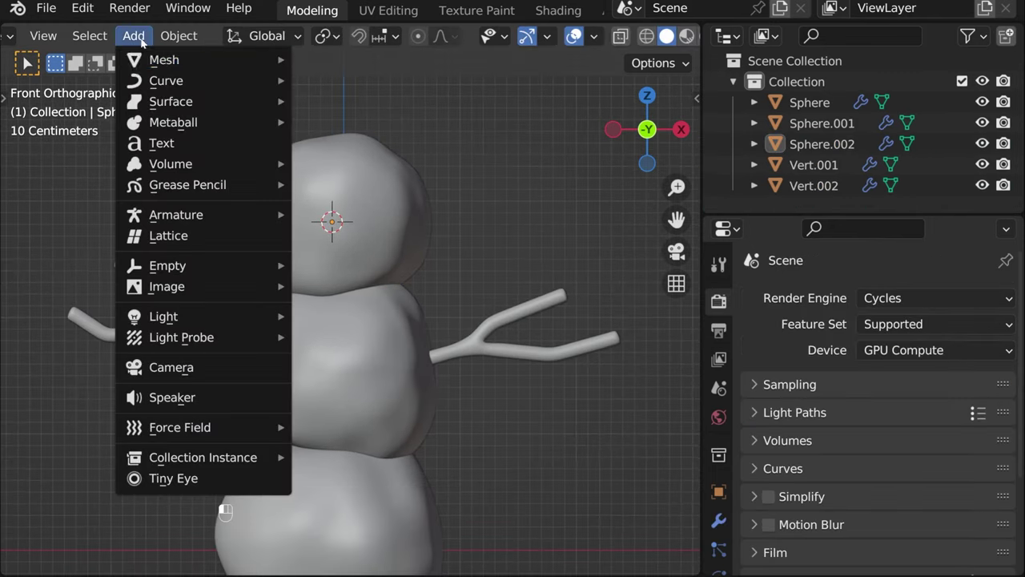
{"action": "key", "text": "r"}
{"action": "key", "text": "s"}
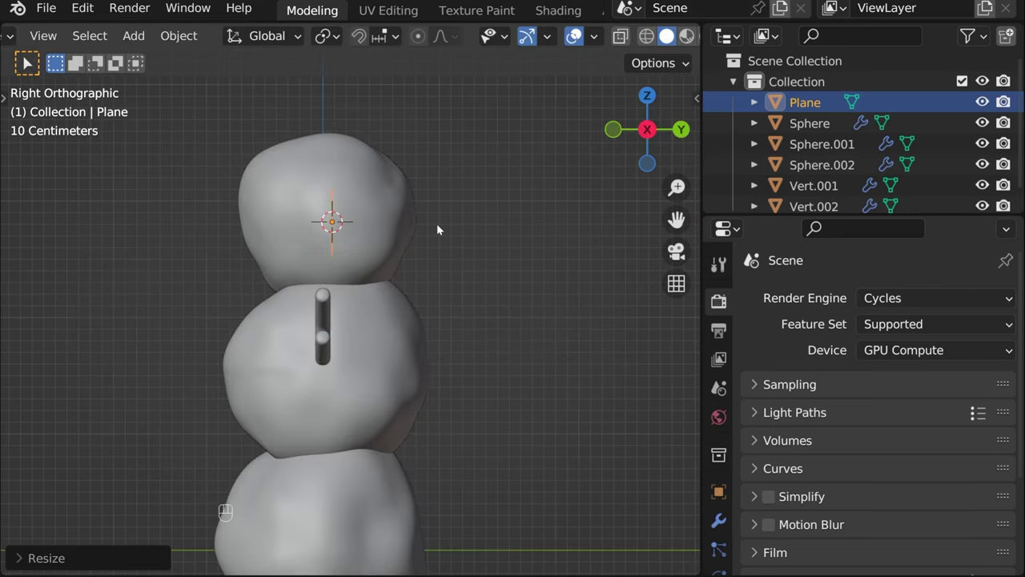
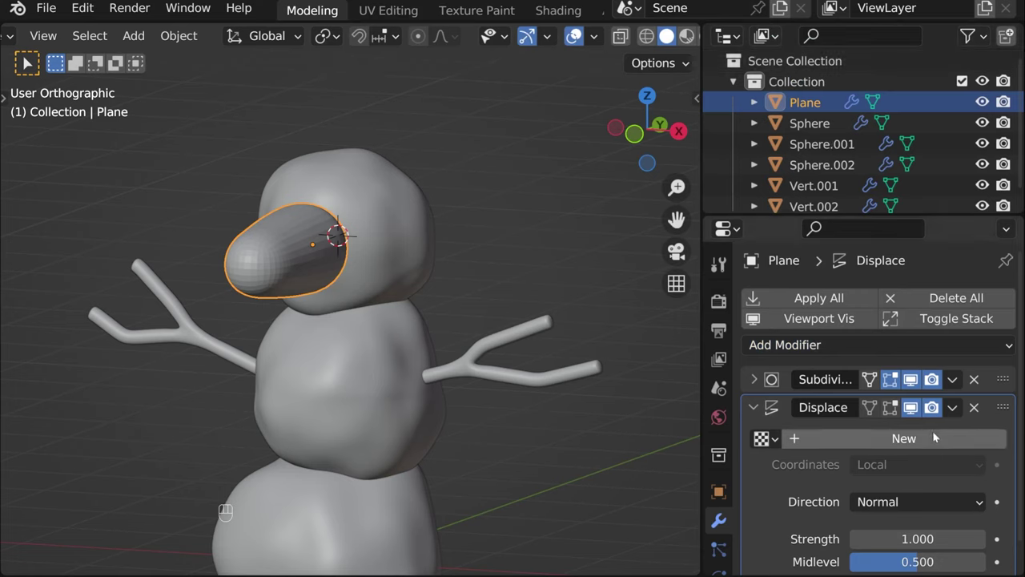
- Create a new texture for the plane's Displace modifier and set its type to Stucci
{"action": "left_click", "coordinate": [937, 437]}
{"action": "left_click", "coordinate": [997, 442]}
{"action": "left_click_drag", "start_coordinate": [958, 367], "coordinate": [950, 311]}
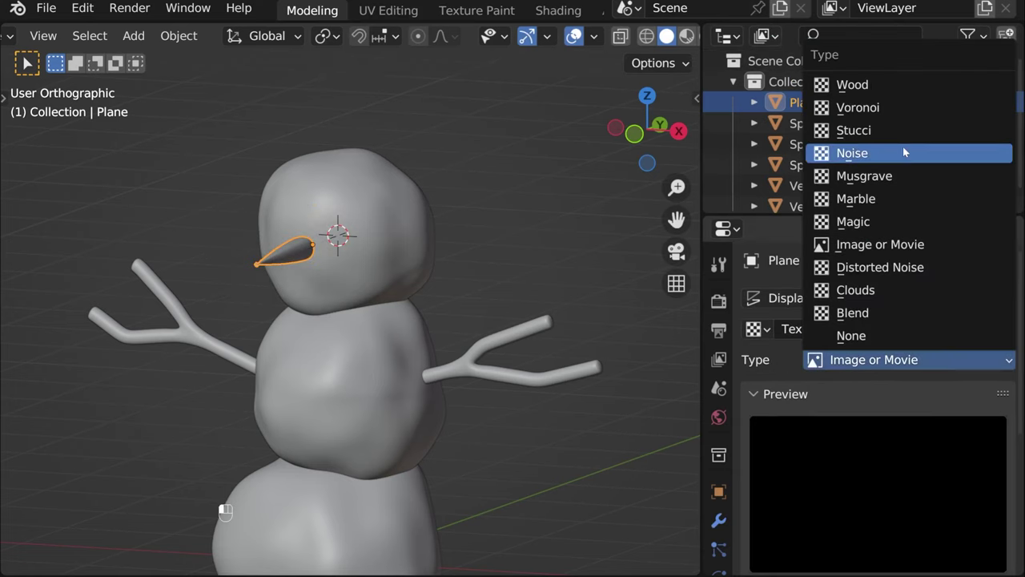
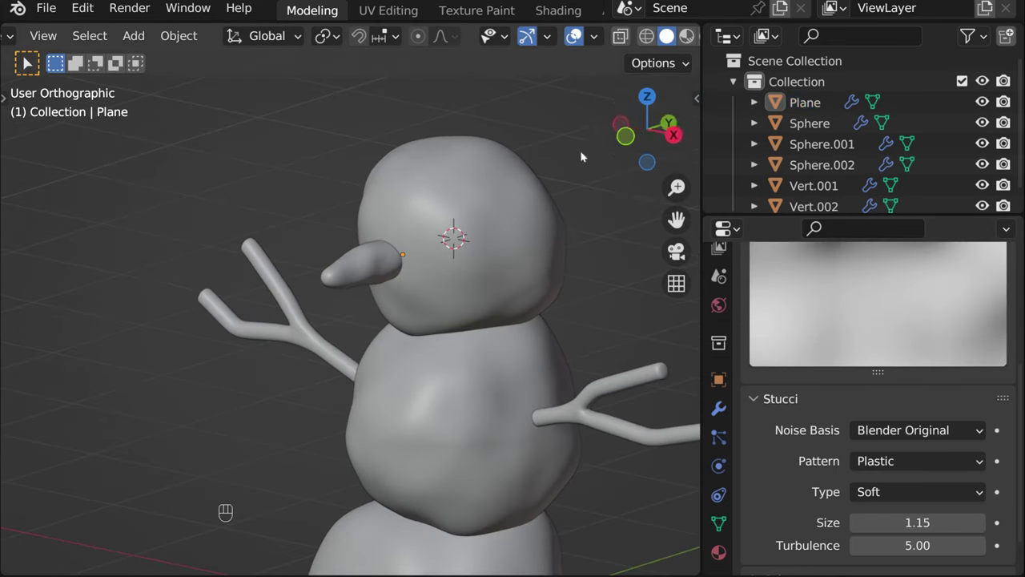
- From the front view, add a small UV sphere and shade it smooth
{"action": "left_click", "coordinate": [625, 142]}
{"action": "left_click_drag", "start_coordinate": [445, 296], "coordinate": [448, 270]}
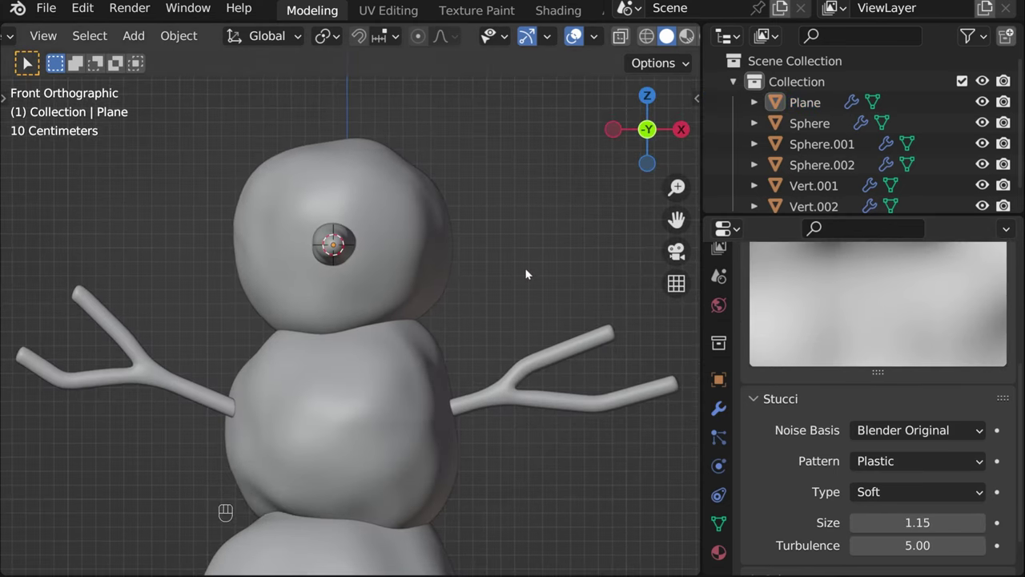
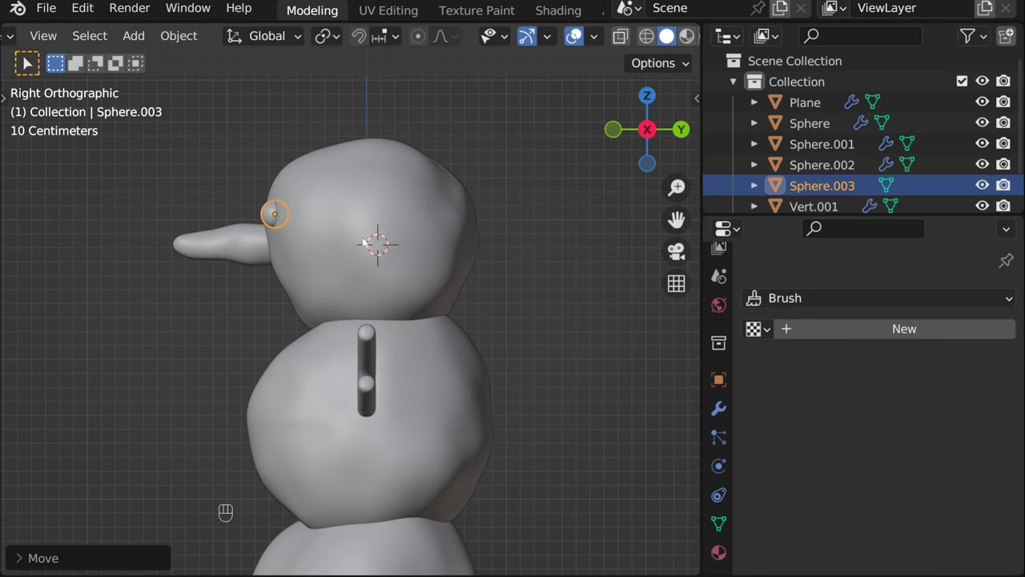
{"action": "left_click_drag", "start_coordinate": [376, 255], "coordinate": [487, 270]}
{"action": "left_click", "coordinate": [435, 201]}
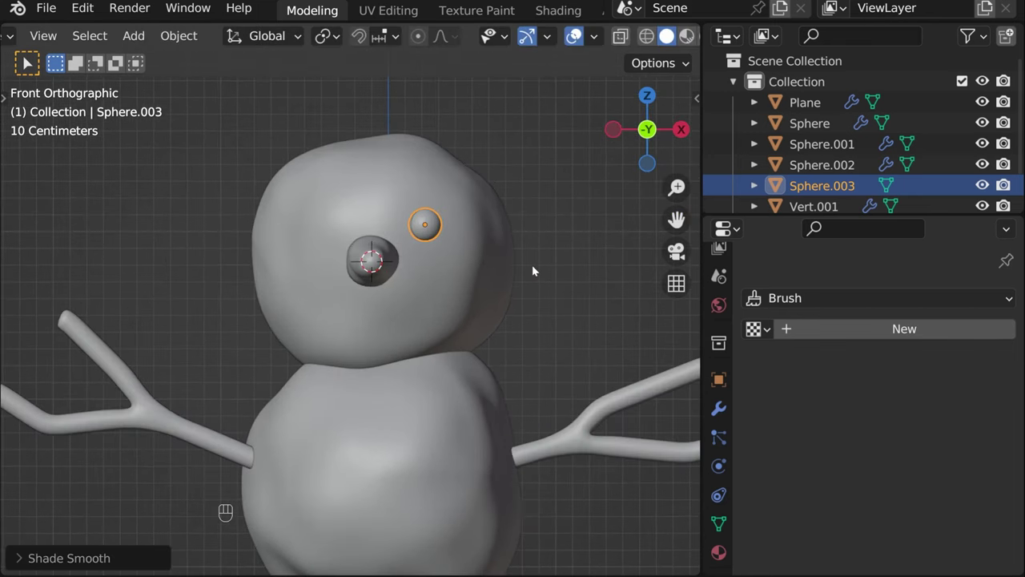
- Duplicate the small sphere several times, resizing and placing each copy on the snowman
{"action": "key", "text": "shift+d"}
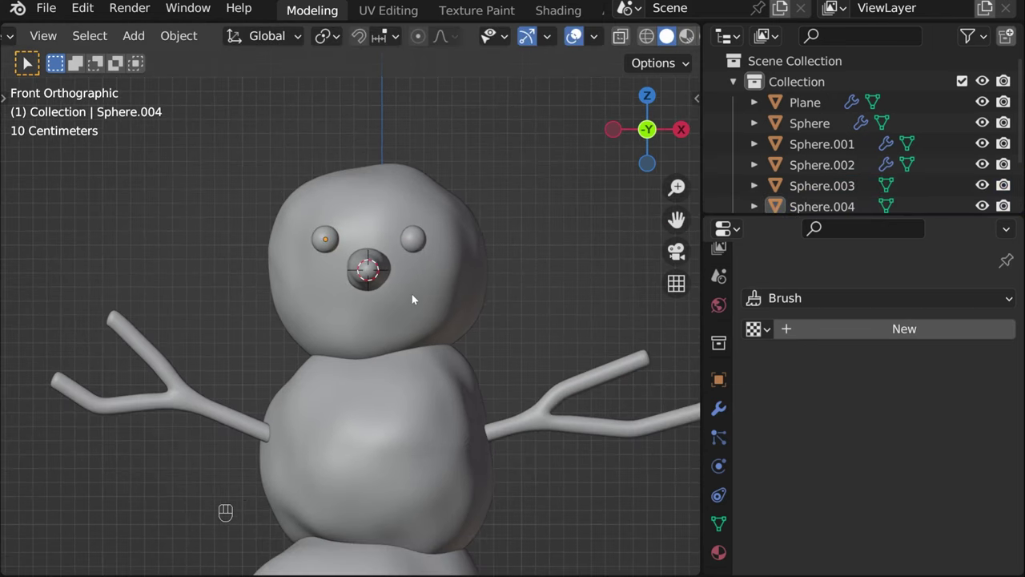
{"action": "left_click", "coordinate": [323, 215]}
{"action": "key", "text": "shift+d"}
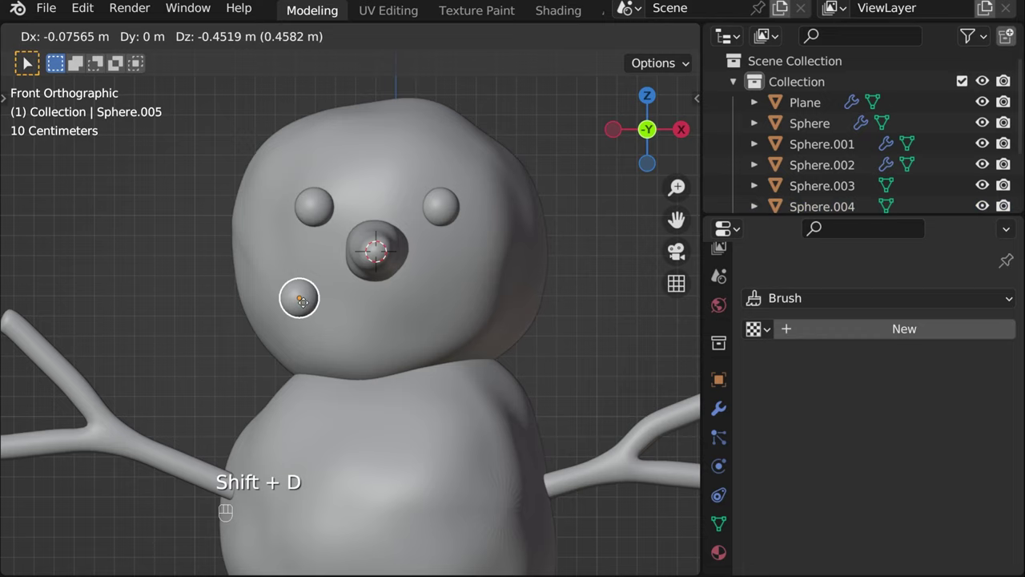
{"action": "key", "text": "s"}
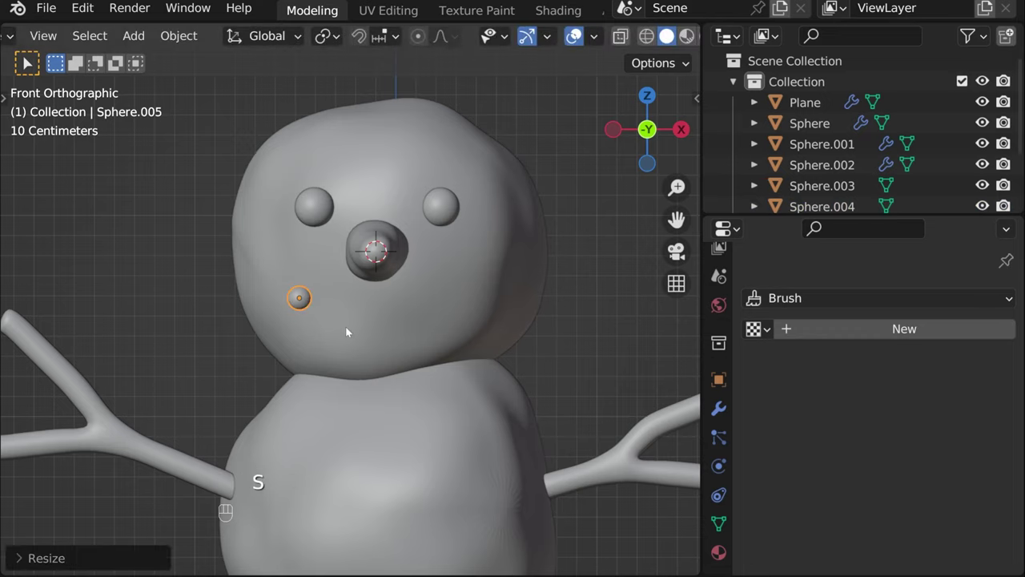
{"action": "key", "text": "shift+d"}
{"action": "key", "text": "shift+d"}
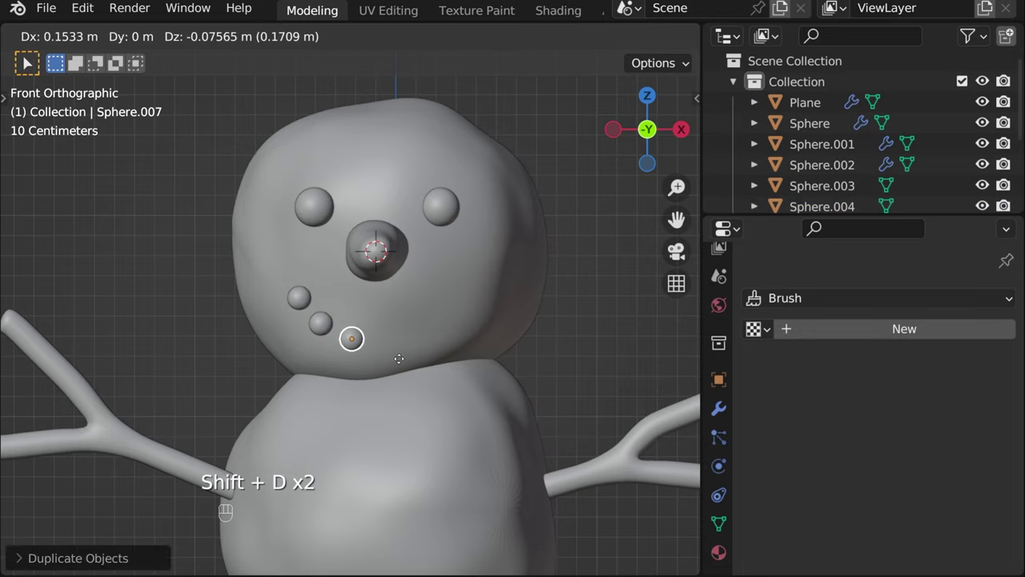
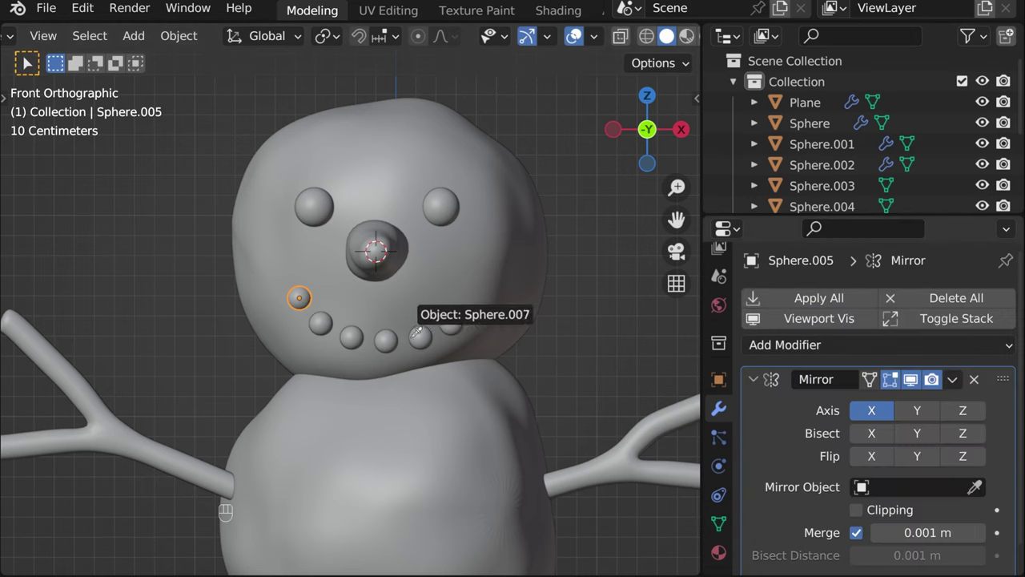
- Scale down, move and rotate the newest small sphere on the head
{"action": "double_click", "coordinate": [328, 331]}
{"action": "left_click", "coordinate": [355, 339]}
{"action": "left_click_drag", "start_coordinate": [386, 340], "coordinate": [517, 371]}
{"action": "key", "text": "s"}
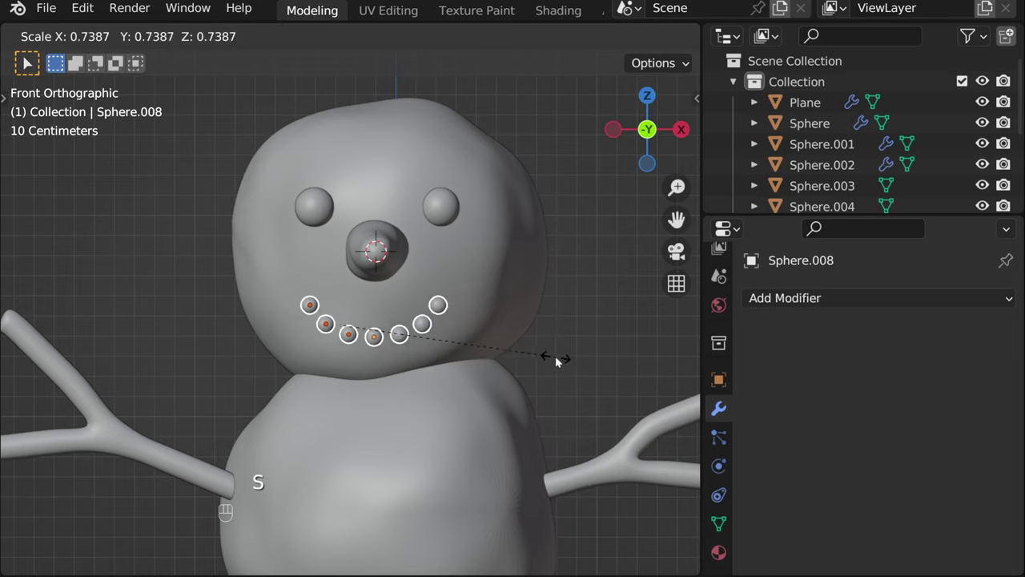
{"action": "key", "text": "g"}
{"action": "key", "text": "r"}
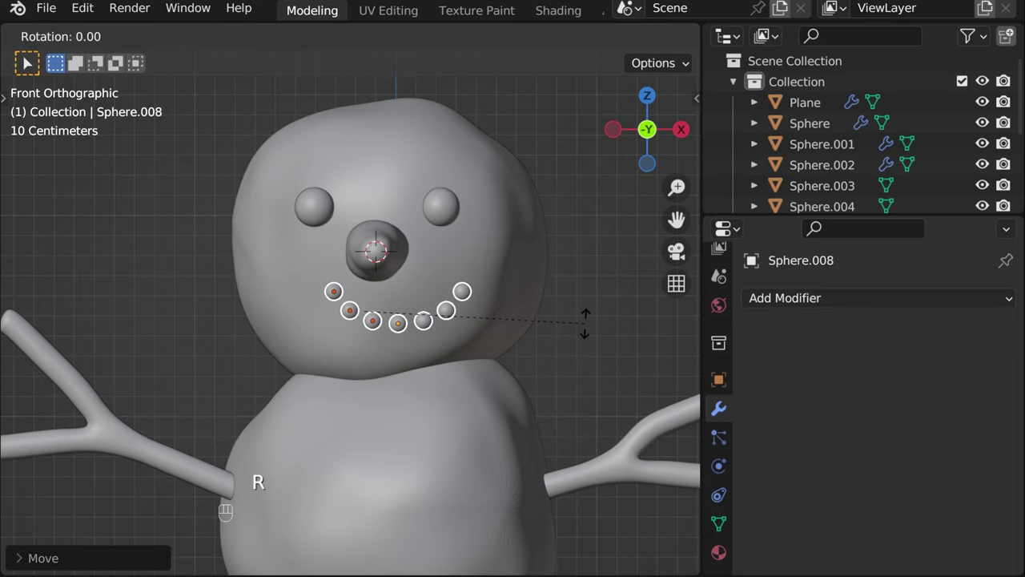
{"action": "key", "text": "g"}
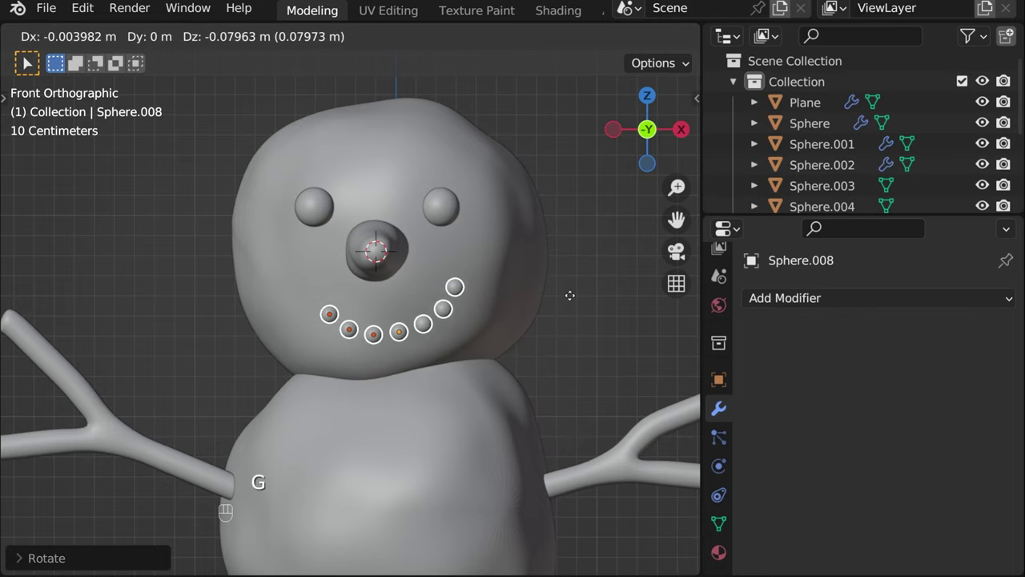
- Rescale the sphere and stretch it into a nose shape
{"action": "left_click", "coordinate": [582, 346]}
{"action": "left_click", "coordinate": [333, 317]}
{"action": "left_click_drag", "start_coordinate": [374, 337], "coordinate": [408, 335]}
{"action": "key", "text": "s"}
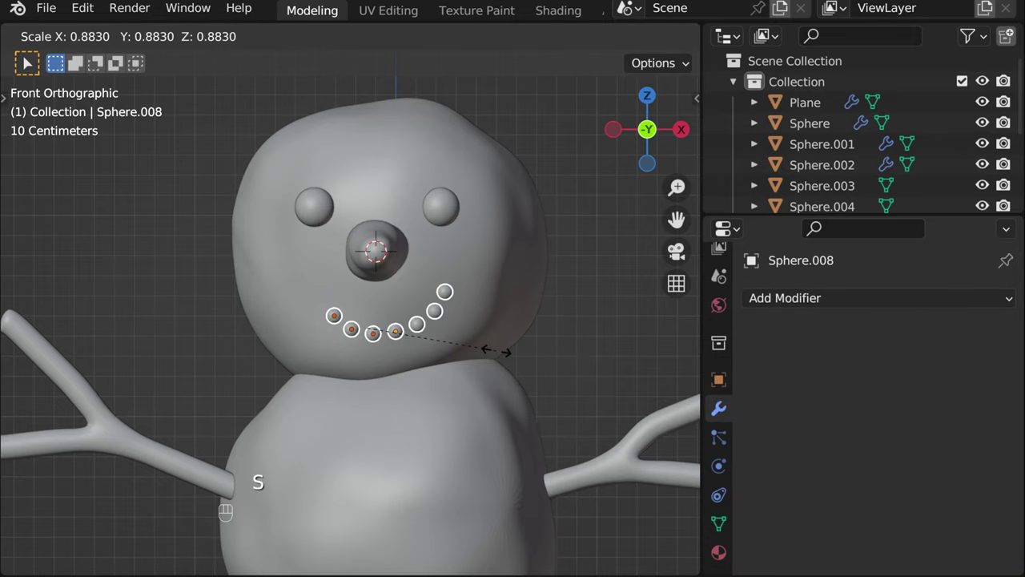
{"action": "left_click", "coordinate": [684, 133]}
{"action": "left_click_drag", "start_coordinate": [496, 292], "coordinate": [462, 287]}
- From the side view, rotate Sphere.008 around the X axis
{"action": "middle_click", "coordinate": [462, 288]}
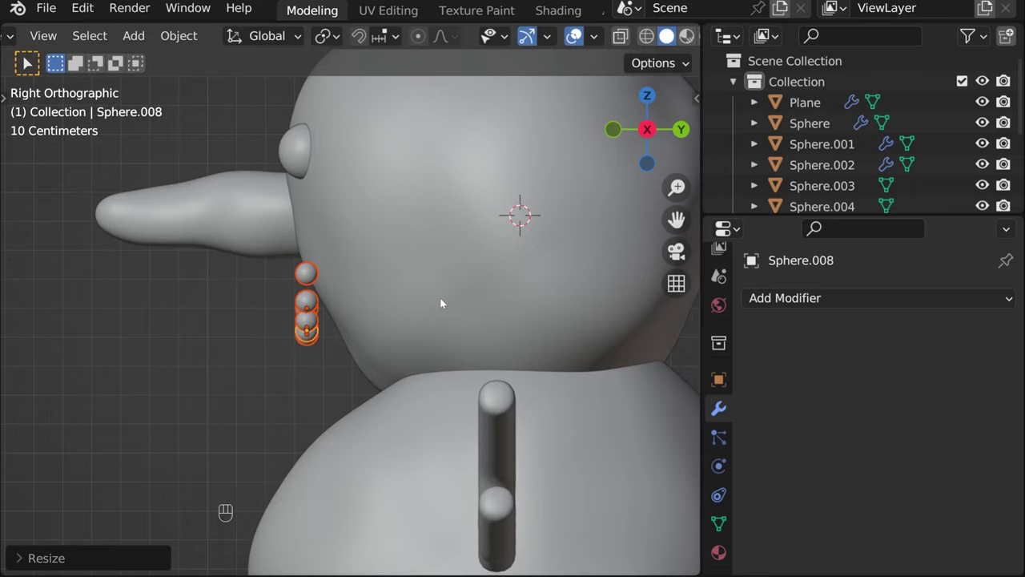
{"action": "key", "text": "g"}
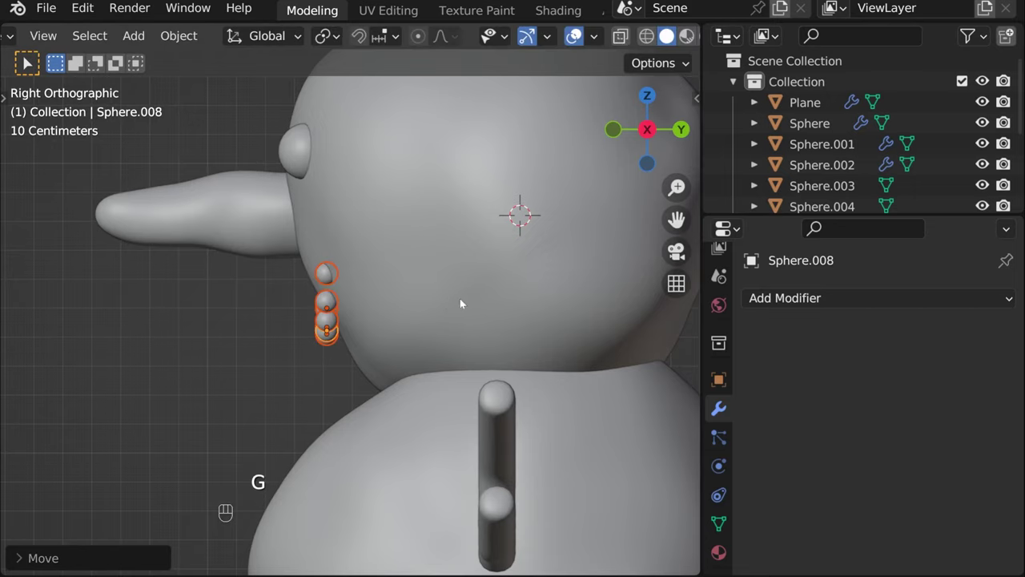
{"action": "key", "text": "r"}
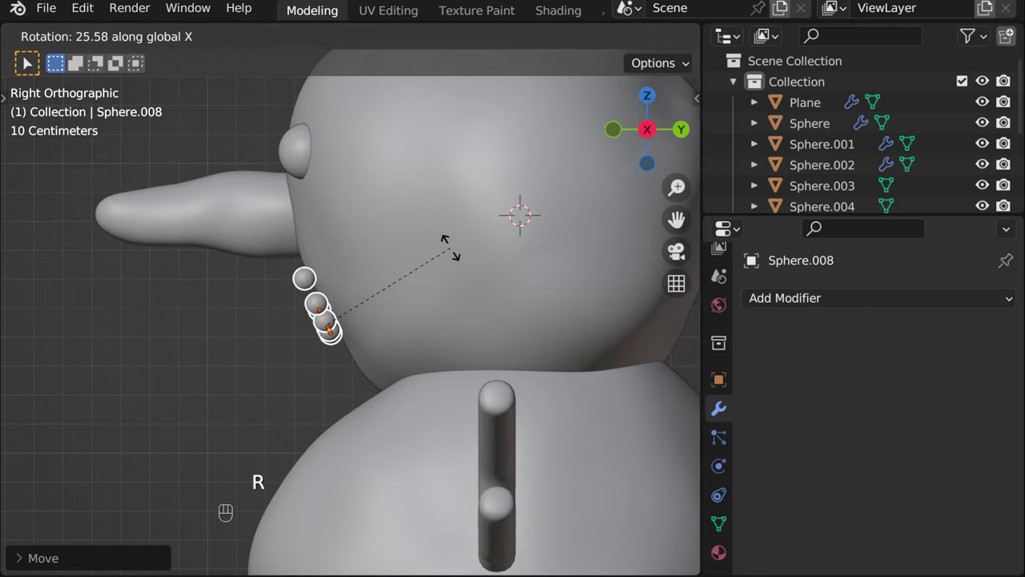
{"action": "key", "text": "g"}
{"action": "key", "text": "r"}
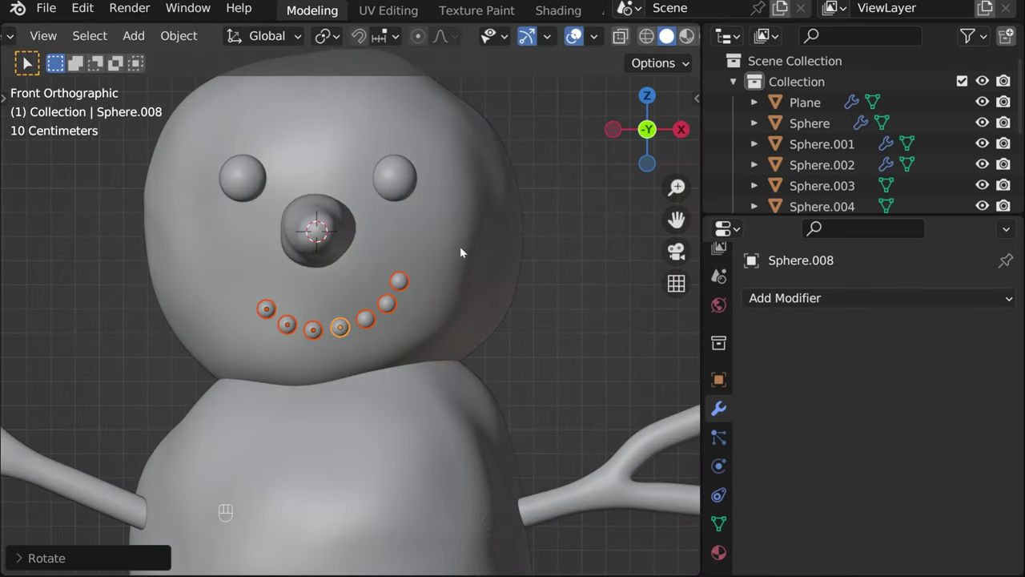
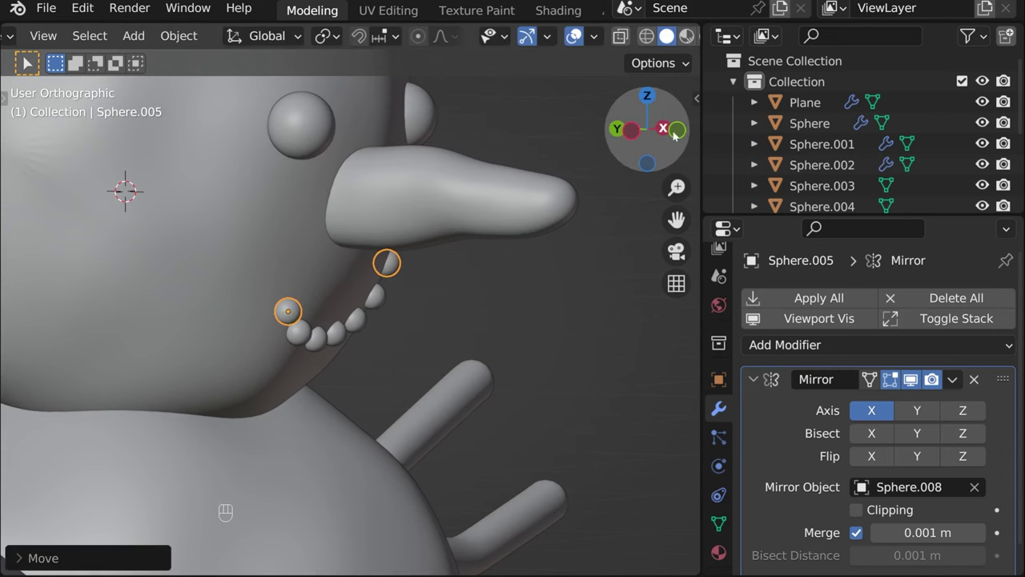
- Apply Sphere.005's X-axis Mirror modifier around Sphere.008 and start editing its mesh
{"action": "left_click_drag", "start_coordinate": [684, 132], "coordinate": [963, 385]}
{"action": "left_click_drag", "start_coordinate": [962, 386], "coordinate": [935, 401]}
{"action": "key", "text": "Tab"}
{"action": "key", "text": "alt+z"}
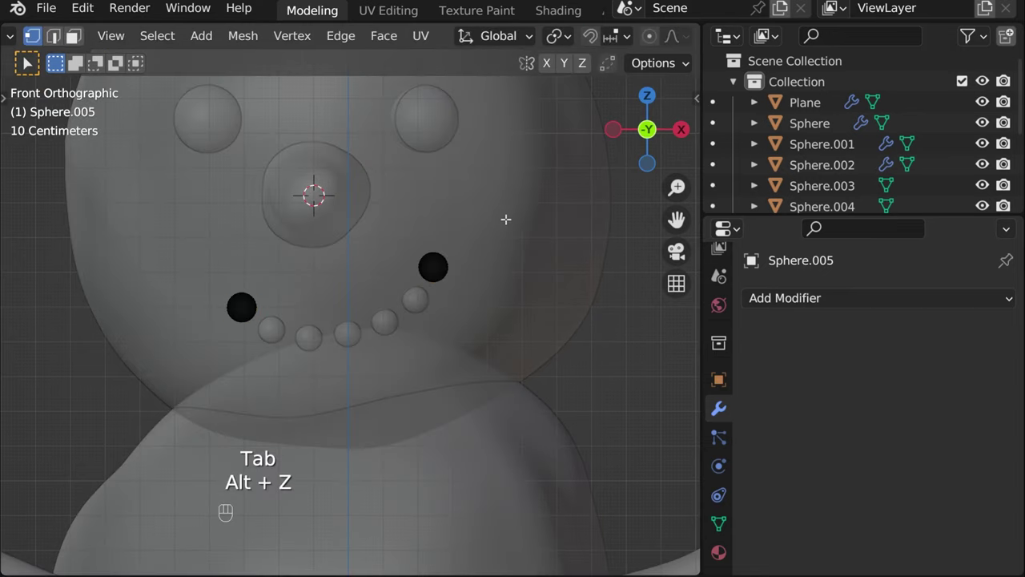
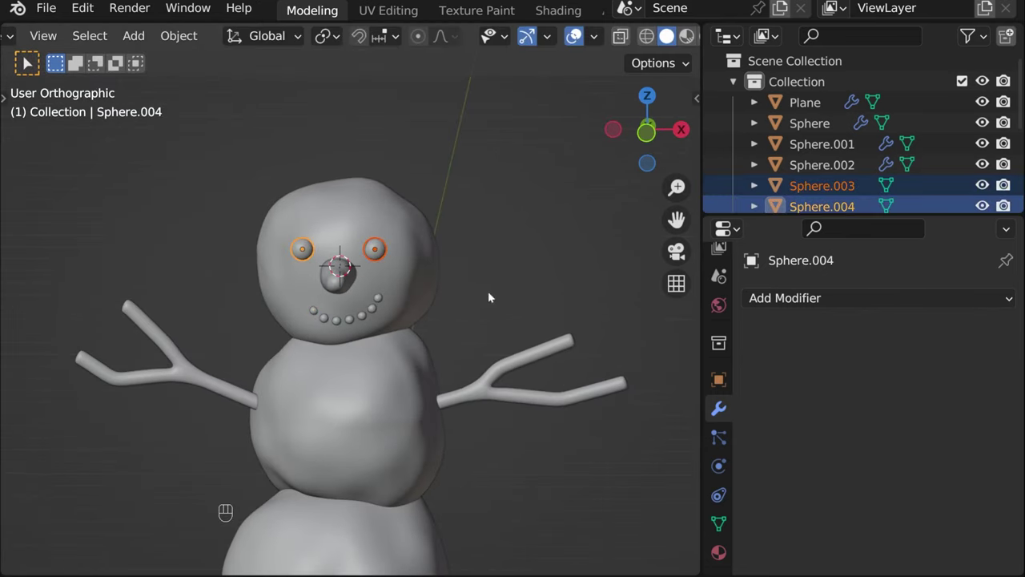
- Scale the branch arms and orbit around the scene to review the snowman
{"action": "key", "text": "s"}
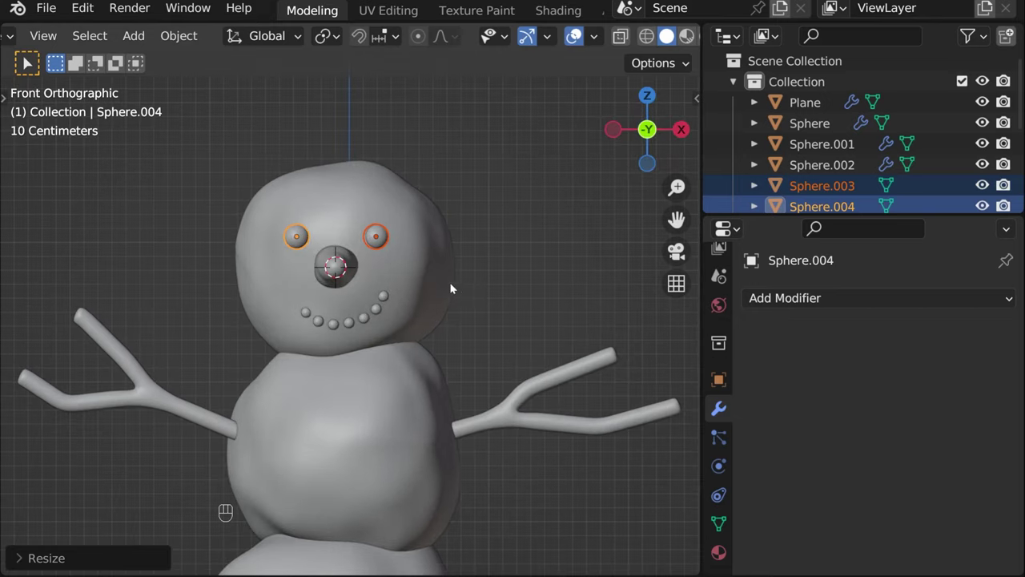
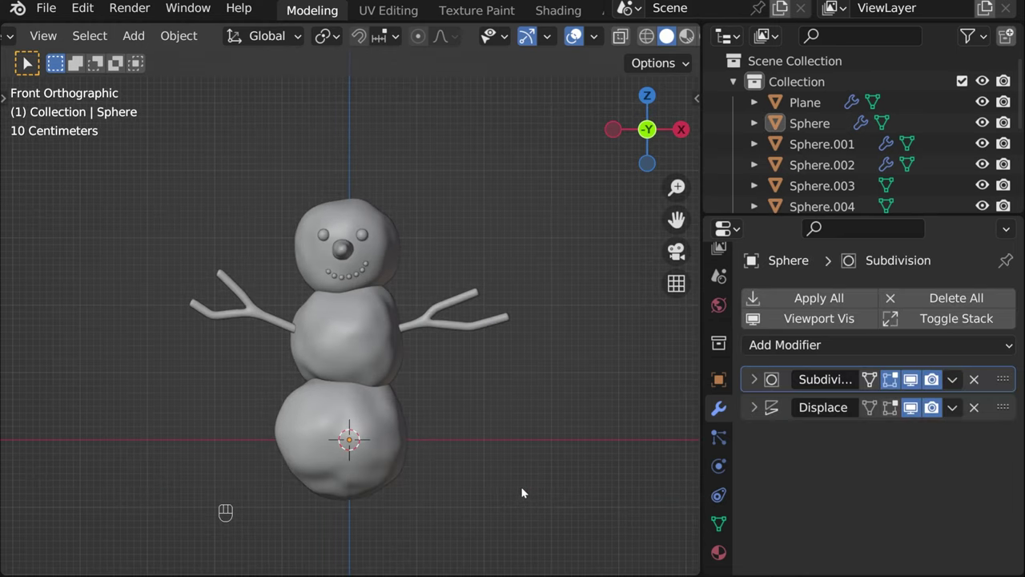
{"action": "left_click_drag", "start_coordinate": [521, 490], "coordinate": [542, 480]}
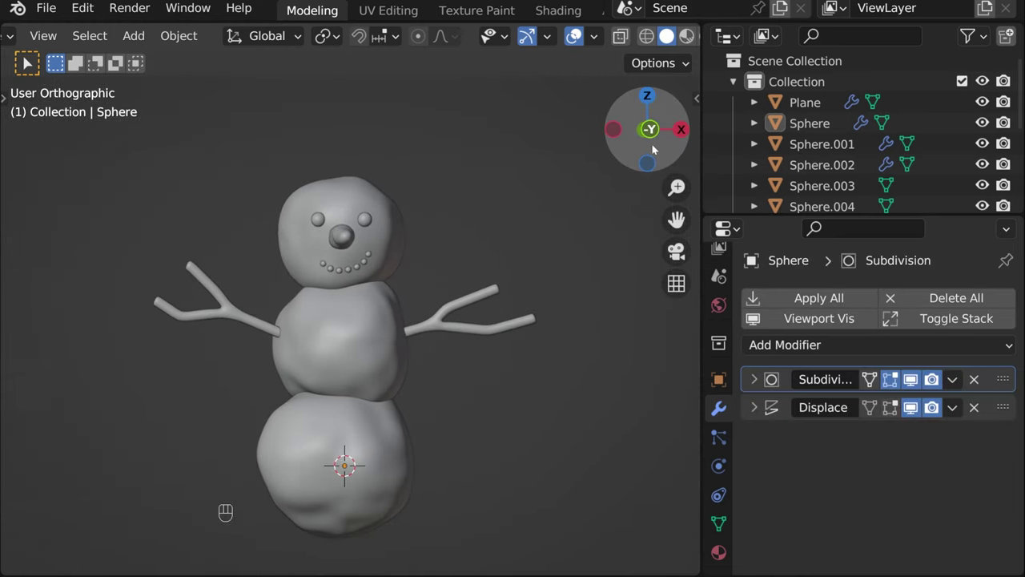
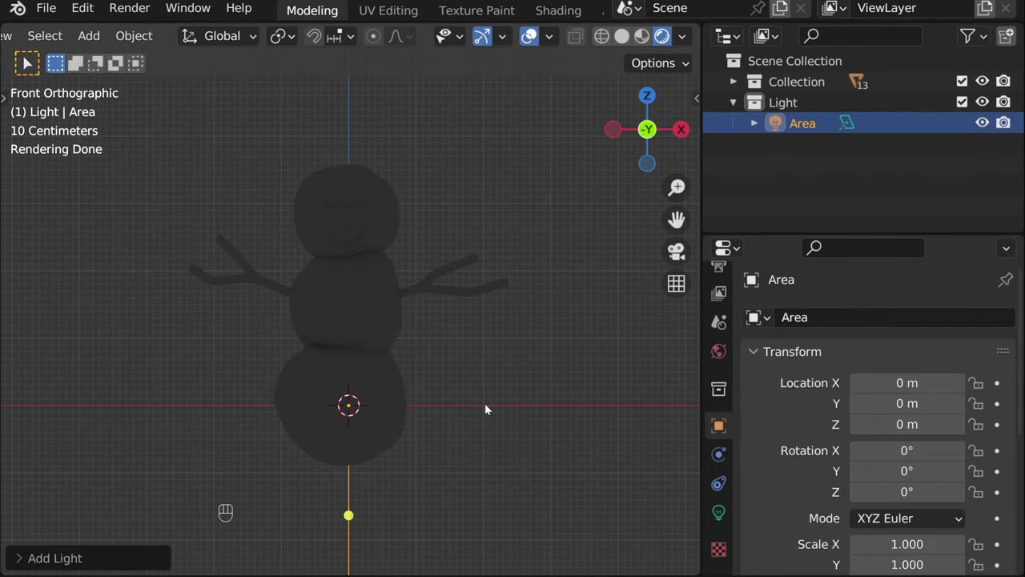
- Raise the first disk-shaped area light above the scene and resize it
{"action": "key", "text": "g"}
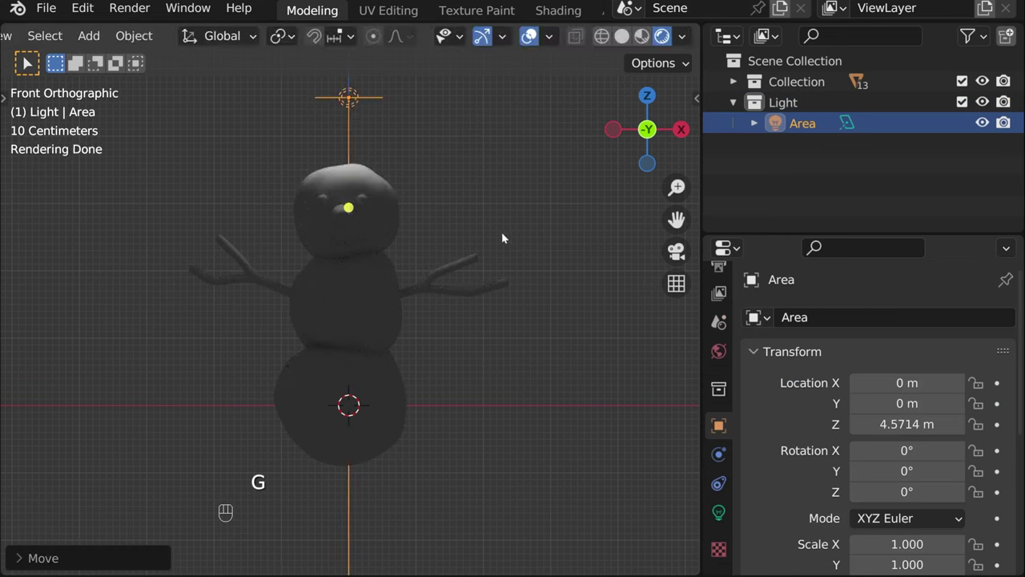
{"action": "key", "text": "s"}
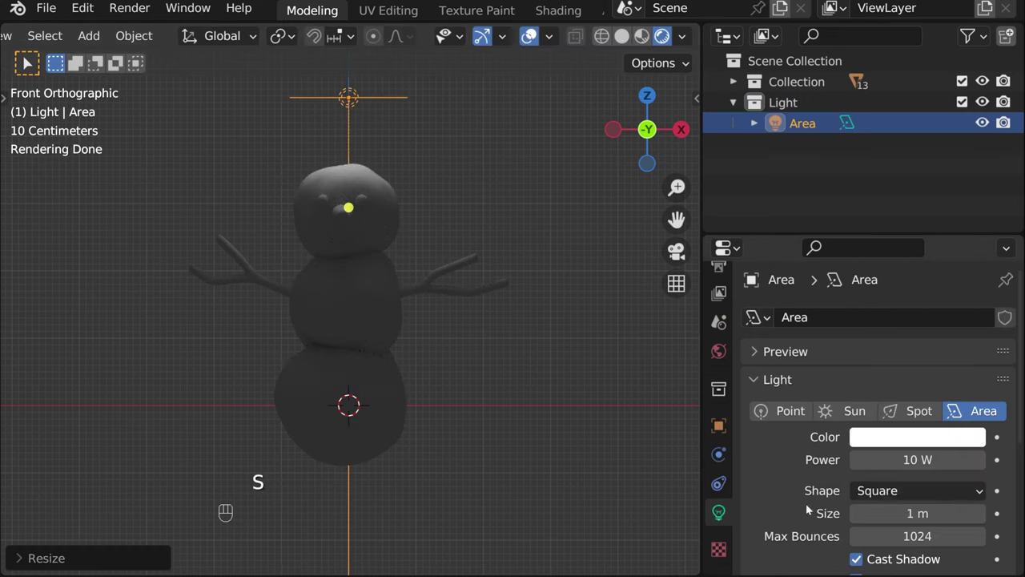
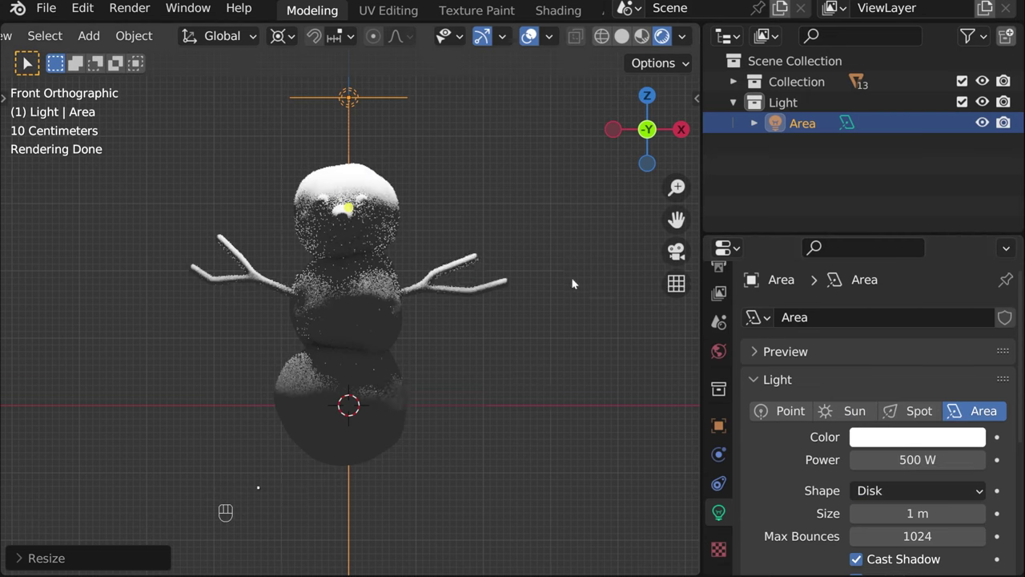
{"action": "left_click", "coordinate": [477, 394]}
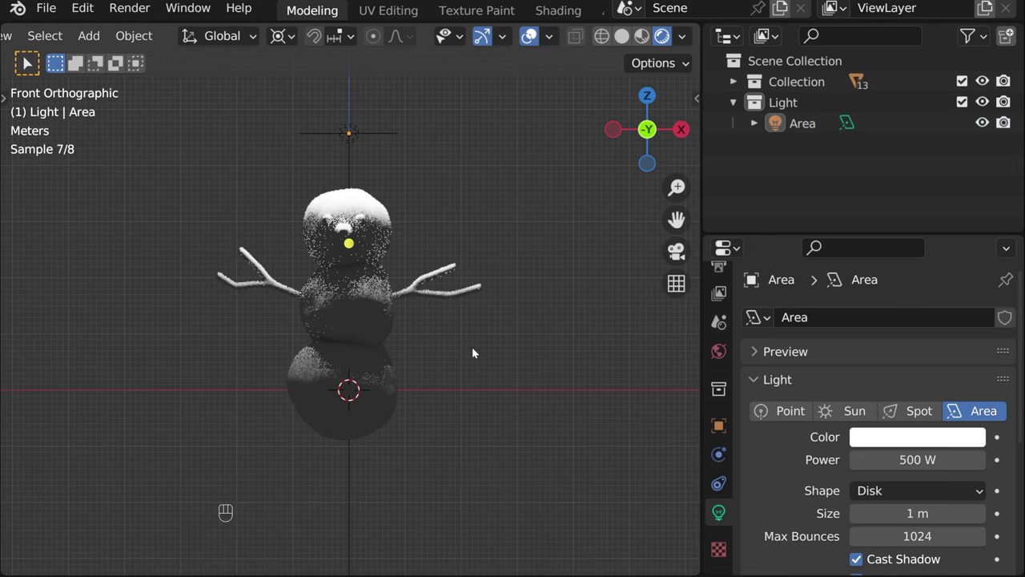
{"action": "middle_click", "coordinate": [470, 366]}
- Rotate the light about X, move it to the snowman's left, raise it and turn it to face the snowman
{"action": "key", "text": "r"}
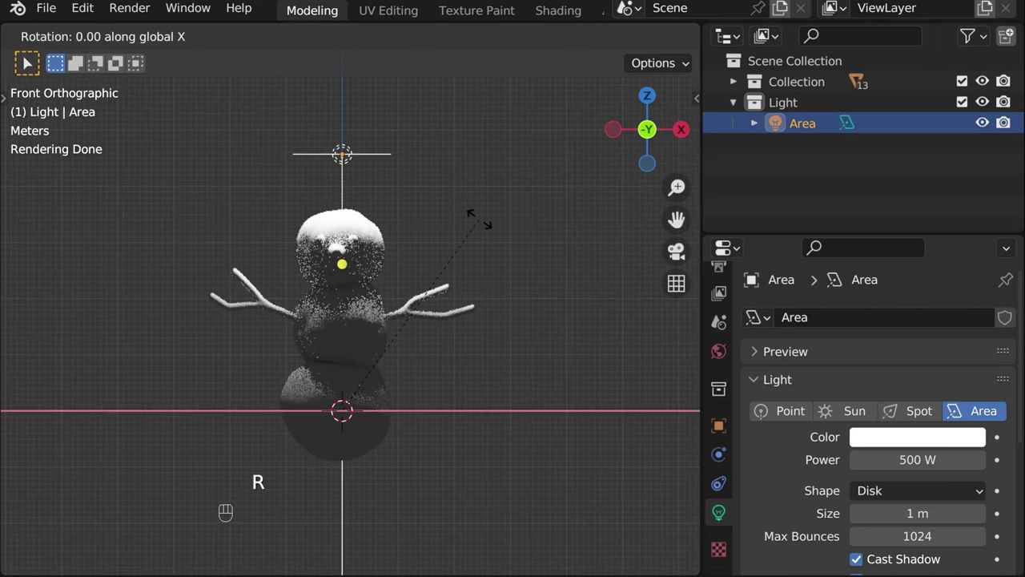
{"action": "key", "text": "r"}
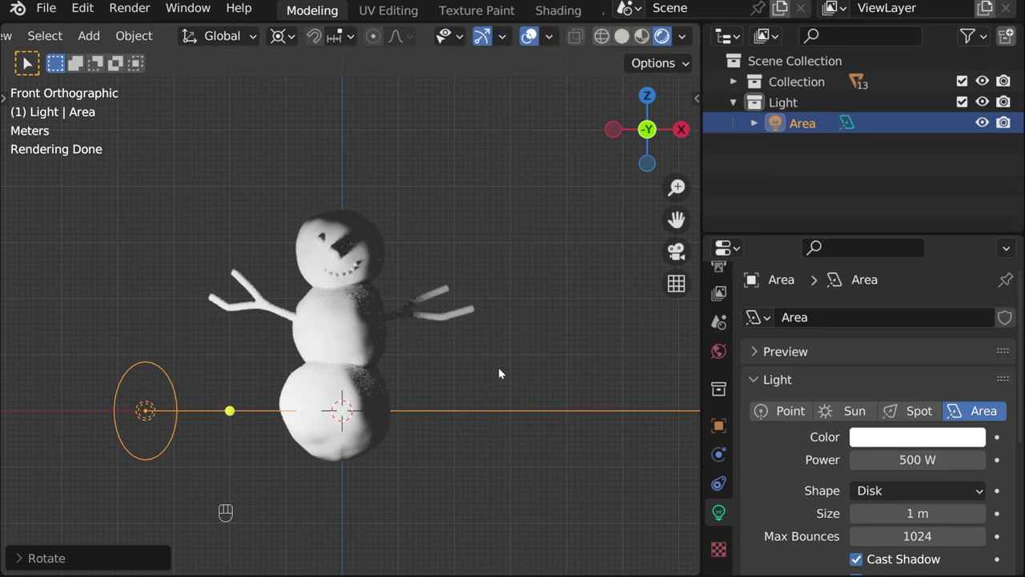
{"action": "key", "text": "g"}
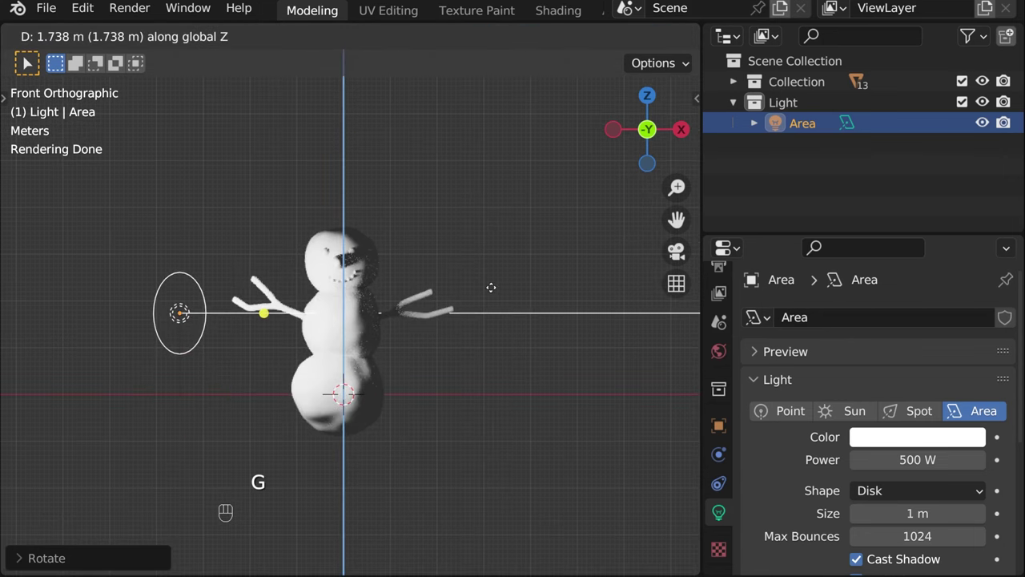
{"action": "key", "text": "r"}
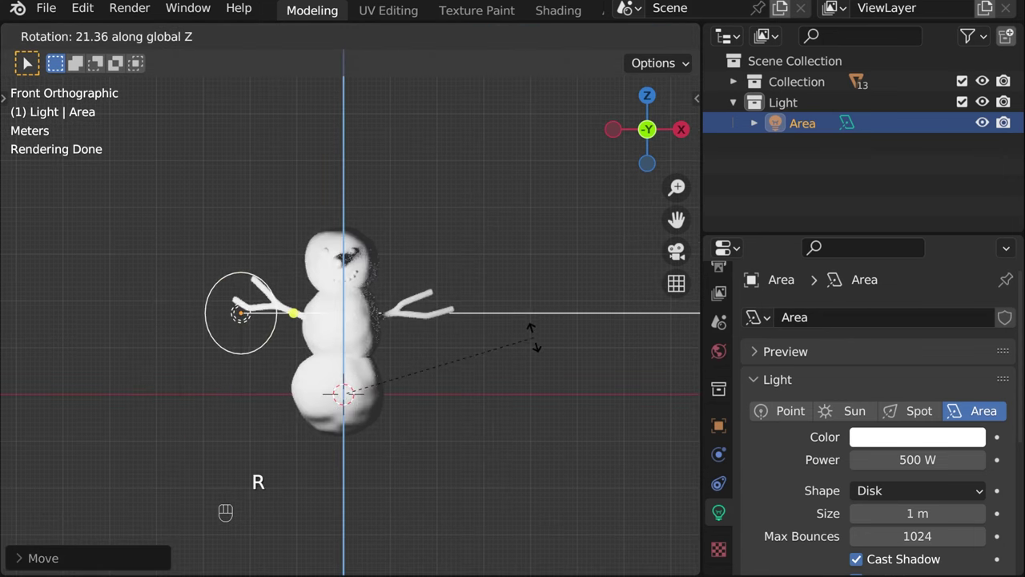
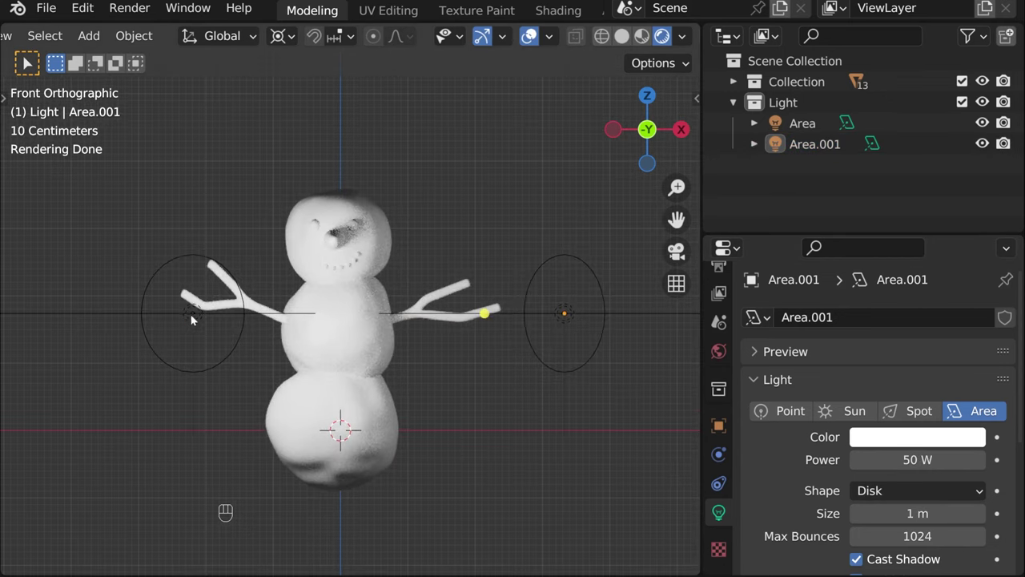
- Aim the side light at the snowman, then add a third 10 W area light raised above it
{"action": "key", "text": "r"}
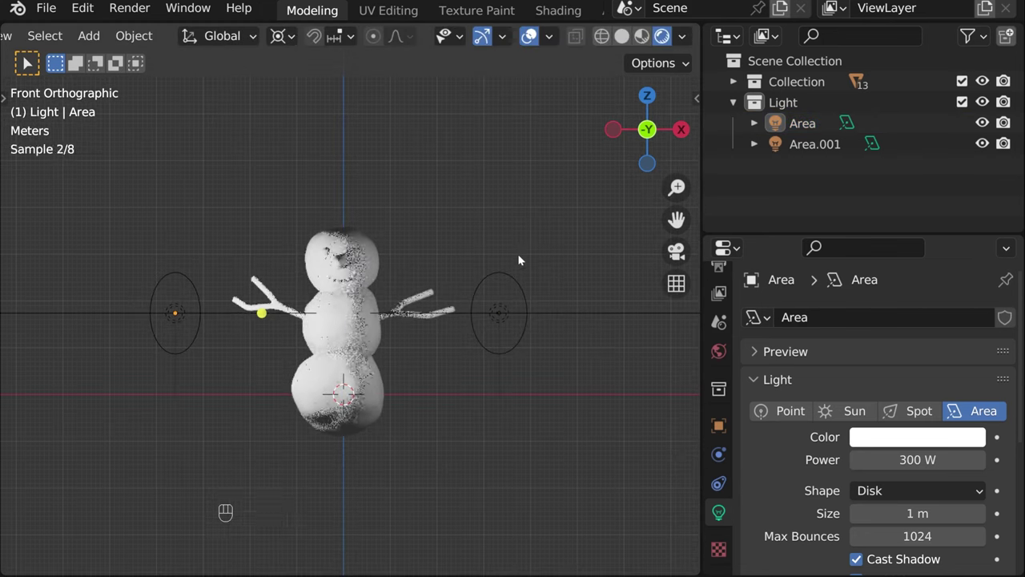
{"action": "middle_click", "coordinate": [518, 296]}
{"action": "left_click_drag", "start_coordinate": [96, 38], "coordinate": [305, 381]}
{"action": "key", "text": "g"}
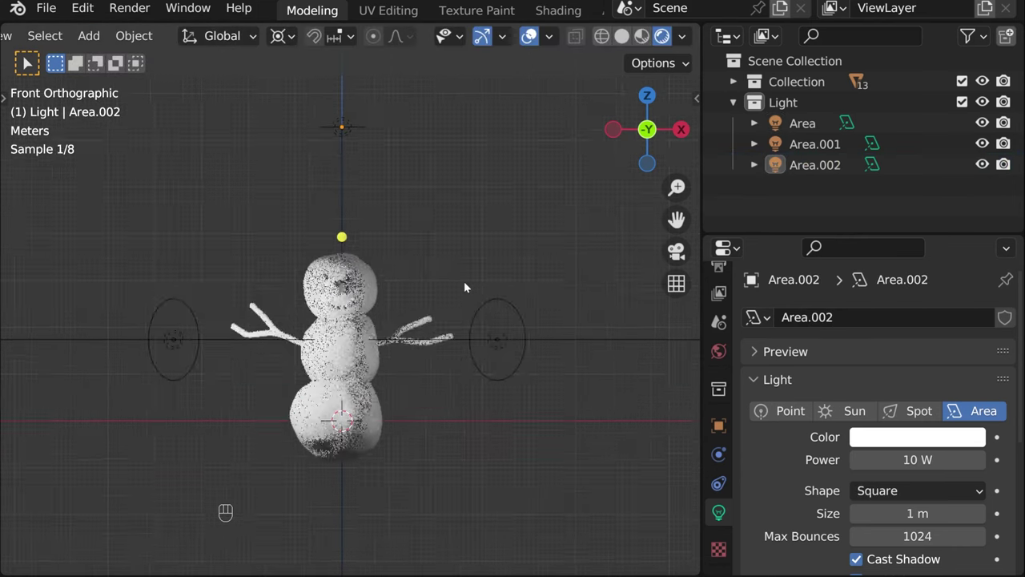
{"action": "middle_click", "coordinate": [468, 284]}
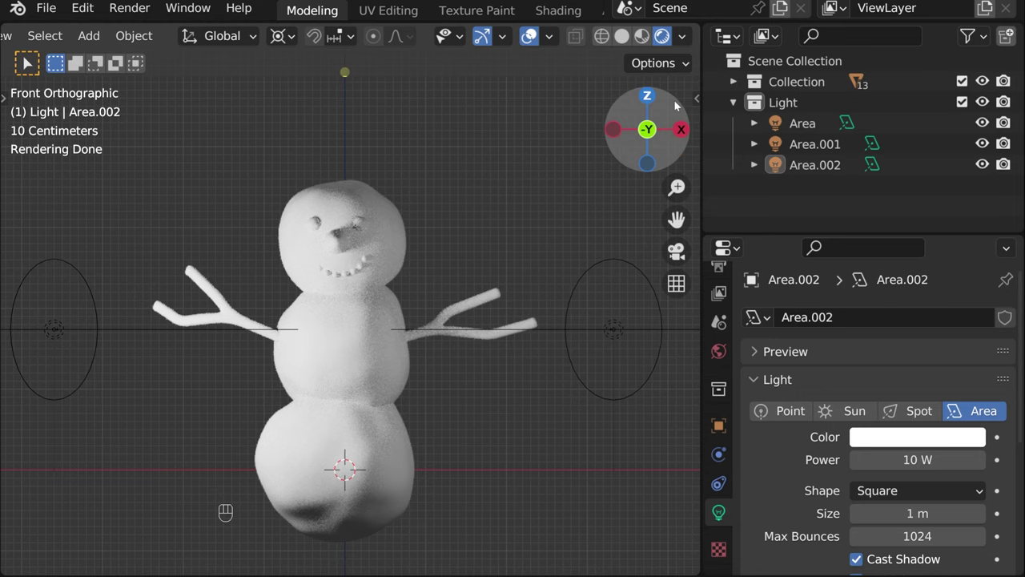
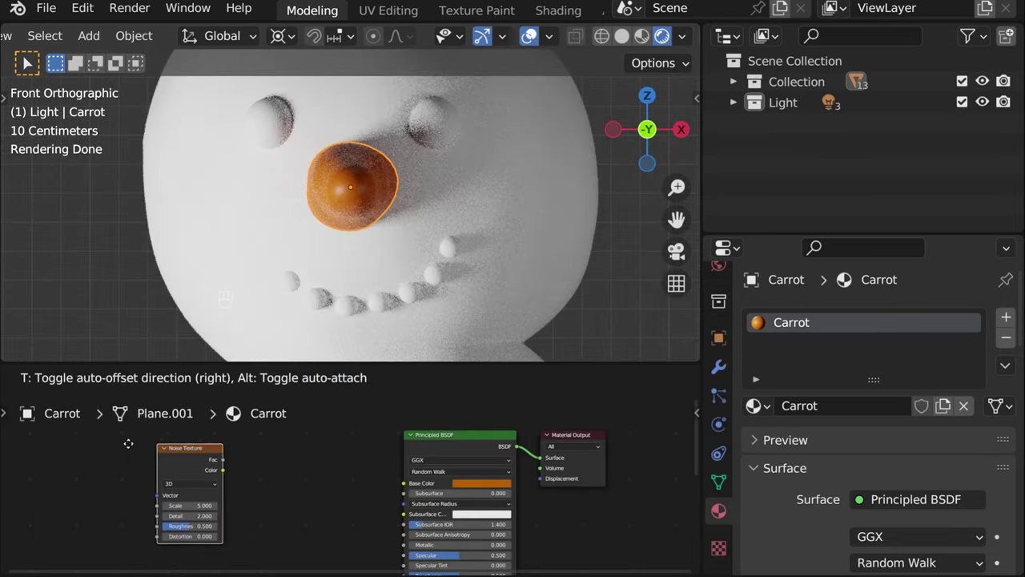
- Add a Noise Texture node to the Carrot material and position it in the node tree
{"action": "key", "text": "space"}
{"action": "key", "text": "r"}
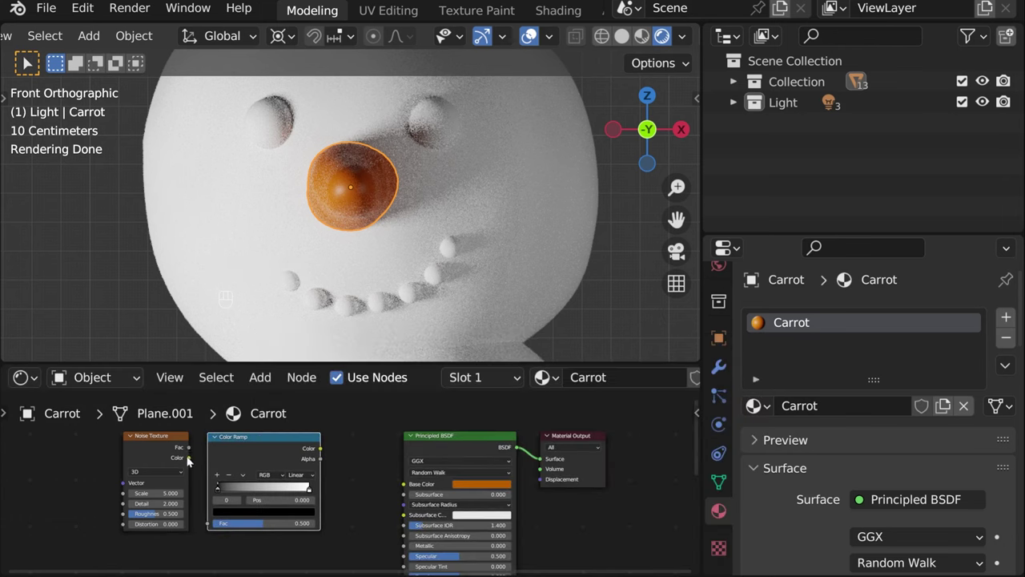
{"action": "left_click_drag", "start_coordinate": [222, 503], "coordinate": [312, 490]}
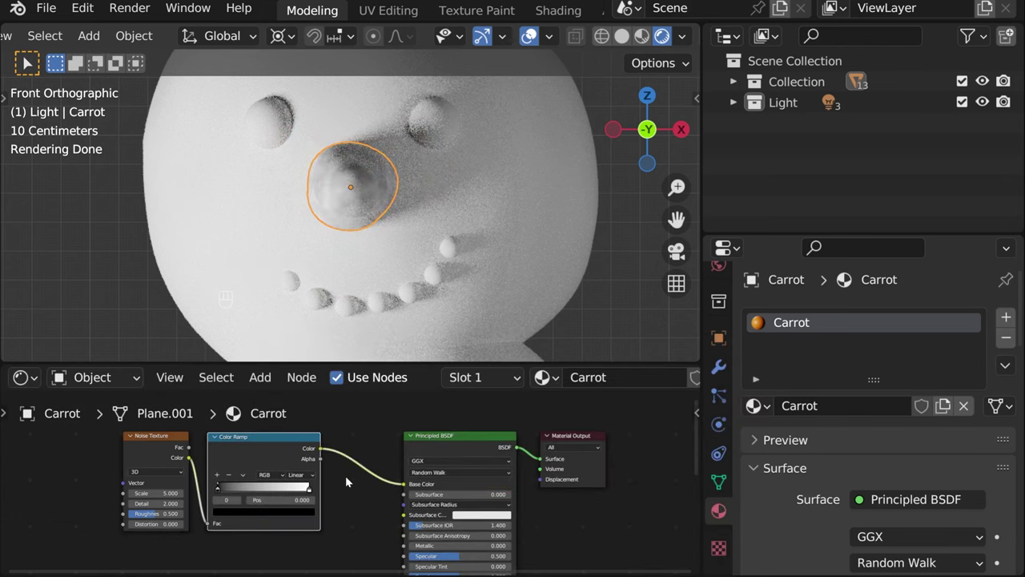
{"action": "middle_click", "coordinate": [264, 204]}
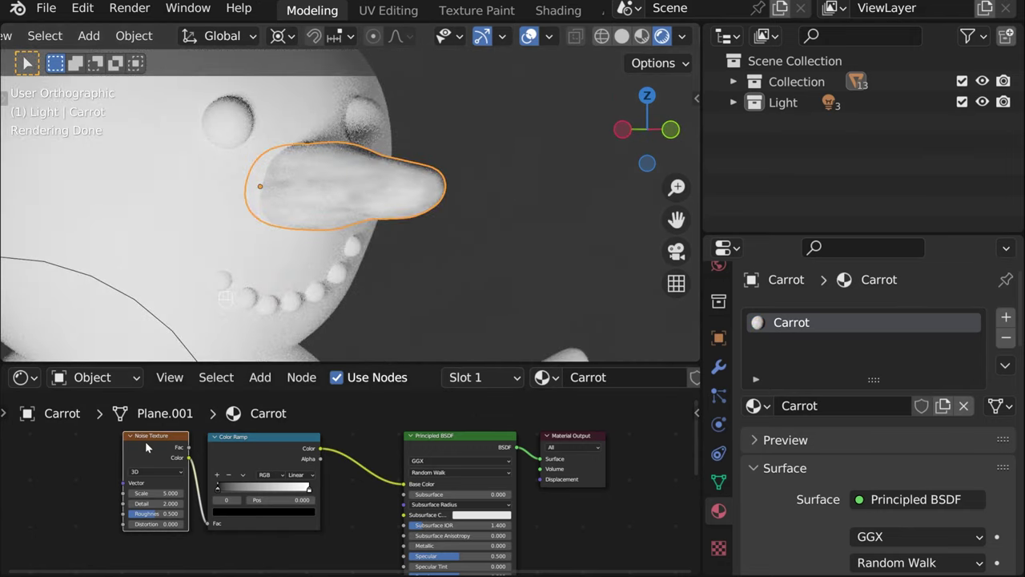
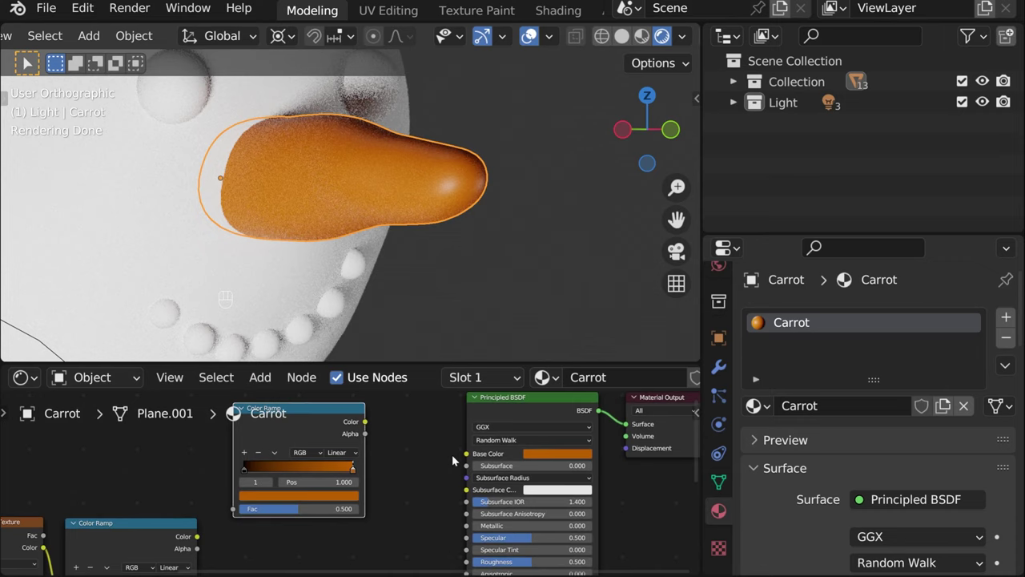
- Deepen the carrot's base colour to a richer orange on the colour ramp
{"action": "left_click", "coordinate": [249, 473]}
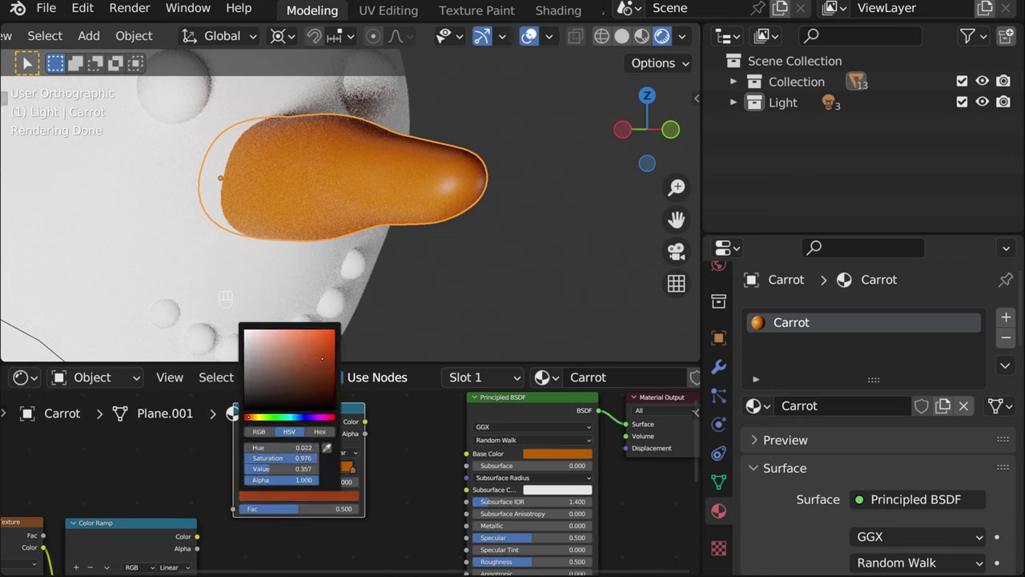
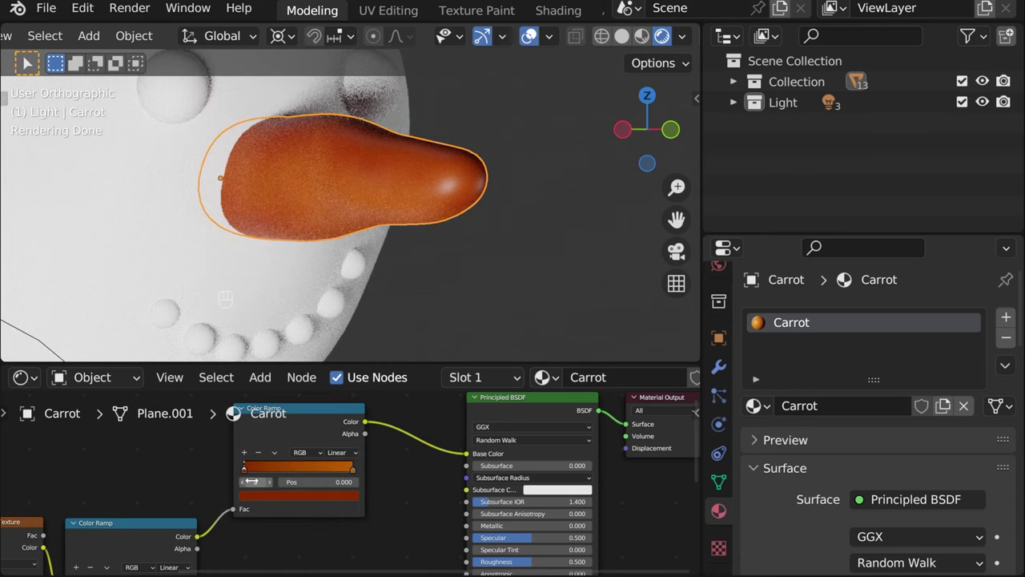
{"action": "left_click", "coordinate": [260, 497]}
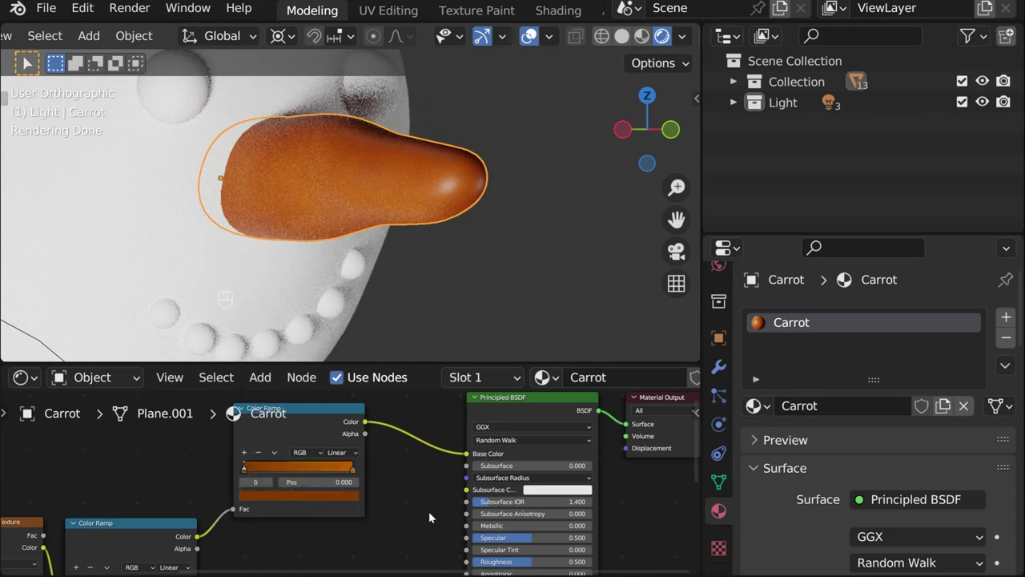
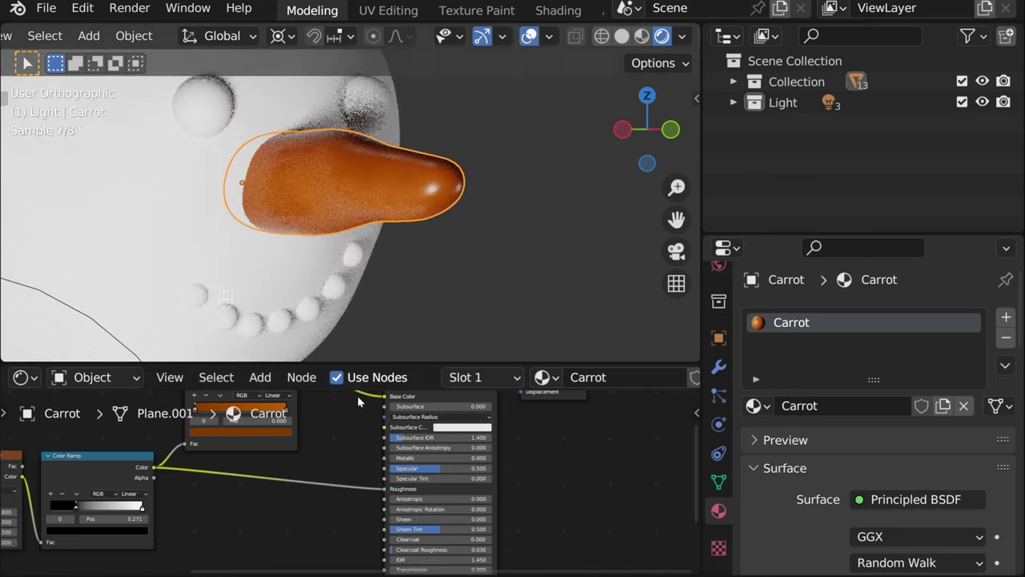
{"action": "key", "text": "space"}
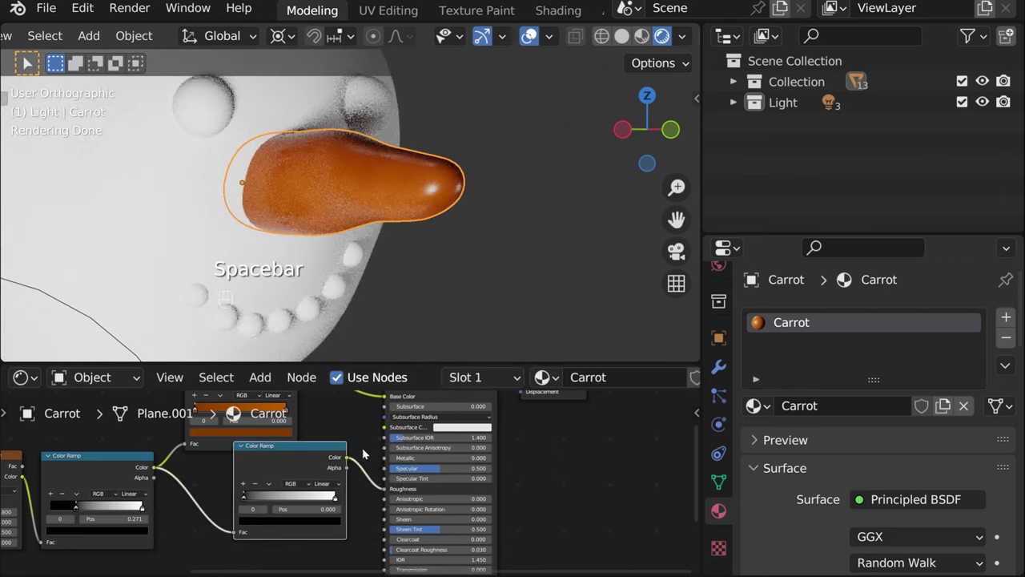
{"action": "left_click_drag", "start_coordinate": [326, 508], "coordinate": [273, 507]}
- Adjust the colour ramp stops so the carrot renders orange in the preview
{"action": "left_click_drag", "start_coordinate": [233, 488], "coordinate": [255, 499]}
{"action": "left_click_drag", "start_coordinate": [236, 505], "coordinate": [281, 503]}
{"action": "left_click_drag", "start_coordinate": [312, 506], "coordinate": [299, 505]}
{"action": "left_click", "coordinate": [291, 506]}
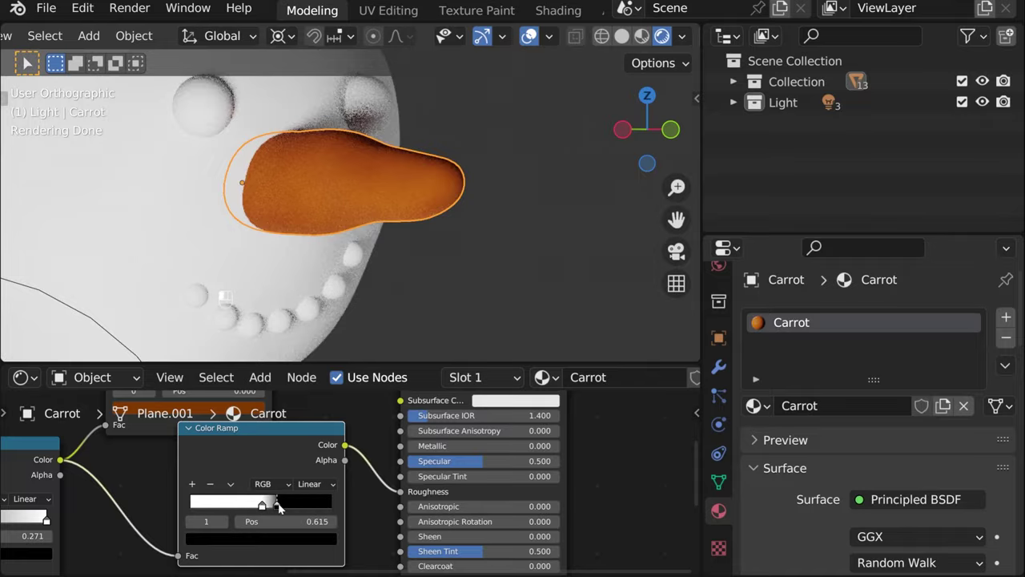
{"action": "left_click", "coordinate": [263, 537]}
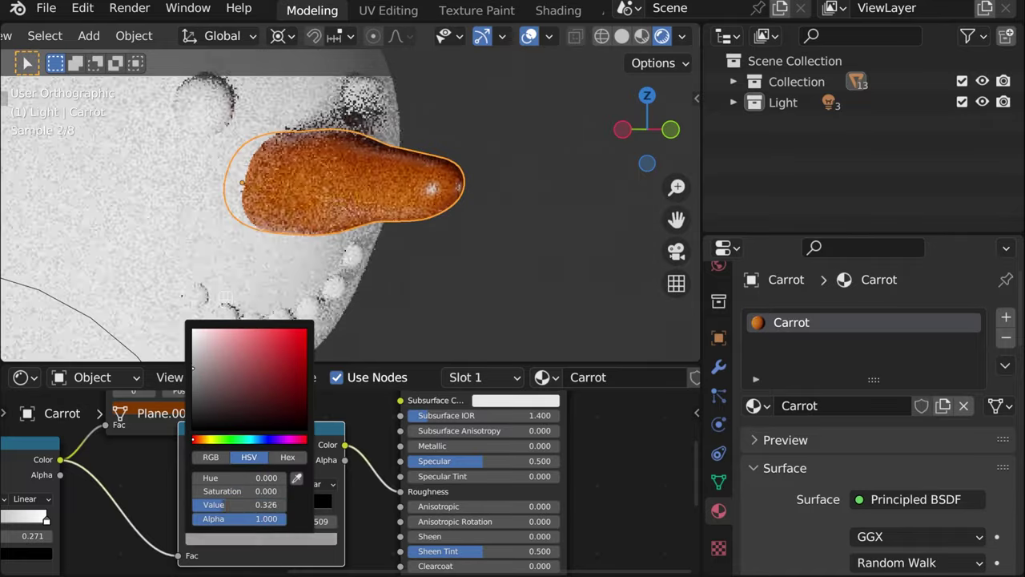
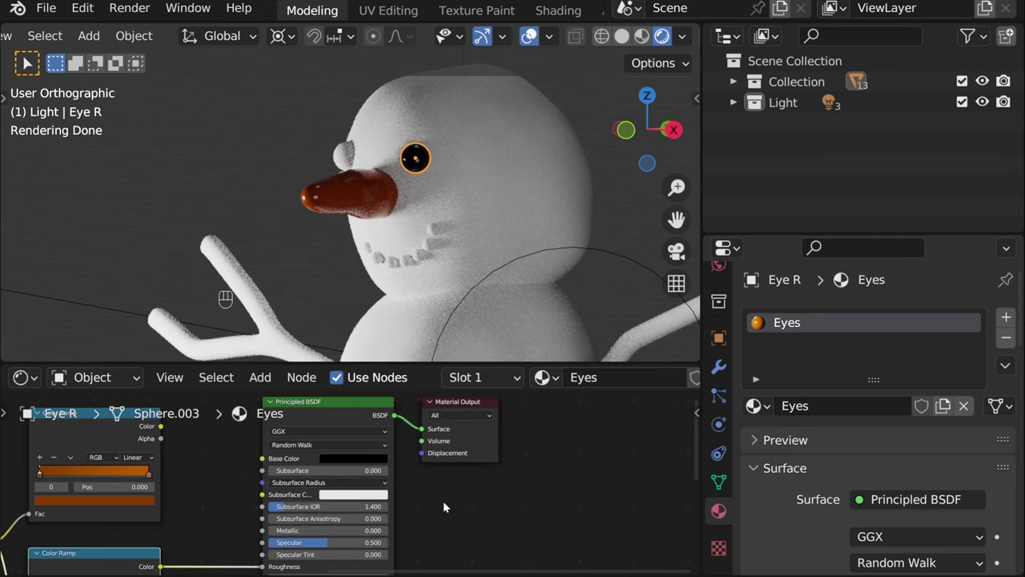
- Link the Eyes material from Eye R to the other coal spheres via Ctrl+L
{"action": "left_click_drag", "start_coordinate": [362, 218], "coordinate": [475, 219]}
{"action": "left_click_drag", "start_coordinate": [453, 204], "coordinate": [343, 207]}
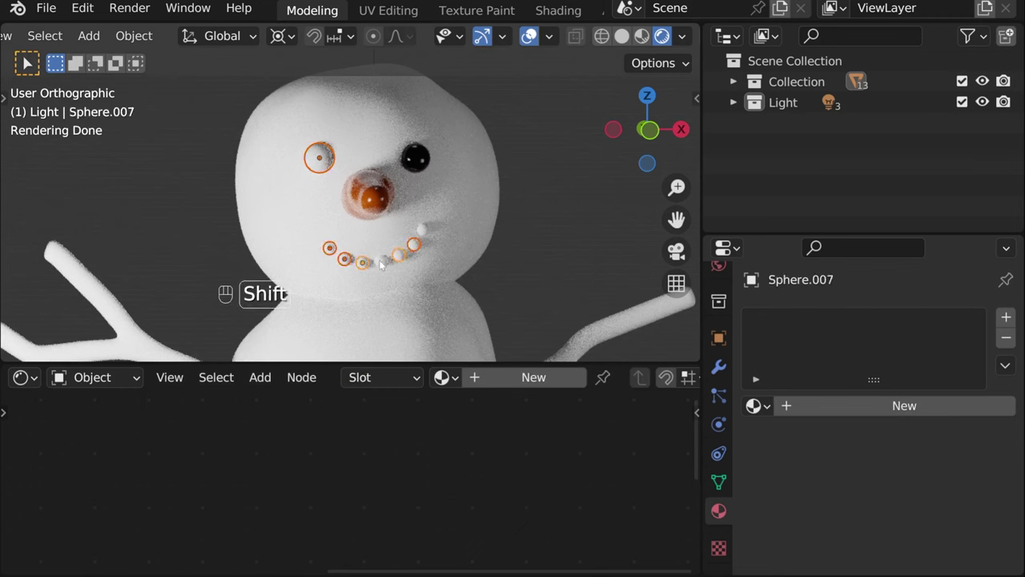
{"action": "key", "text": "ctrl+l"}
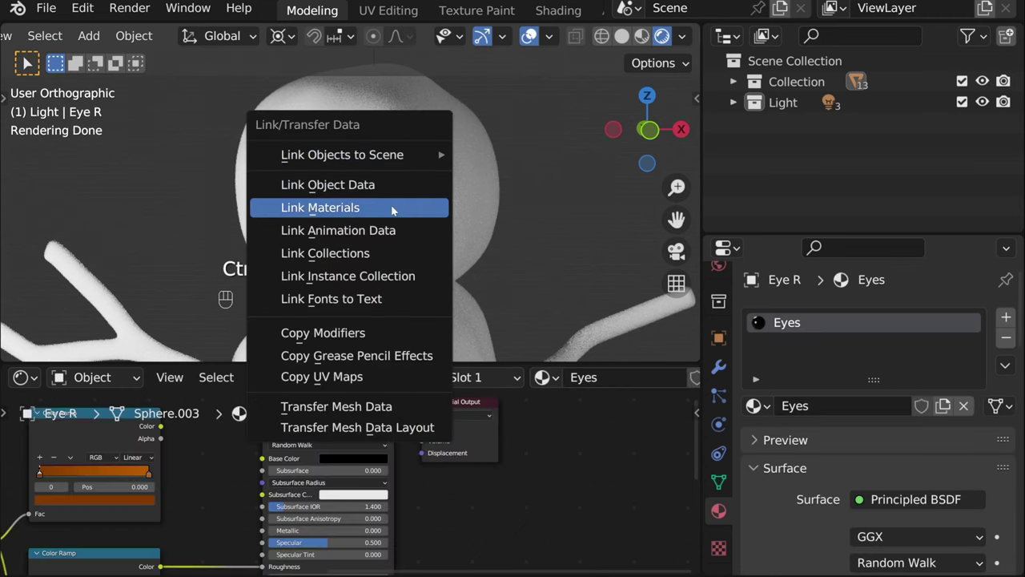
{"action": "left_click_drag", "start_coordinate": [515, 248], "coordinate": [468, 249]}
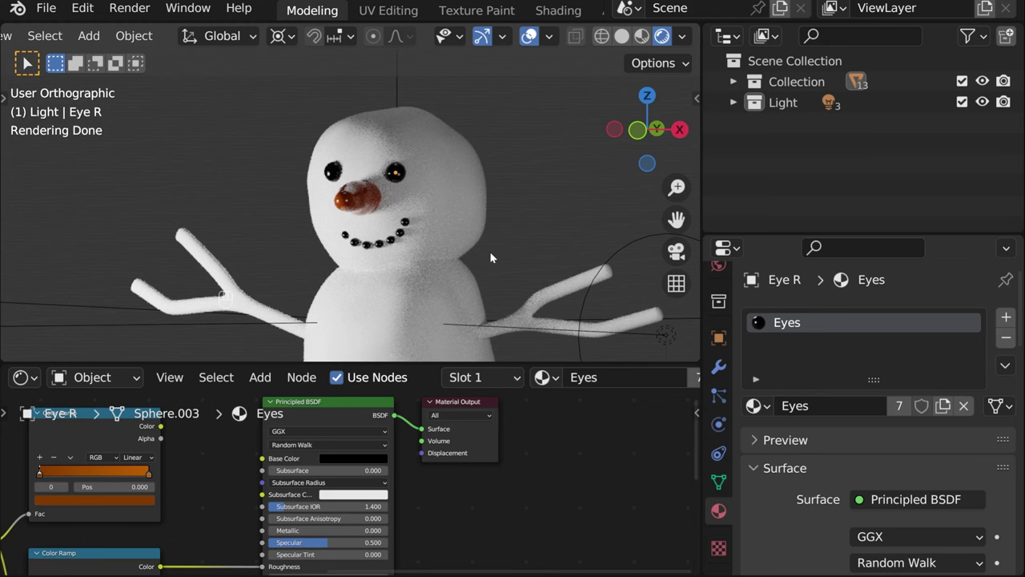
{"action": "left_click_drag", "start_coordinate": [389, 192], "coordinate": [325, 193]}
{"action": "middle_click", "coordinate": [324, 192]}
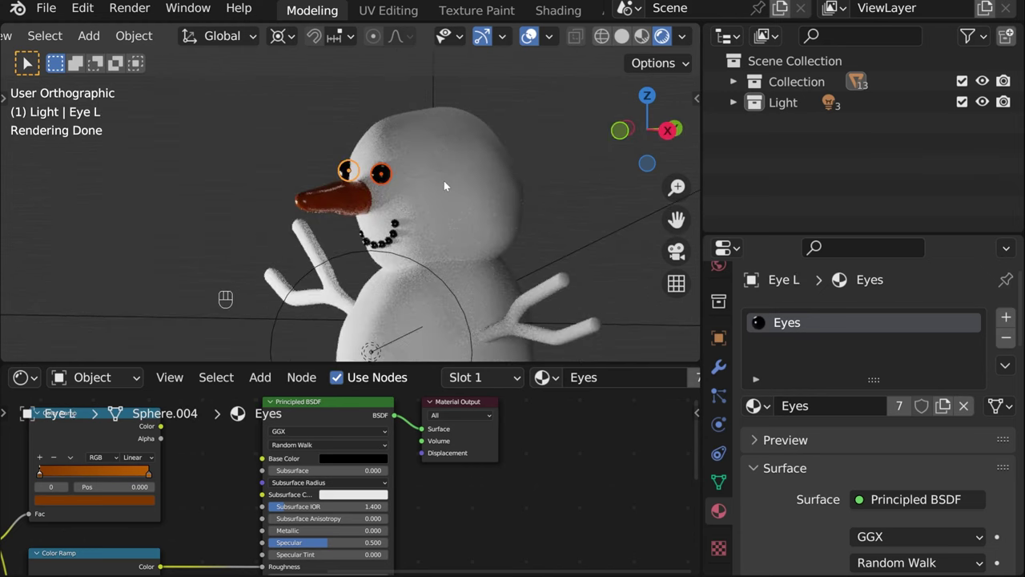
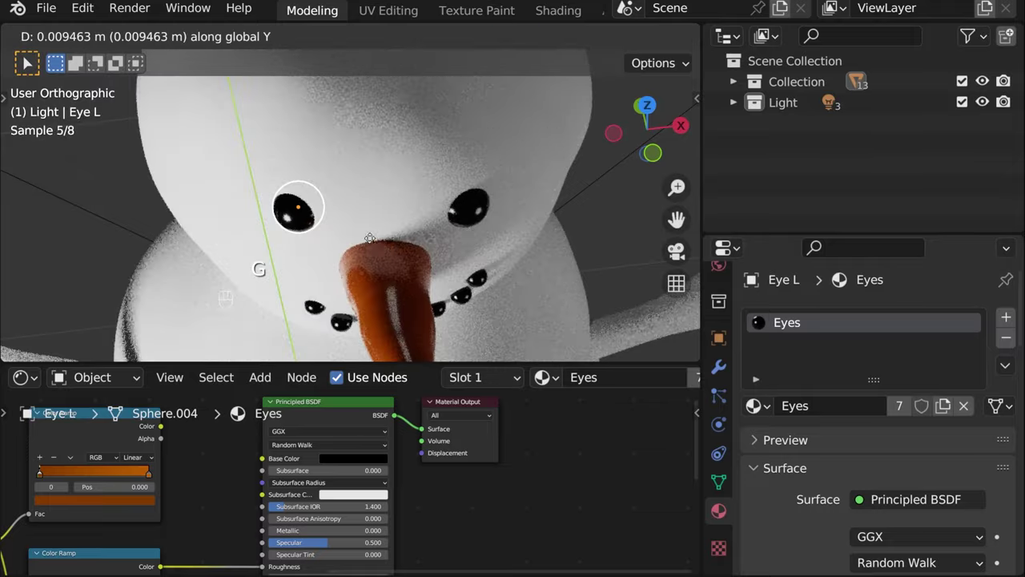
- Nudge Eye L slightly along Y and pull back to view the whole snowman
{"action": "left_click_drag", "start_coordinate": [567, 223], "coordinate": [525, 127]}
{"action": "left_click_drag", "start_coordinate": [509, 195], "coordinate": [533, 161]}
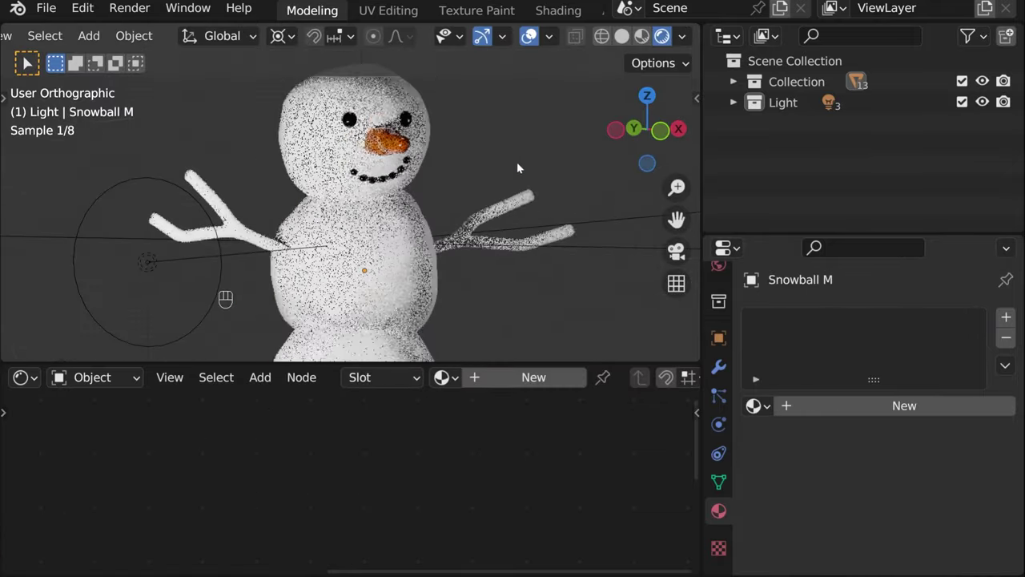
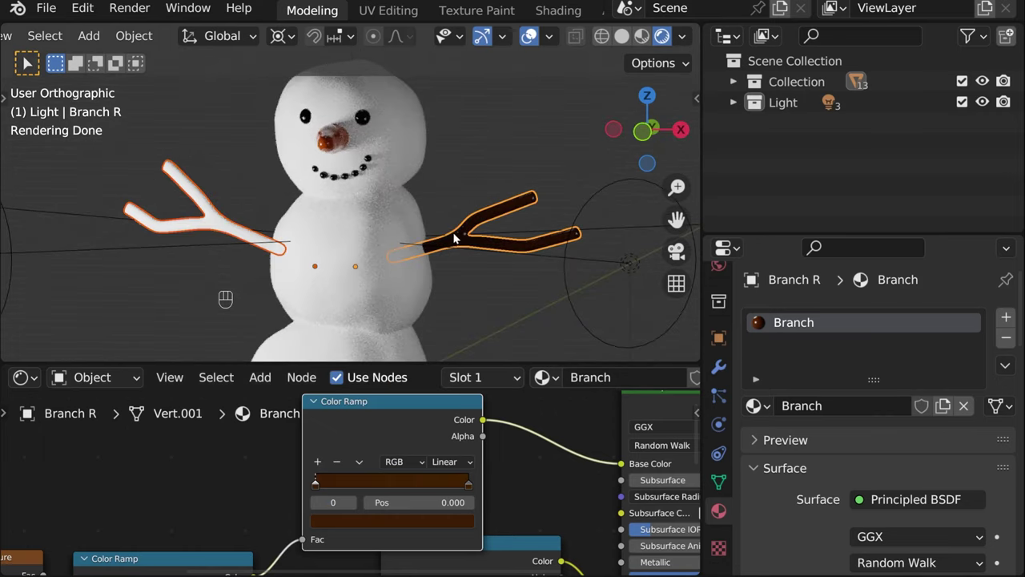
- Link Branch to the other arm and preview its noise, colour ramp and 0.200 bump outputs
{"action": "key", "text": "ctrl+l"}
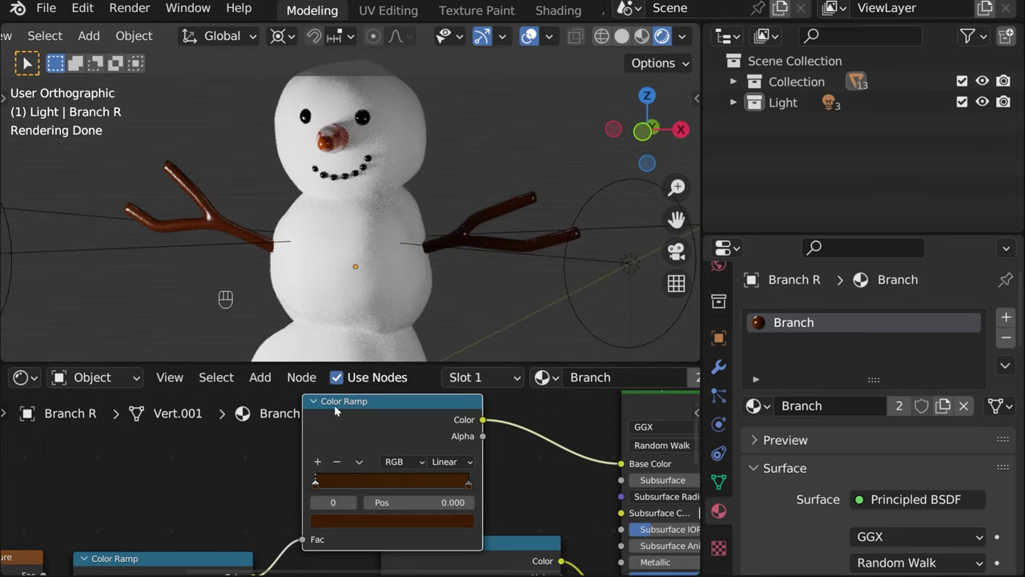
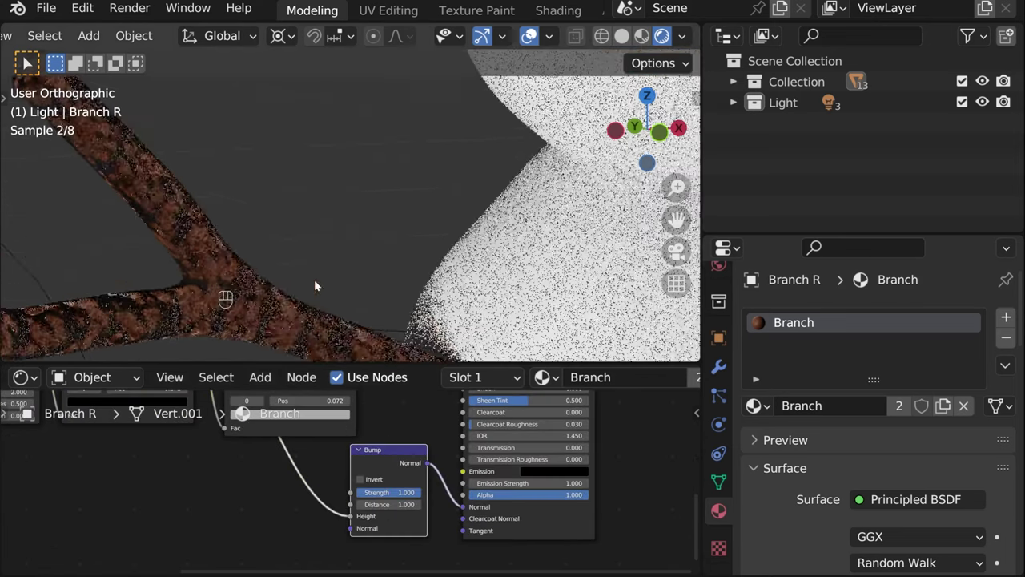
{"action": "middle_click", "coordinate": [432, 225]}
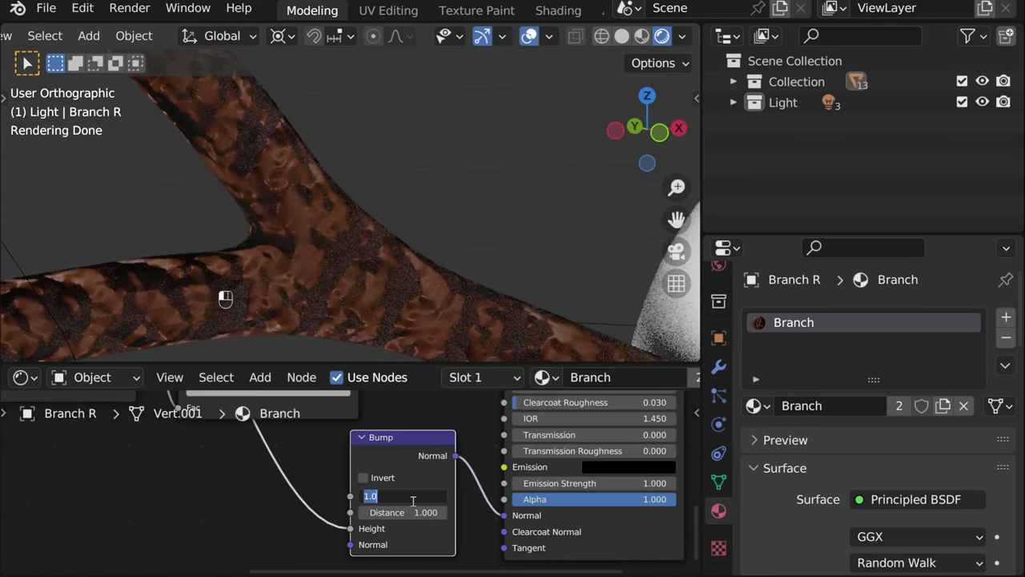
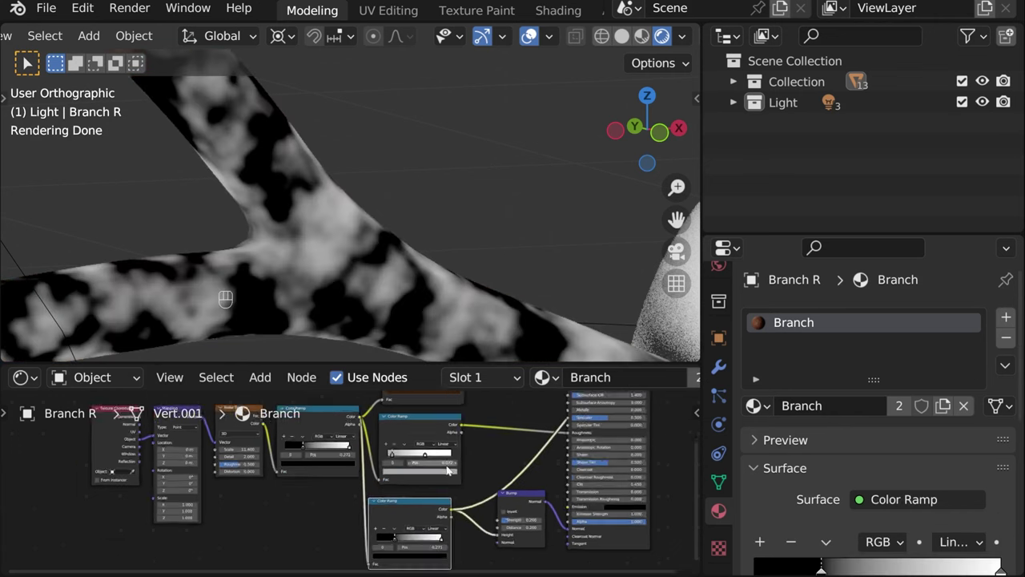
{"action": "left_click", "coordinate": [477, 505]}
{"action": "left_click_drag", "start_coordinate": [300, 499], "coordinate": [347, 492]}
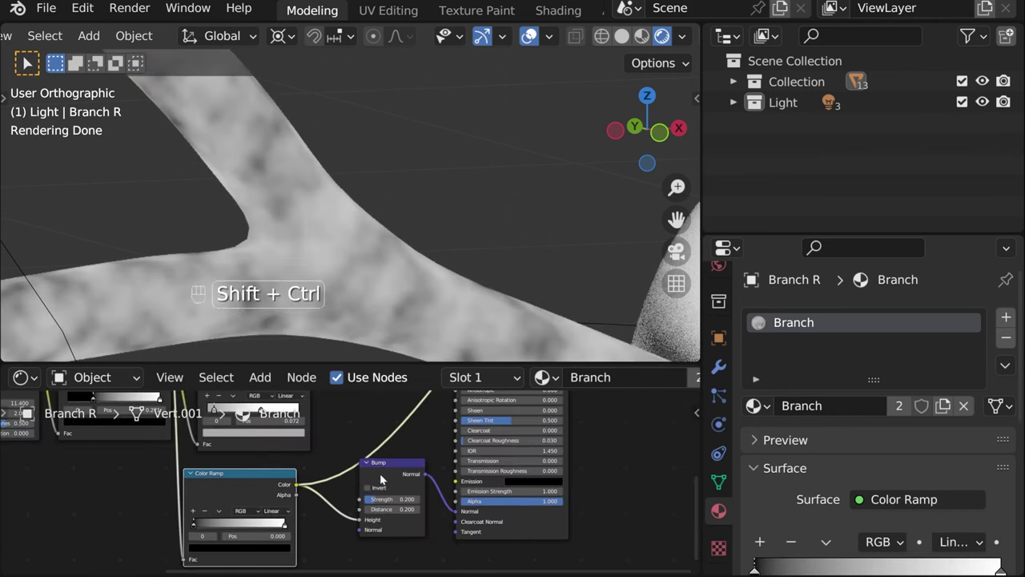
{"action": "left_click", "coordinate": [384, 475]}
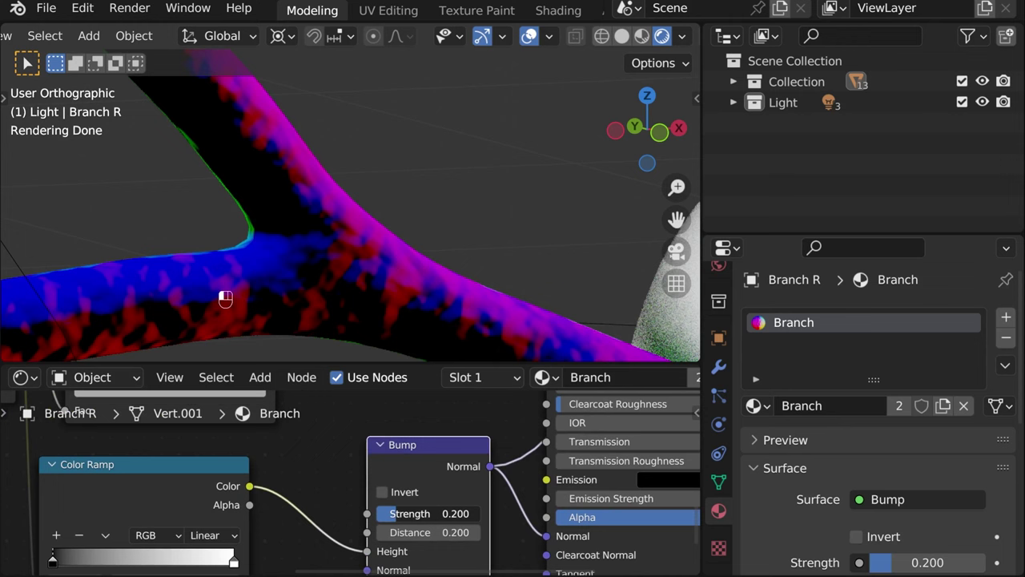
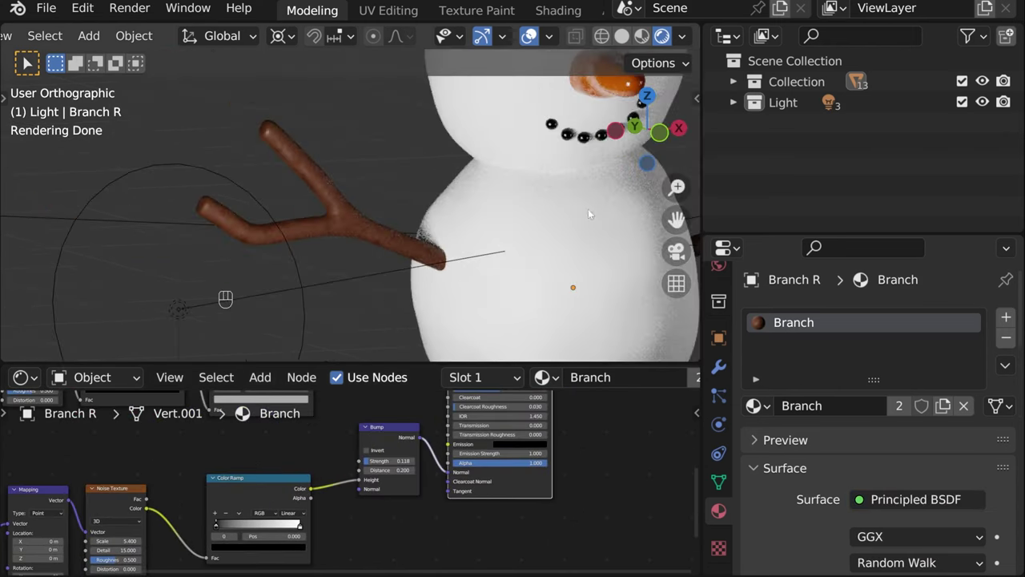
- From front view, tweak the bark noise and lower the Bump strength to 0.118
{"action": "left_click", "coordinate": [382, 224]}
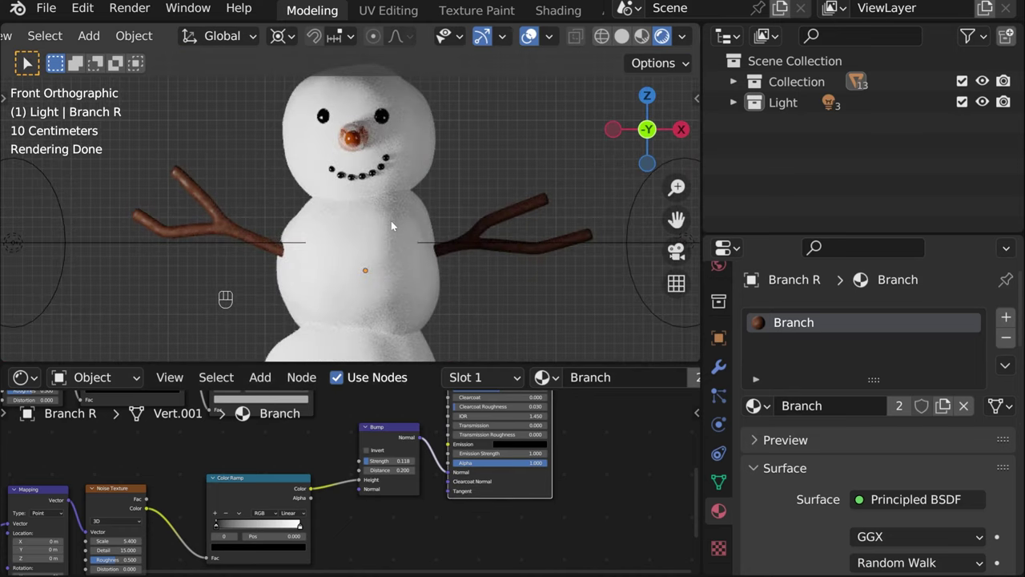
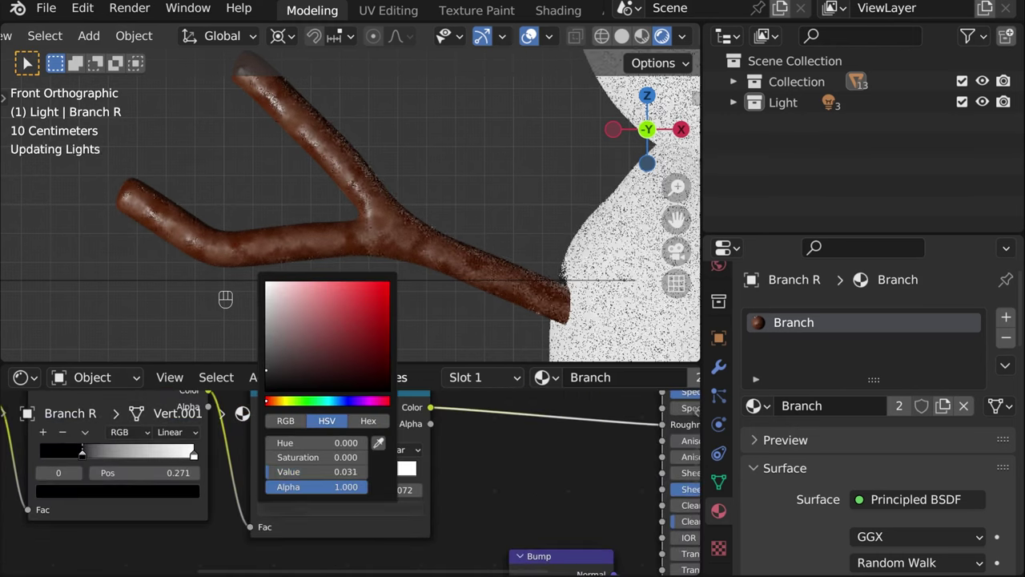
{"action": "left_click_drag", "start_coordinate": [455, 479], "coordinate": [281, 474]}
{"action": "left_click", "coordinate": [262, 473]}
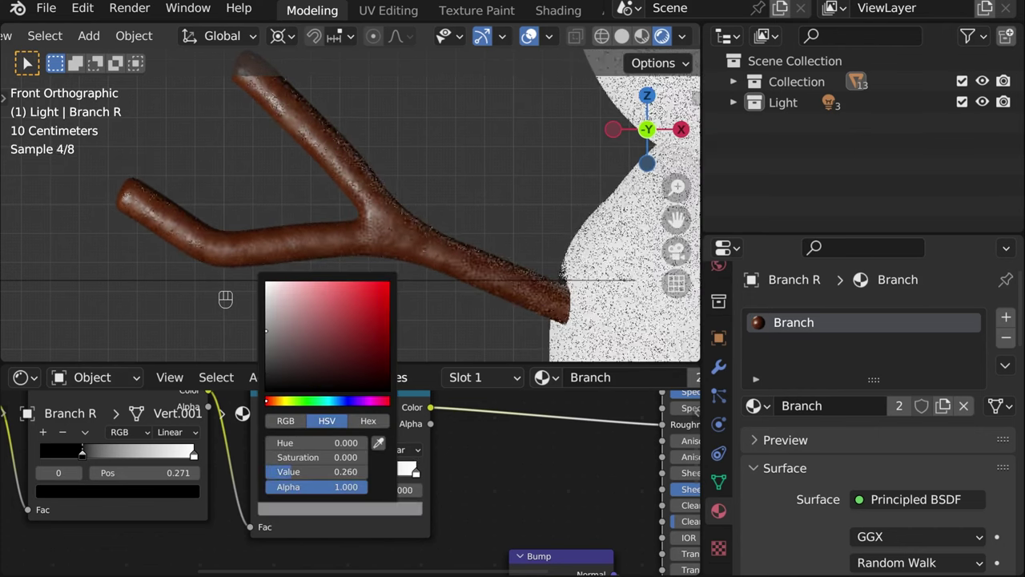
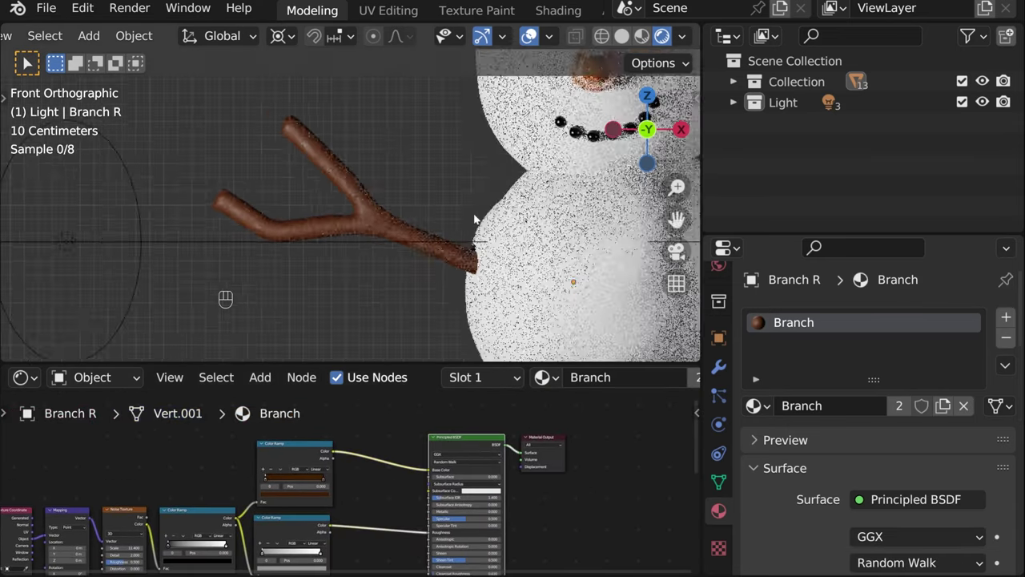
{"action": "left_click_drag", "start_coordinate": [373, 233], "coordinate": [395, 232]}
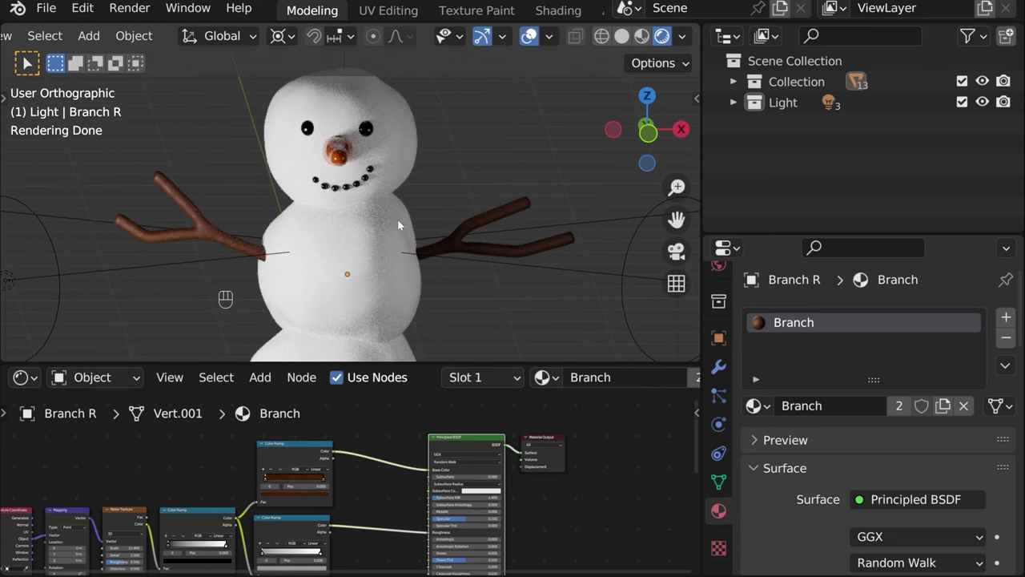
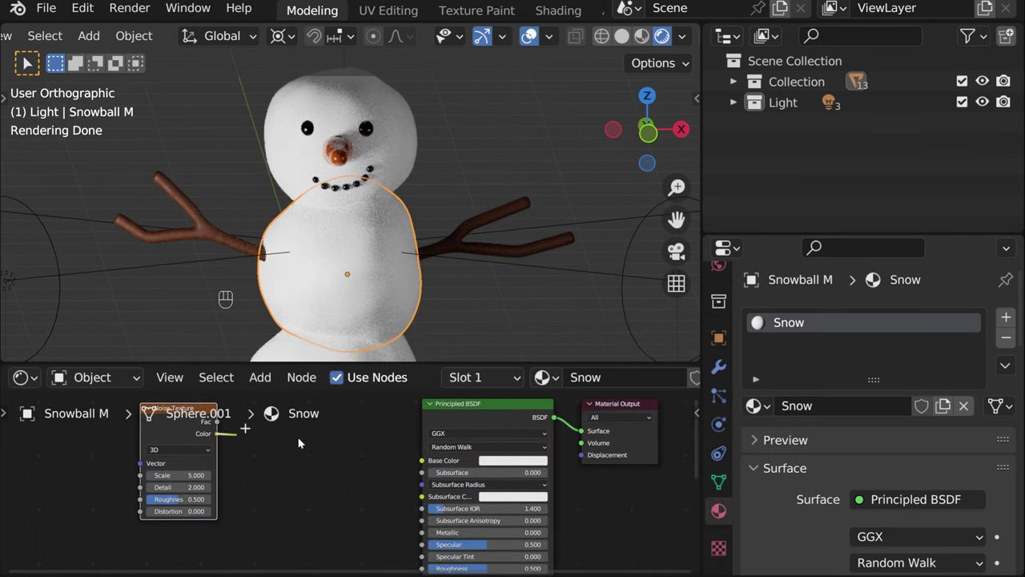
- Start the Snow material and arrange its Noise Texture, Color Ramp and Bump nodes
{"action": "left_click", "coordinate": [266, 470]}
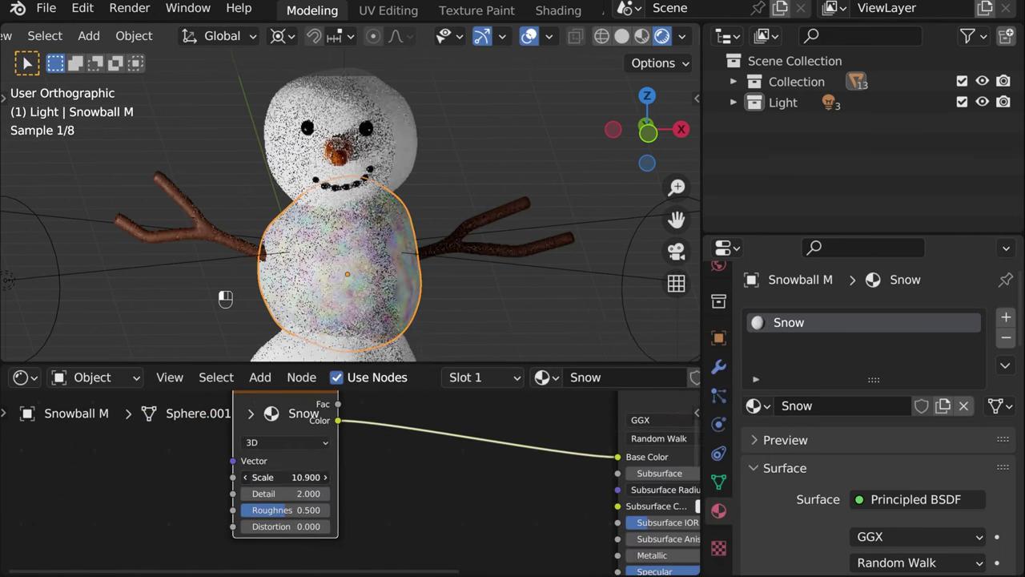
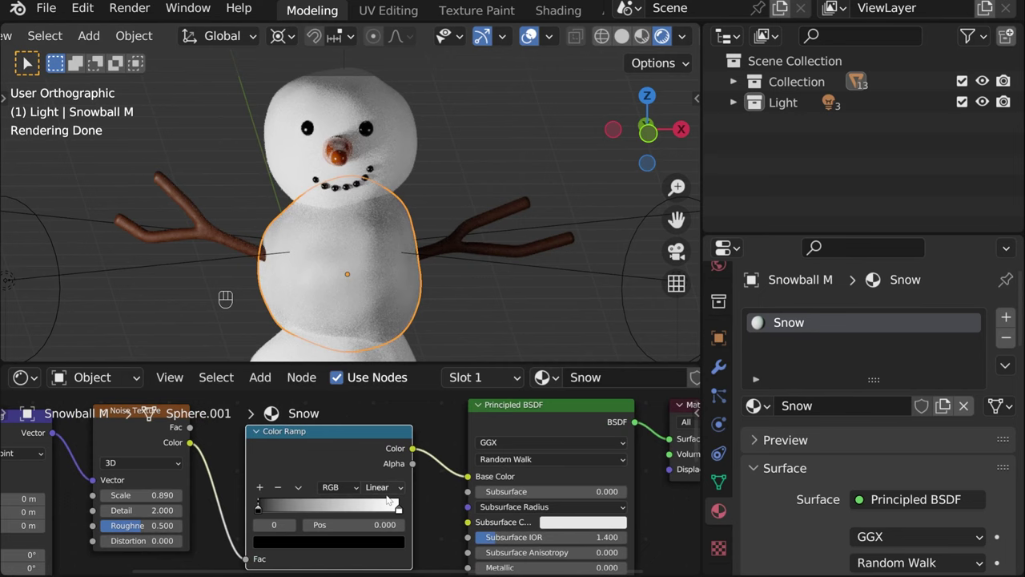
{"action": "left_click_drag", "start_coordinate": [269, 510], "coordinate": [442, 511]}
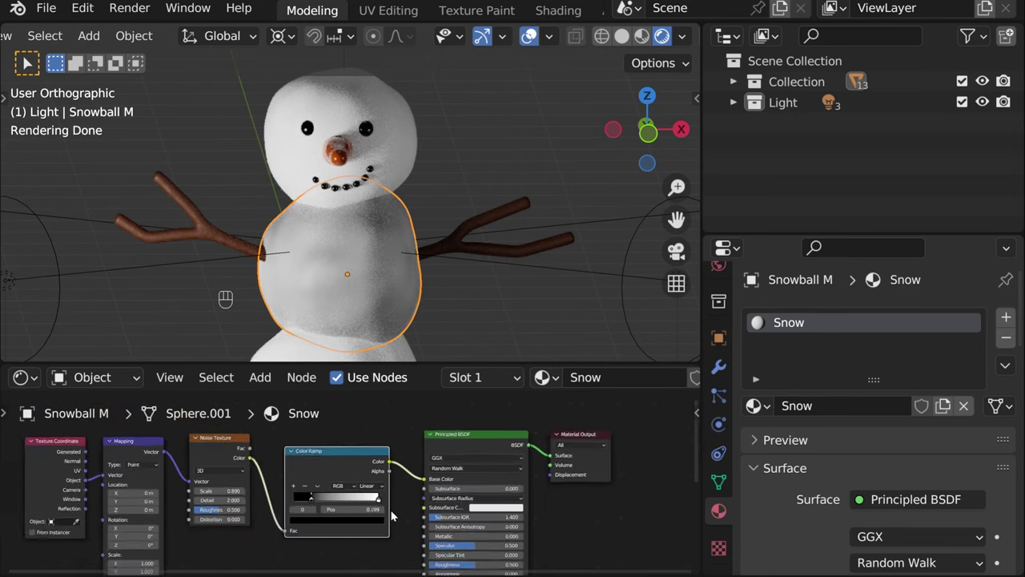
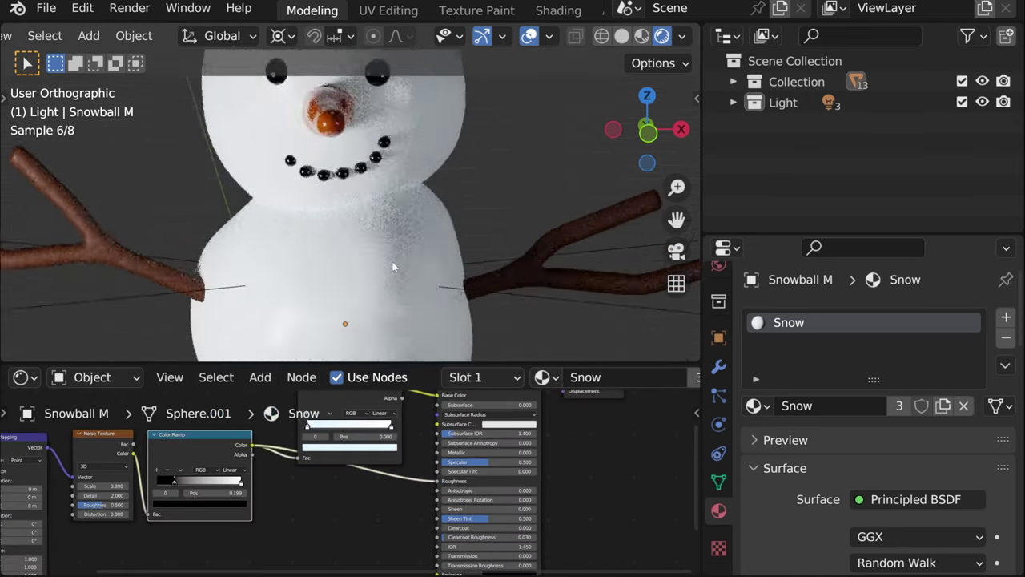
{"action": "key", "text": "space"}
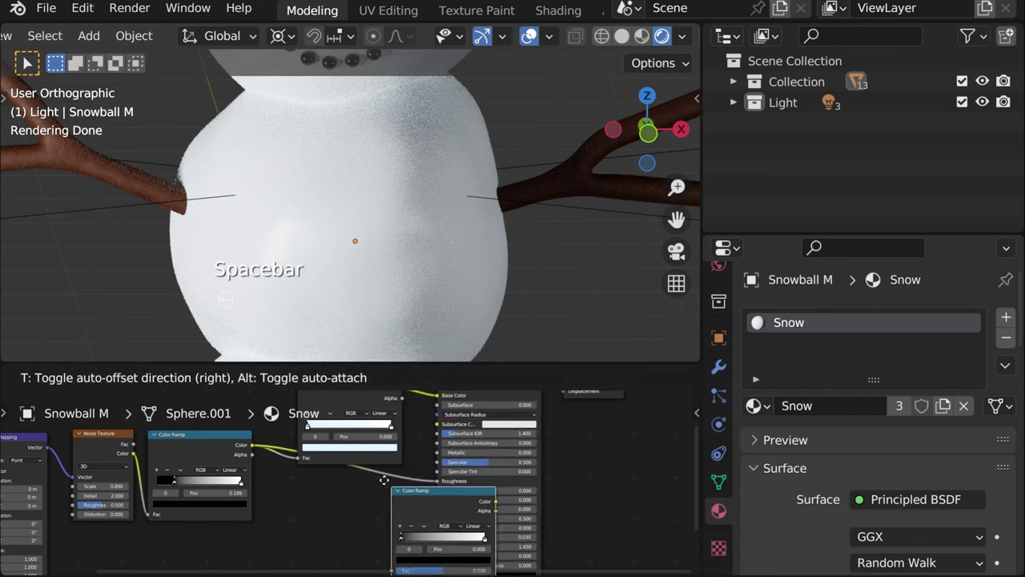
{"action": "middle_click", "coordinate": [419, 502]}
{"action": "left_click", "coordinate": [361, 494]}
- Wire the noise through the ramp into Bump and connect Bump to the BSDF Normal
{"action": "left_click_drag", "start_coordinate": [349, 494], "coordinate": [335, 495]}
{"action": "left_click_drag", "start_coordinate": [335, 495], "coordinate": [309, 406]}
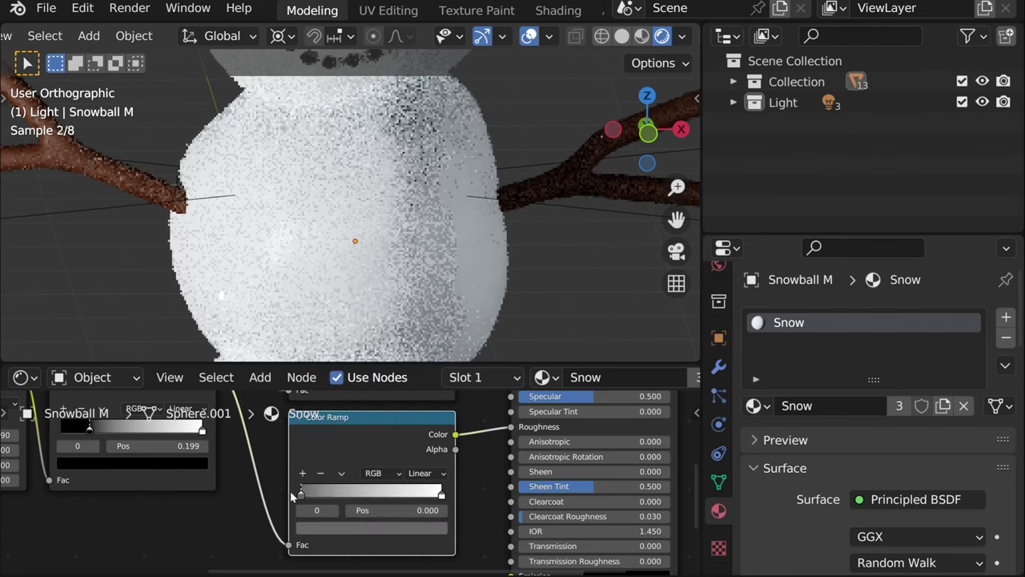
{"action": "left_click_drag", "start_coordinate": [449, 299], "coordinate": [365, 297]}
{"action": "left_click_drag", "start_coordinate": [366, 296], "coordinate": [464, 295]}
{"action": "middle_click", "coordinate": [431, 291]}
{"action": "left_click_drag", "start_coordinate": [414, 230], "coordinate": [433, 264]}
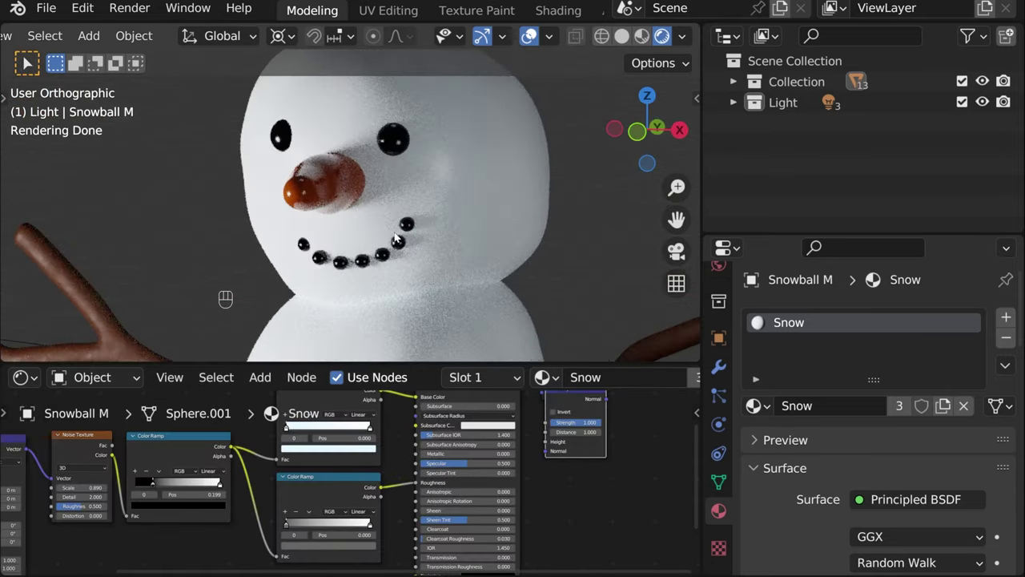
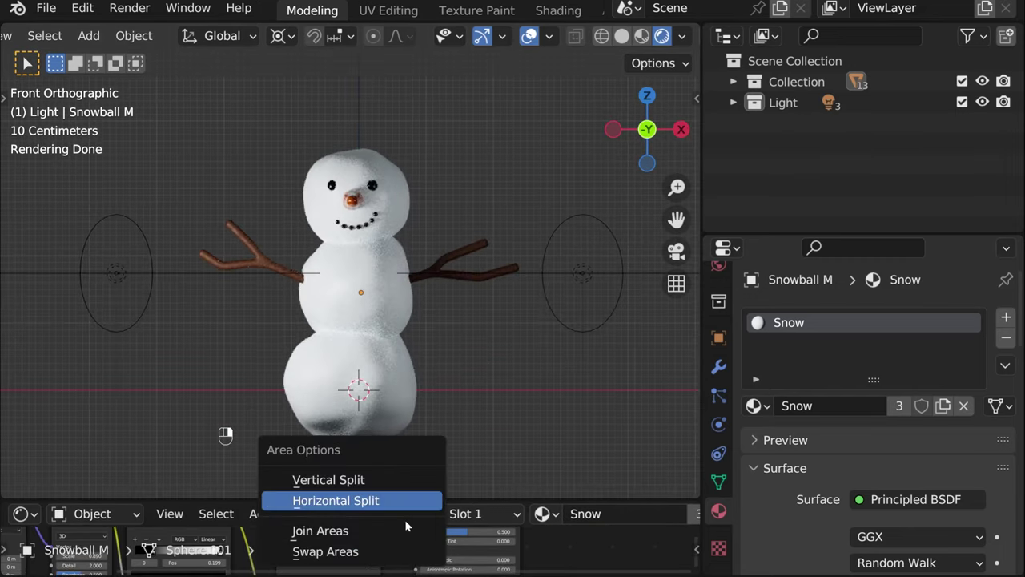
- Add a large UV sphere in a new Background collection and move it behind the snowman
{"action": "left_click_drag", "start_coordinate": [407, 531], "coordinate": [439, 567]}
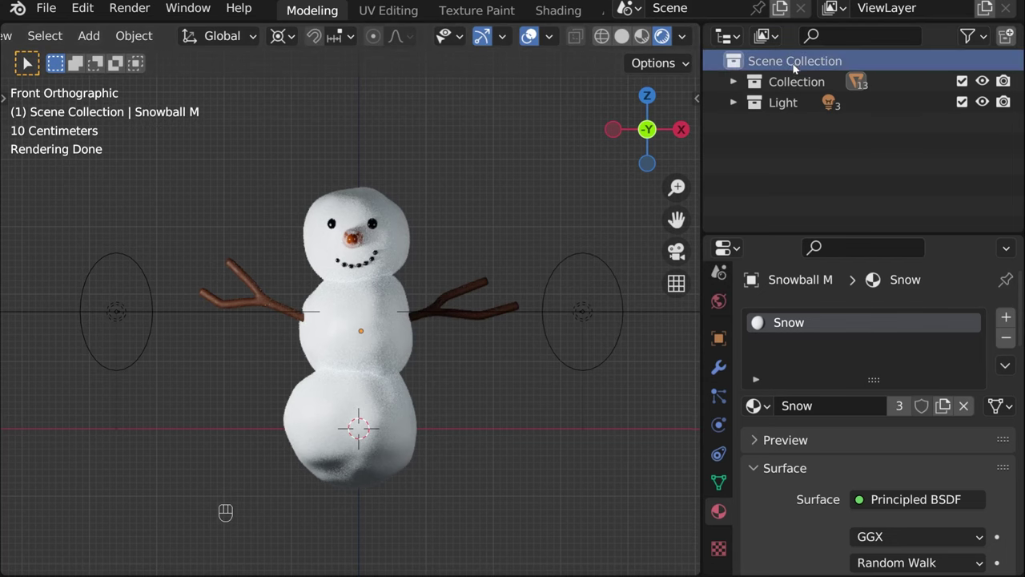
{"action": "left_click_drag", "start_coordinate": [108, 38], "coordinate": [127, 374]}
{"action": "left_click_drag", "start_coordinate": [307, 350], "coordinate": [488, 345]}
{"action": "key", "text": "g"}
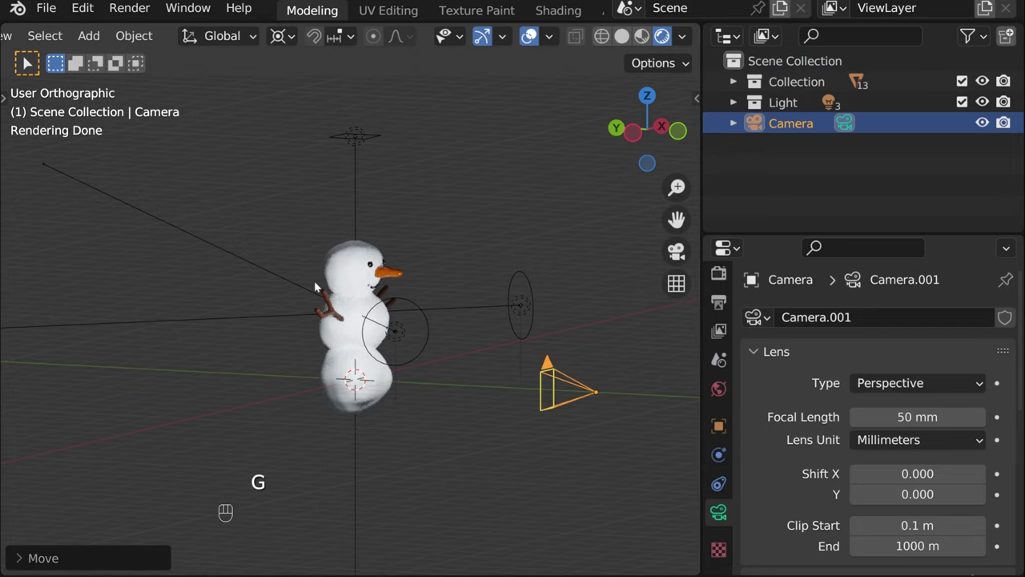
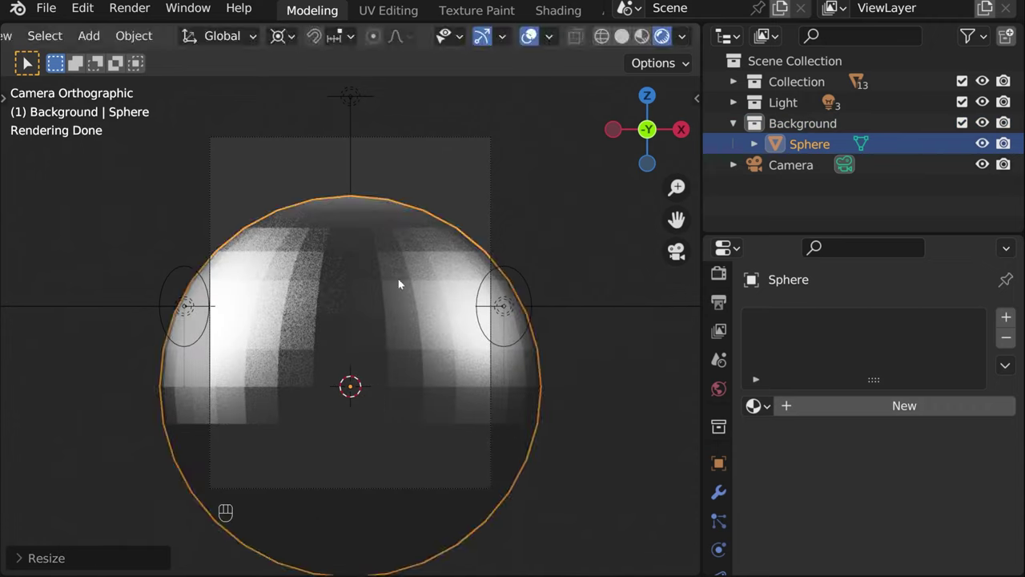
- Give the background sphere a Displace modifier driven by a new Clouds texture
{"action": "key", "text": "g"}
{"action": "left_click_drag", "start_coordinate": [532, 374], "coordinate": [560, 337]}
{"action": "left_click", "coordinate": [720, 497]}
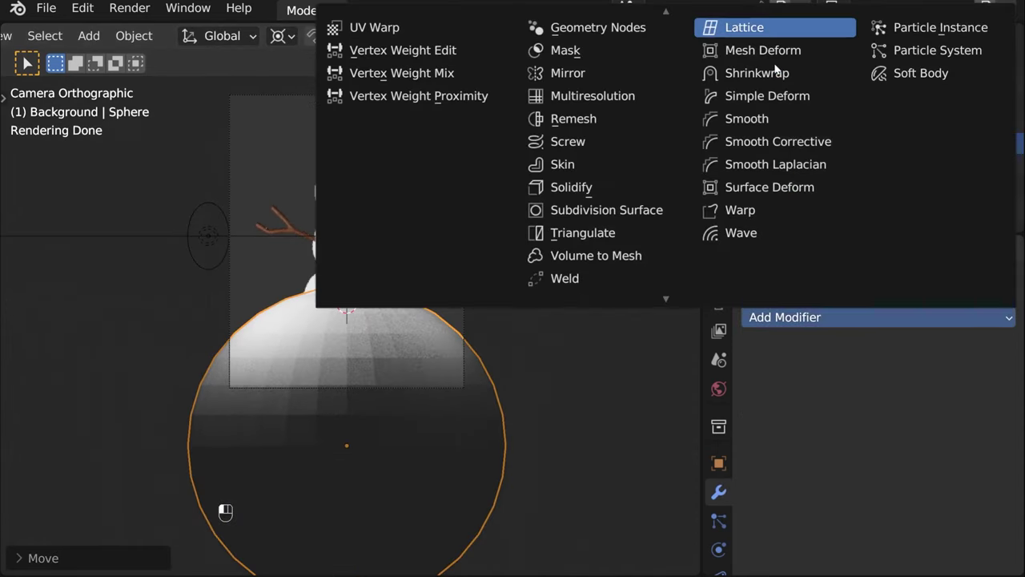
{"action": "left_click", "coordinate": [776, 61]}
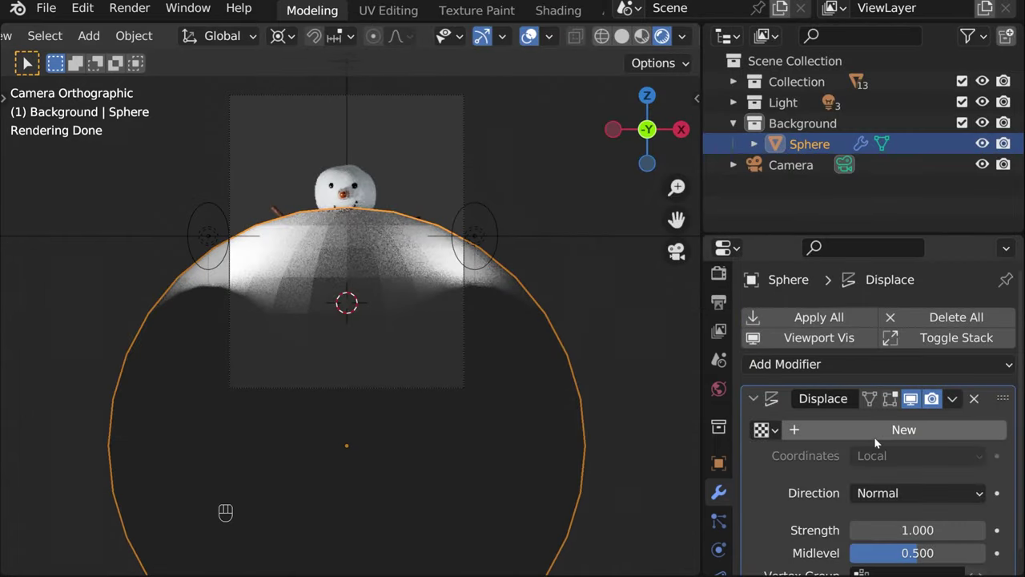
{"action": "left_click", "coordinate": [878, 439]}
{"action": "left_click_drag", "start_coordinate": [995, 434], "coordinate": [883, 308]}
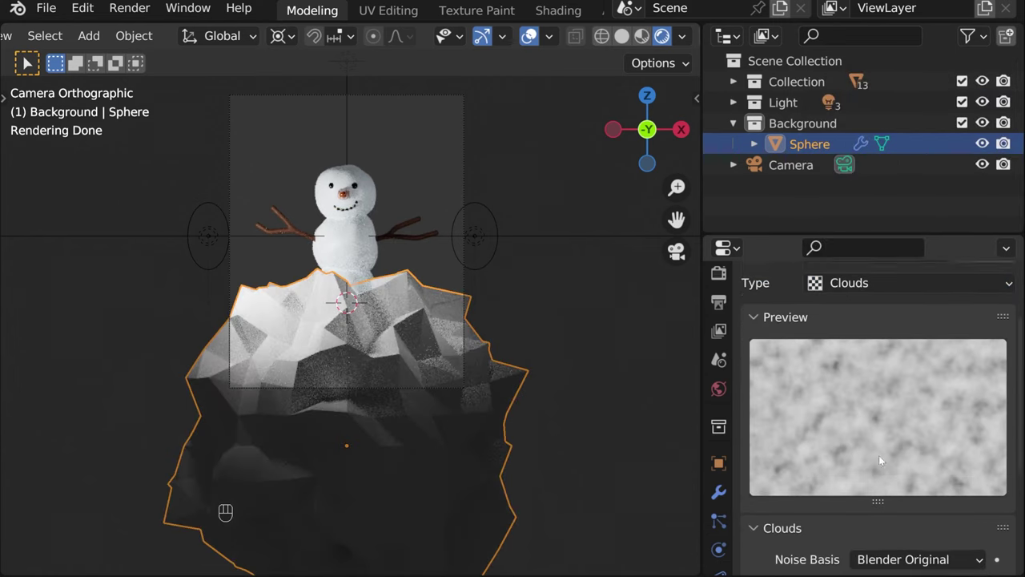
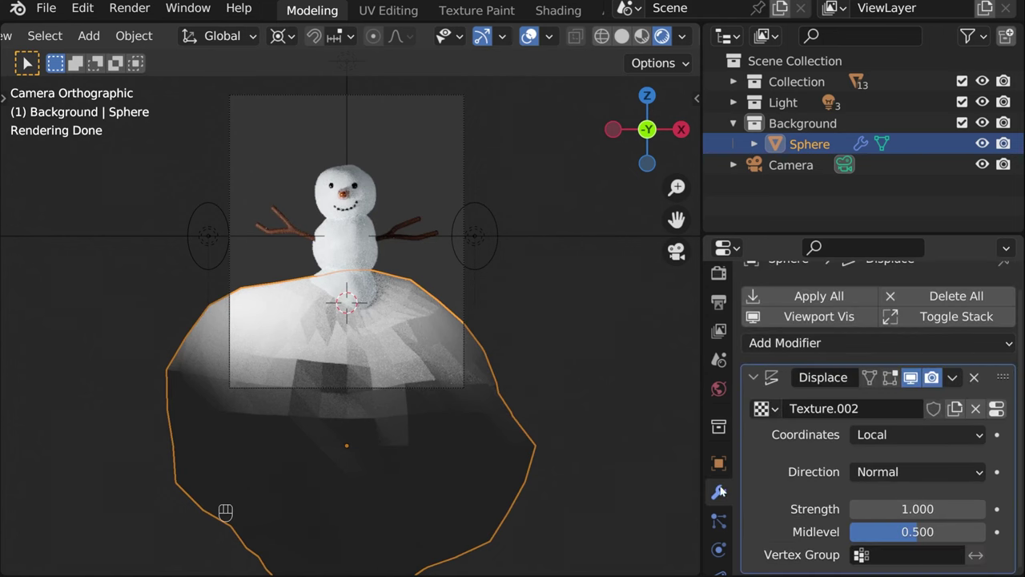
- Add a Subdivision Surface modifier at viewport level 2 and lower the sphere on Z
{"action": "left_click", "coordinate": [761, 383]}
{"action": "left_click_drag", "start_coordinate": [786, 364], "coordinate": [982, 487]}
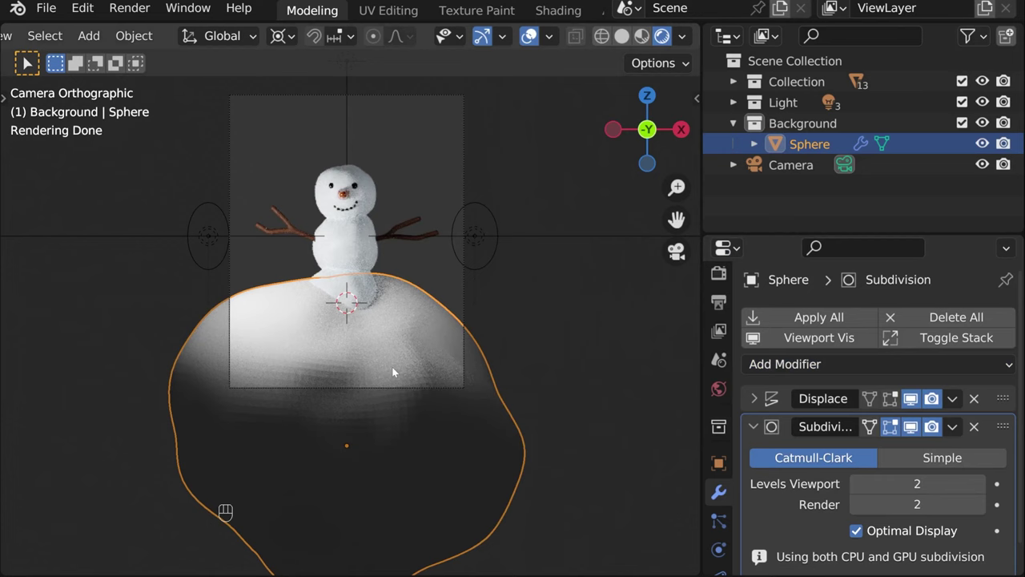
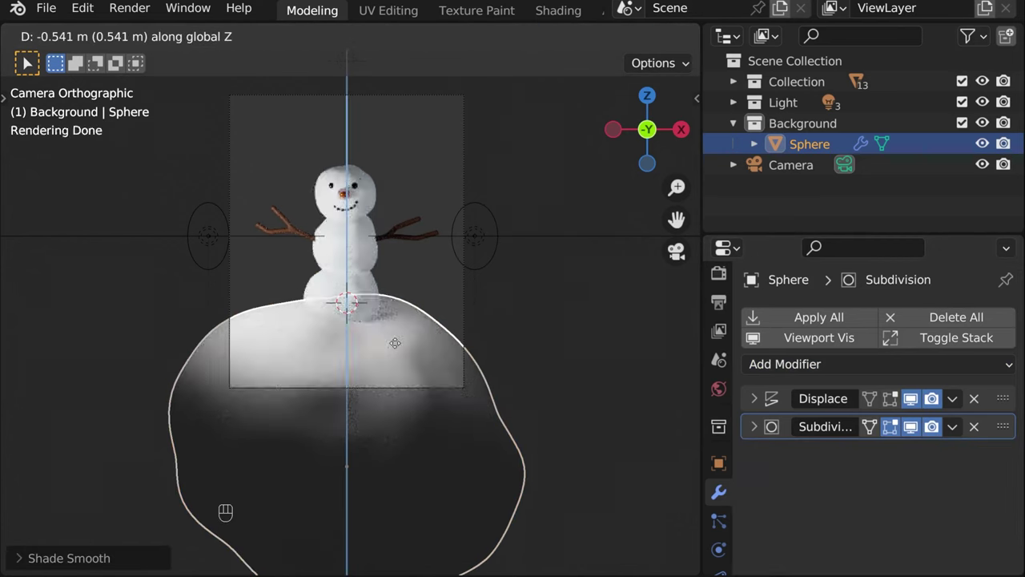
{"action": "left_click_drag", "start_coordinate": [548, 338], "coordinate": [564, 351]}
{"action": "key", "text": "ctrl+l"}
{"action": "middle_click", "coordinate": [367, 156]}
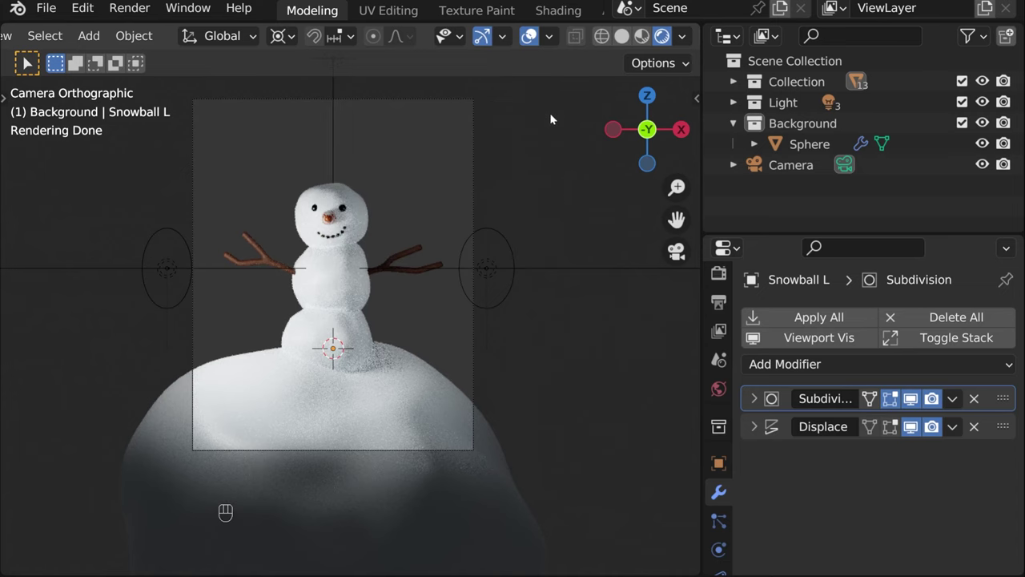
- Add a Plane to the Background collection, stand it upright, move it behind the snowman and enlarge it
{"action": "left_click_drag", "start_coordinate": [94, 32], "coordinate": [279, 80]}
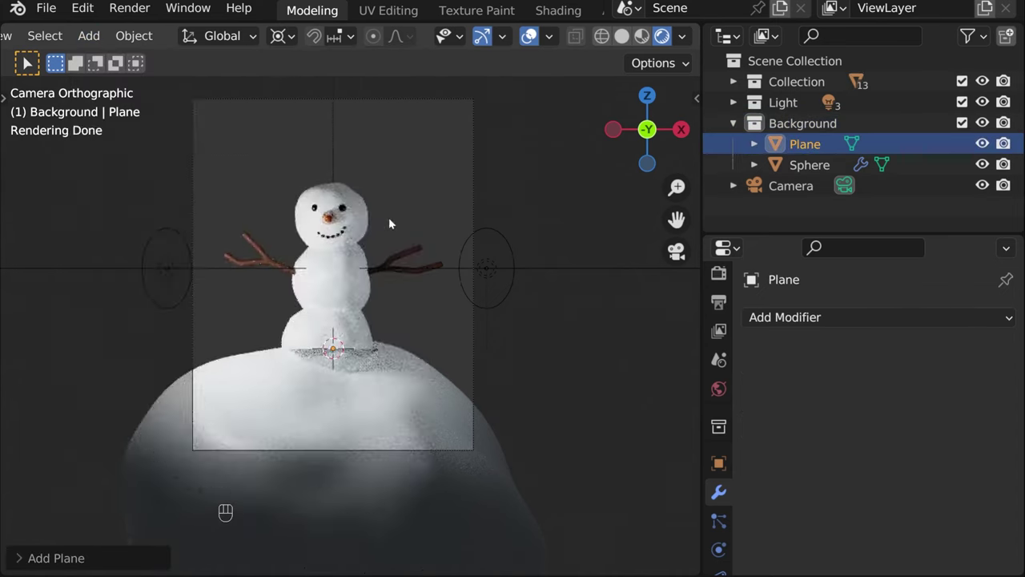
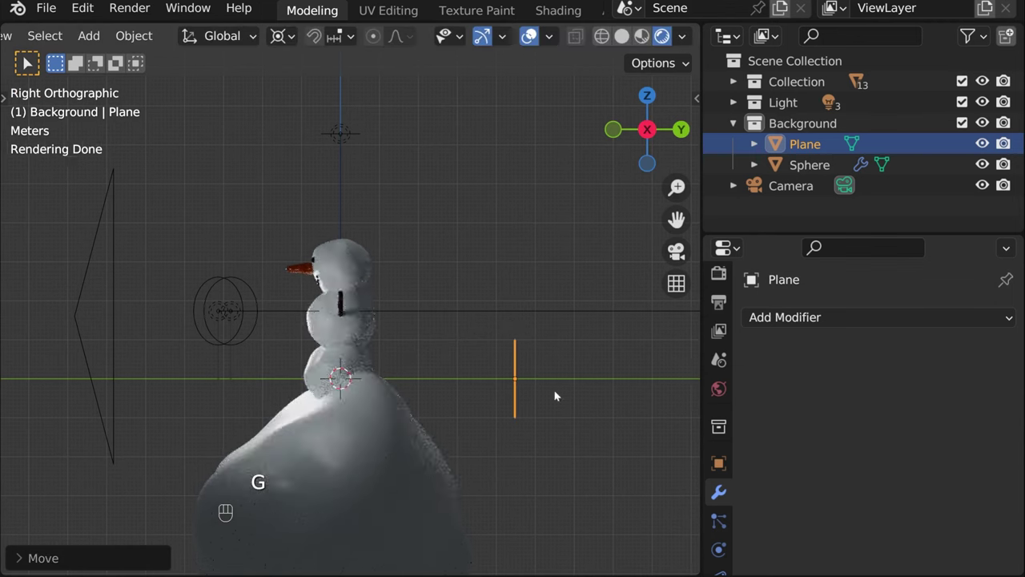
{"action": "key", "text": "s"}
{"action": "key", "text": "ctrl+z"}
{"action": "key", "text": "."}
{"action": "key", "text": "s"}
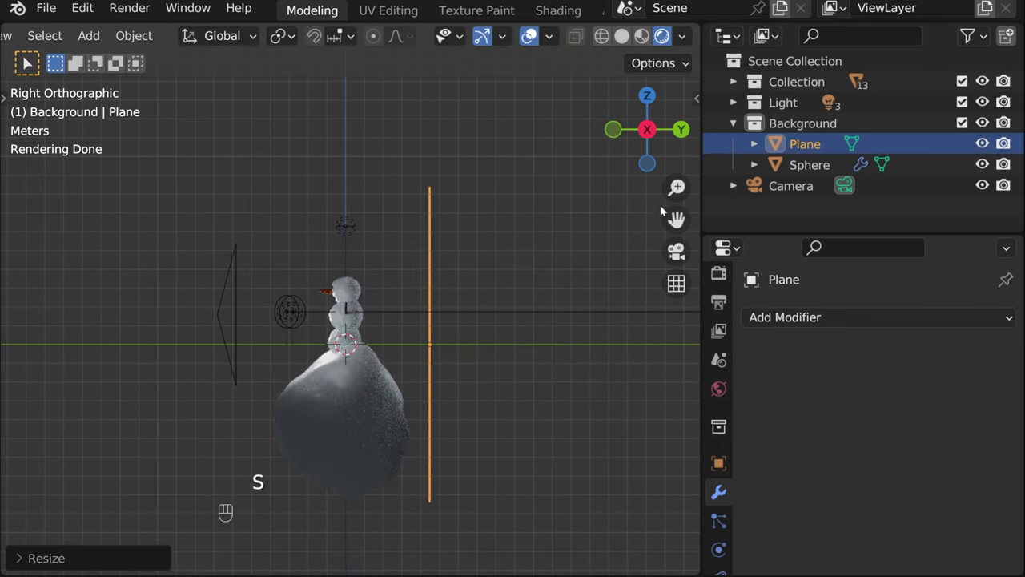
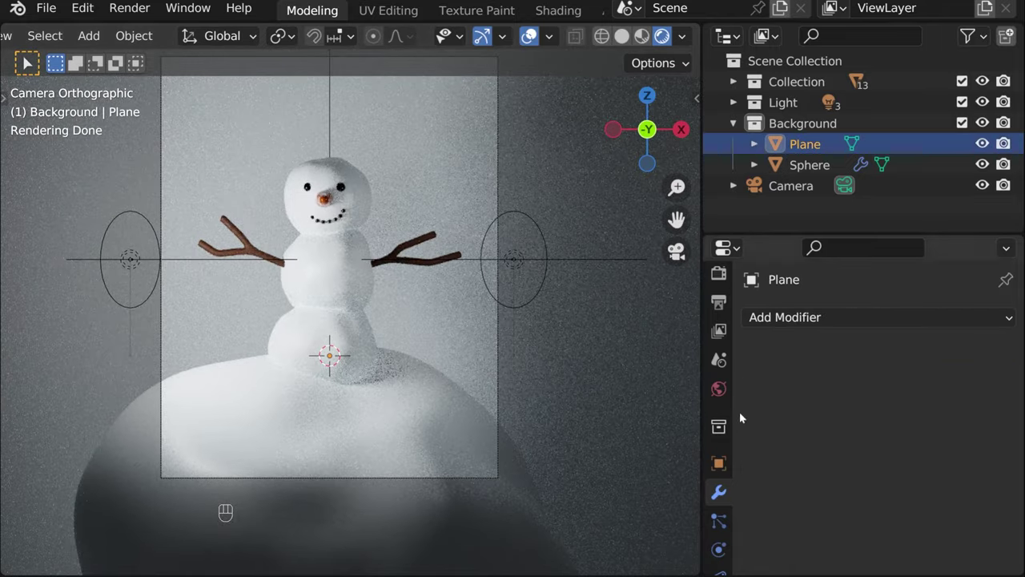
- Set the World background colour to a muted light blue and add an Empty to the scene
{"action": "left_click_drag", "start_coordinate": [505, 308], "coordinate": [505, 345]}
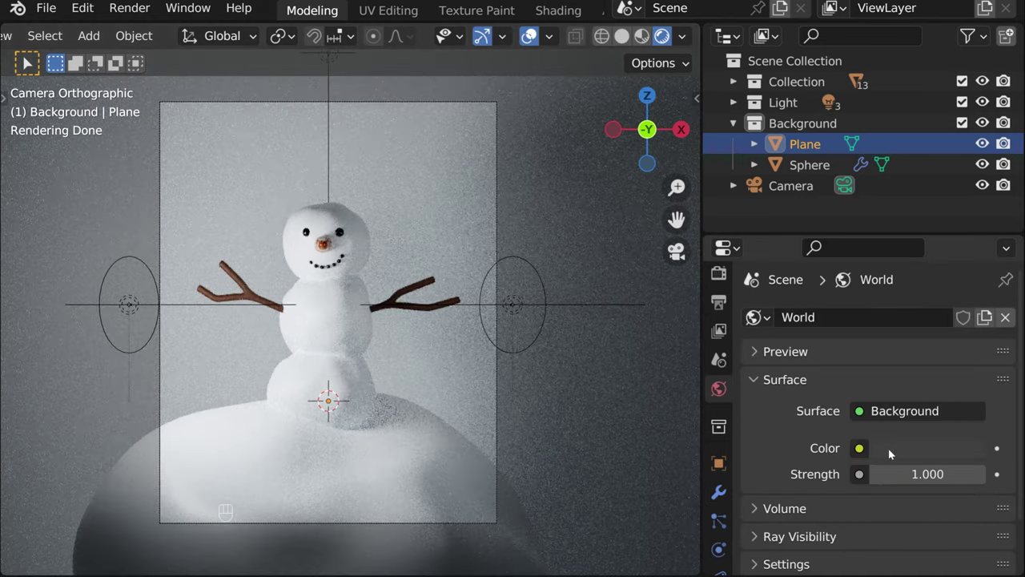
{"action": "middle_click", "coordinate": [905, 297]}
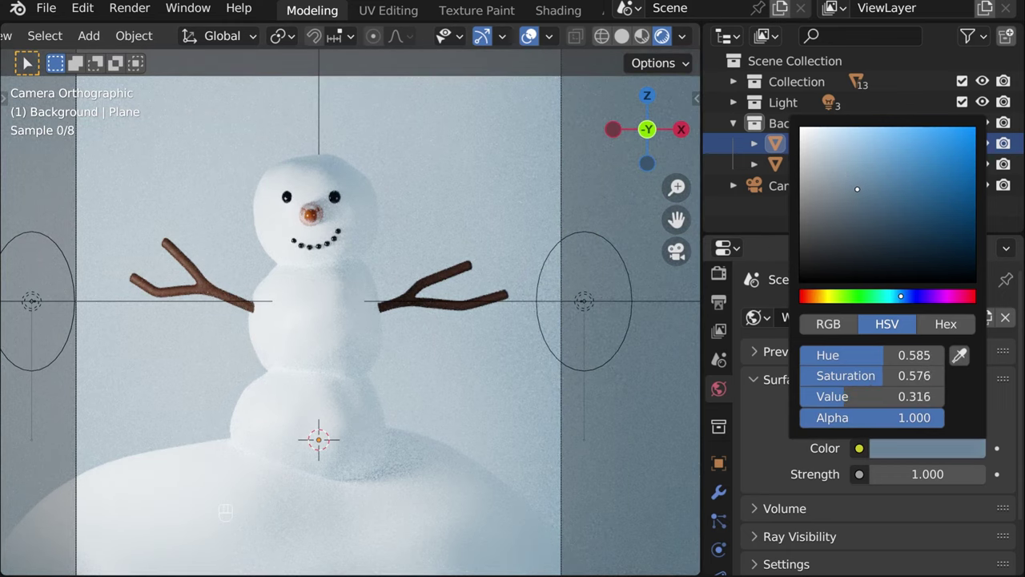
{"action": "middle_click", "coordinate": [570, 413]}
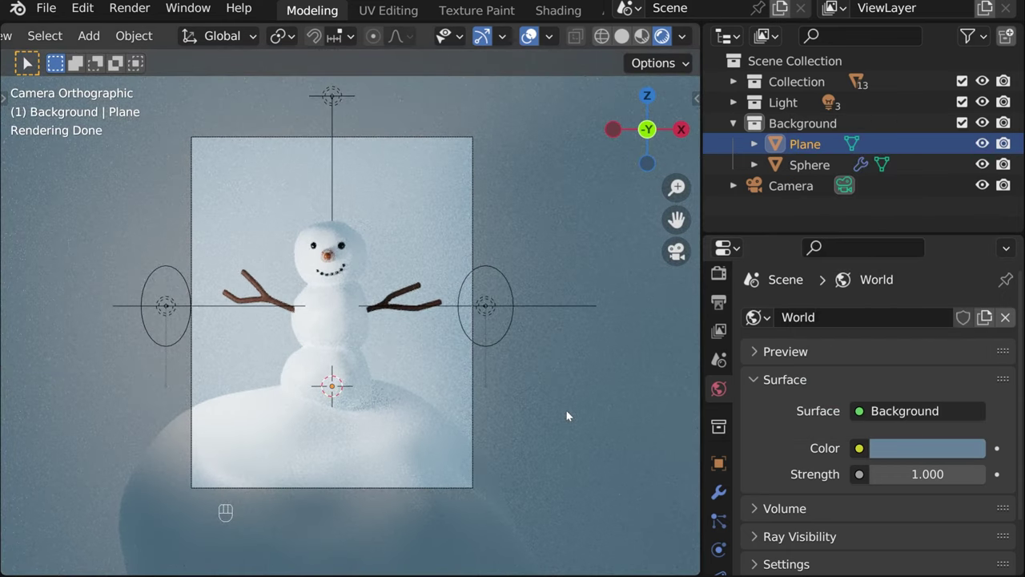
{"action": "middle_click", "coordinate": [570, 412]}
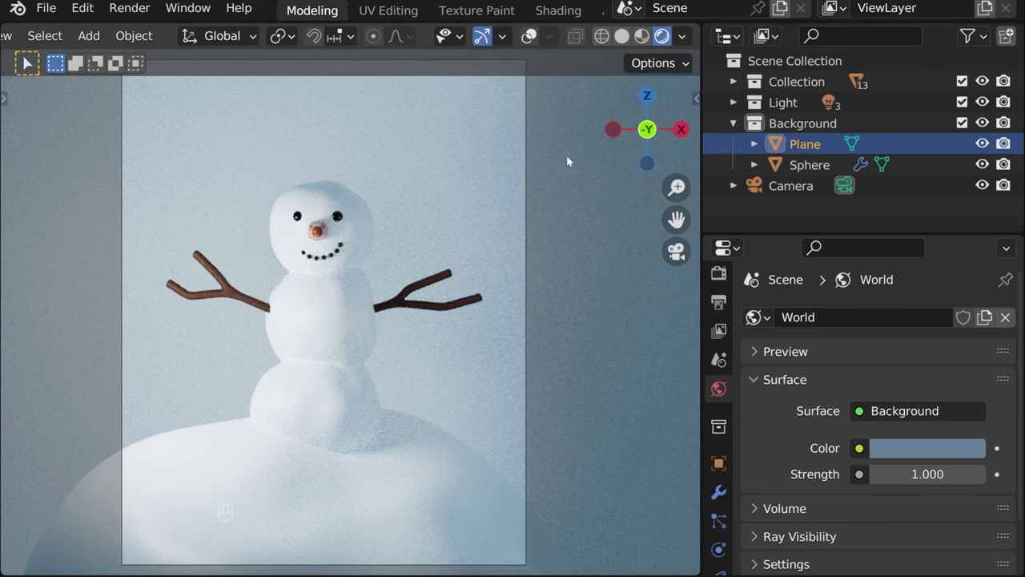
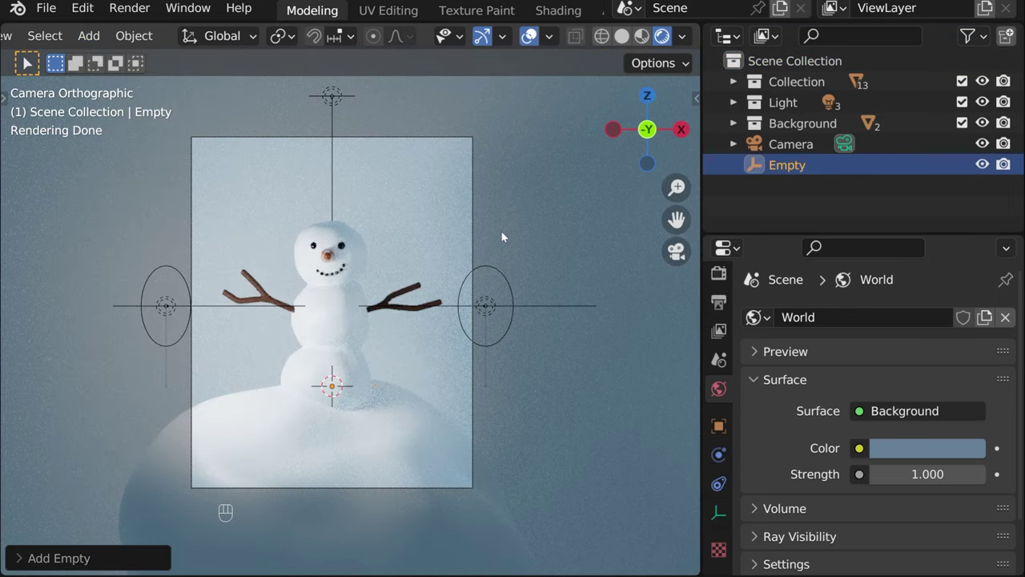
- Box-select all 13 snowman parts together with the Empty
{"action": "key", "text": "g"}
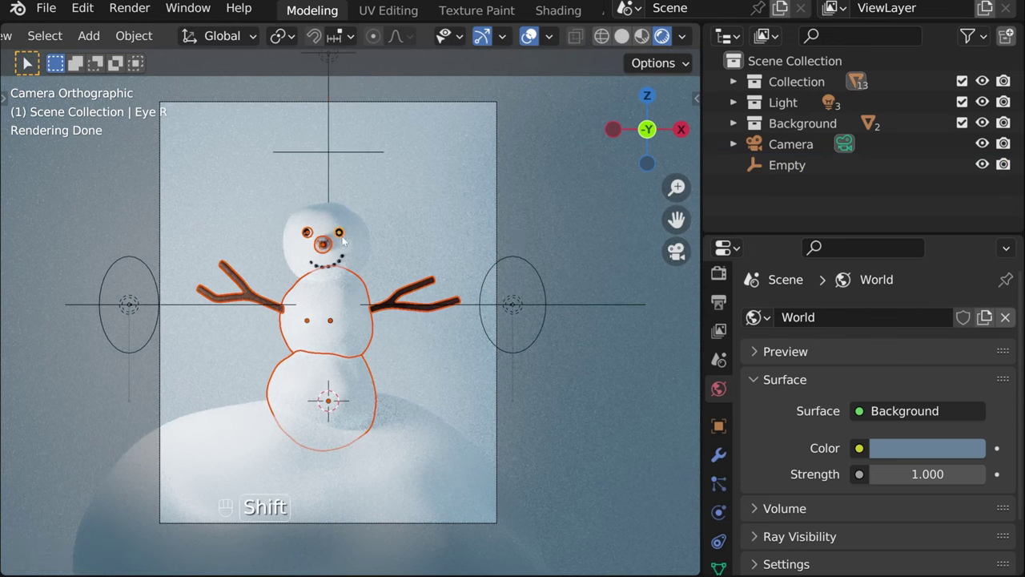
{"action": "middle_click", "coordinate": [354, 223]}
{"action": "left_click_drag", "start_coordinate": [345, 229], "coordinate": [283, 200]}
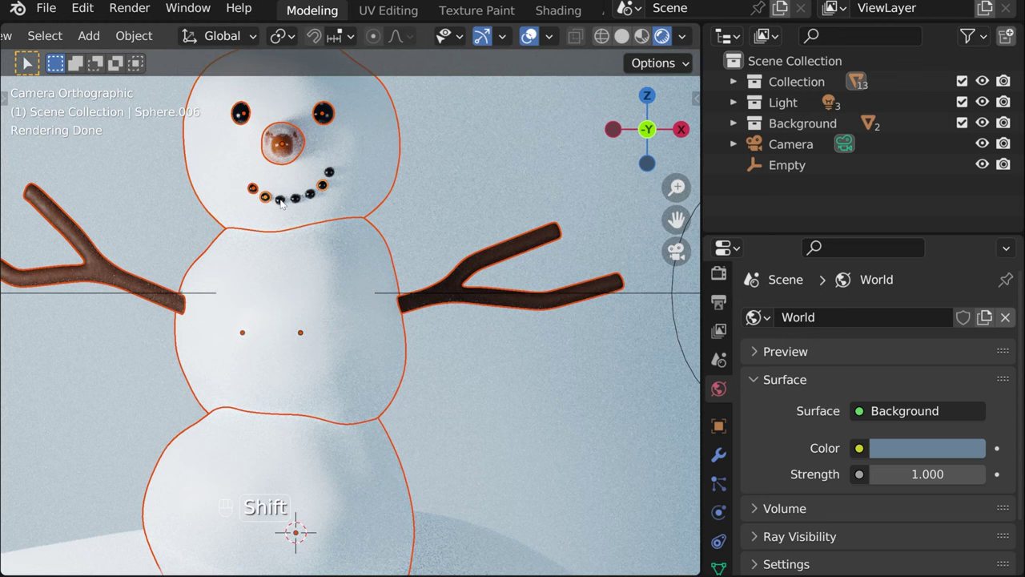
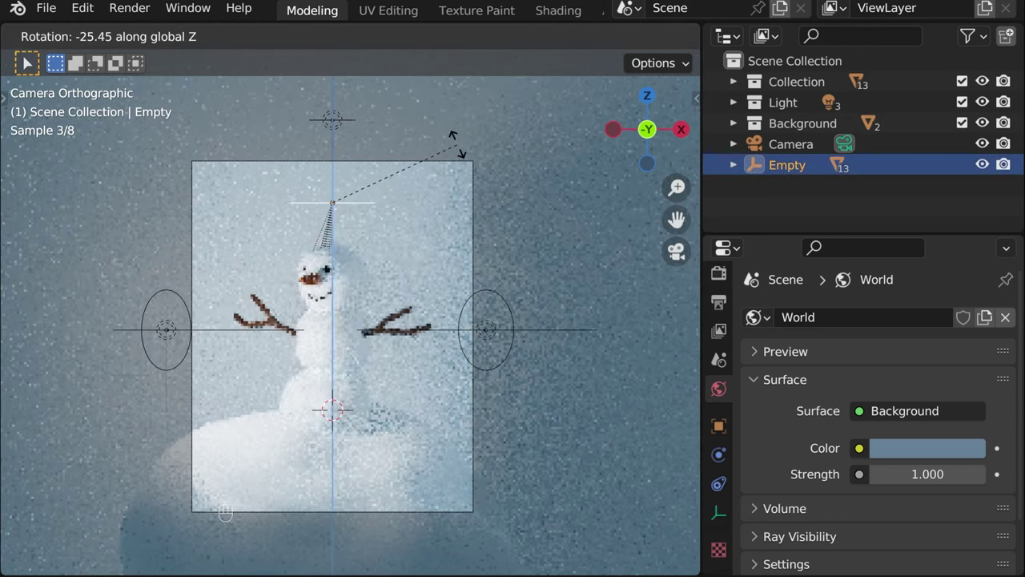
- Parent the snowman parts to the Empty and turn it slightly around the Z axis
{"action": "left_click_drag", "start_coordinate": [510, 244], "coordinate": [521, 51]}
{"action": "left_click_drag", "start_coordinate": [499, 199], "coordinate": [536, 260]}
{"action": "middle_click", "coordinate": [539, 237]}
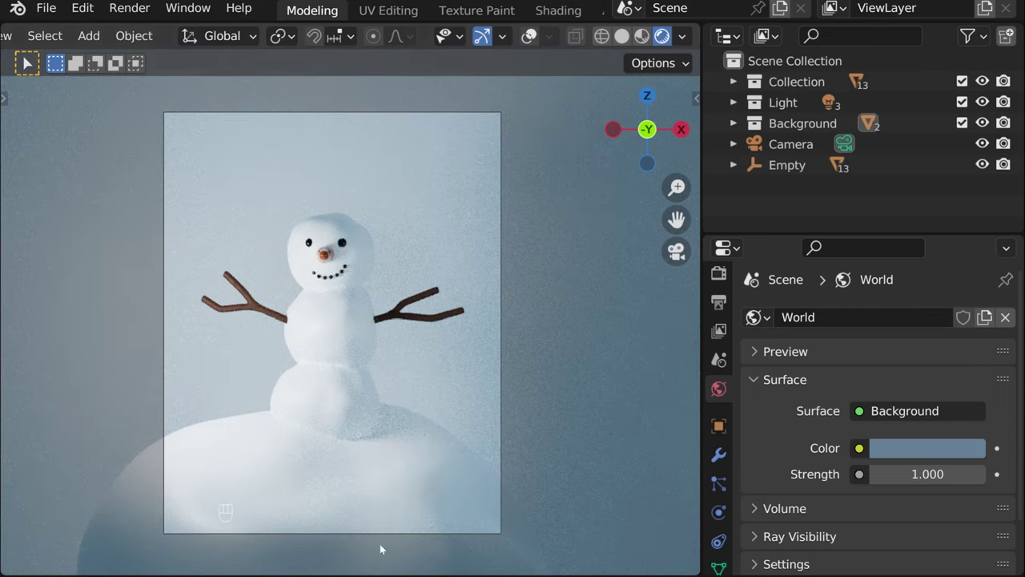
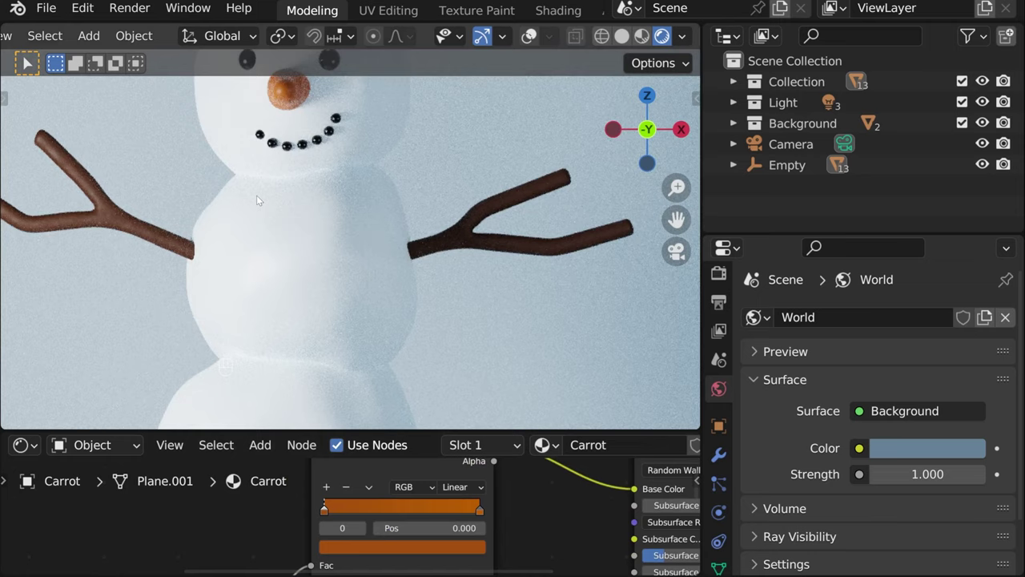
- Select the 300 W Area light in the Outliner and rotate it a few degrees around the Z axis
{"action": "middle_click", "coordinate": [285, 210]}
{"action": "middle_click", "coordinate": [343, 207]}
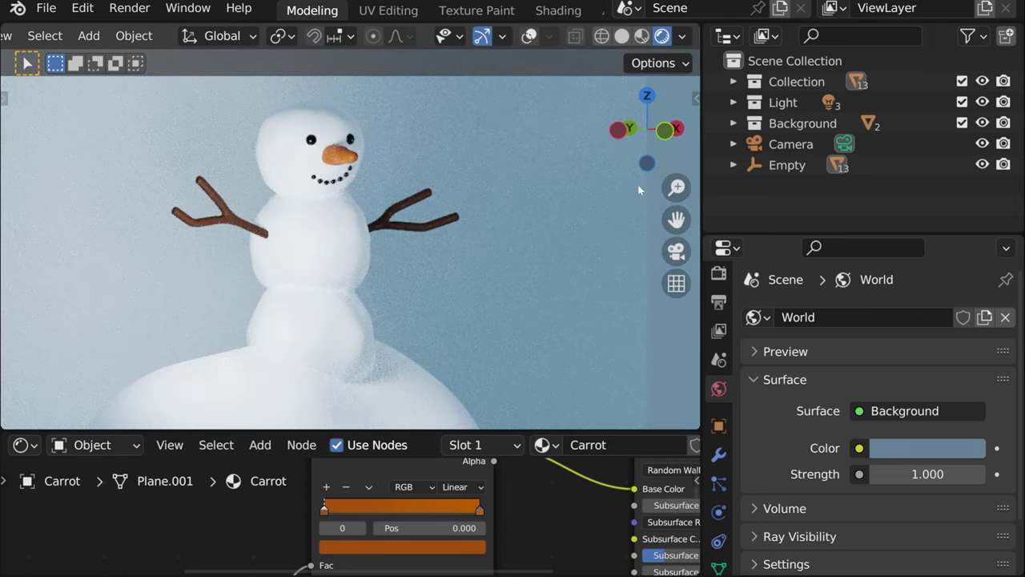
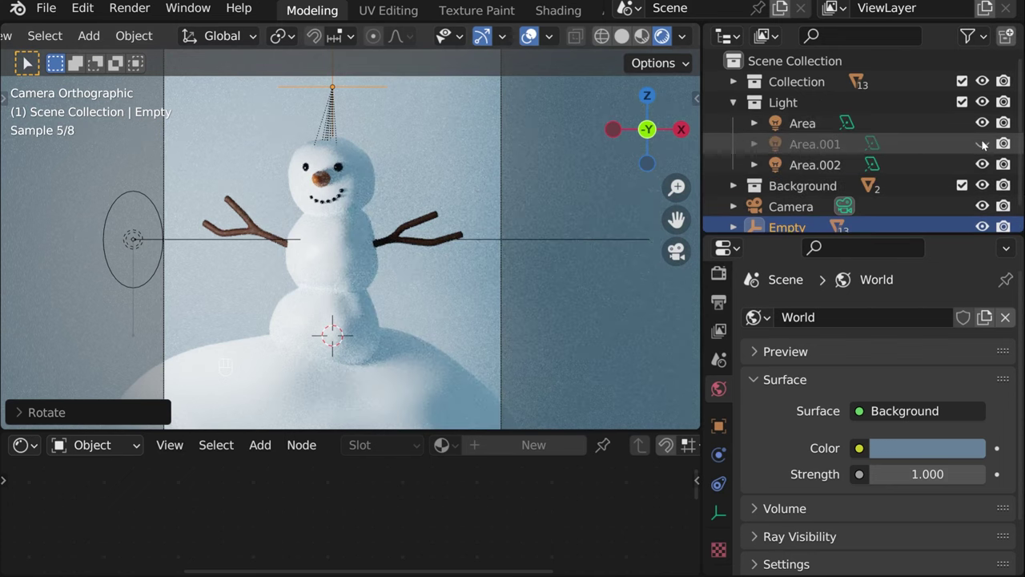
{"action": "left_click", "coordinate": [986, 145]}
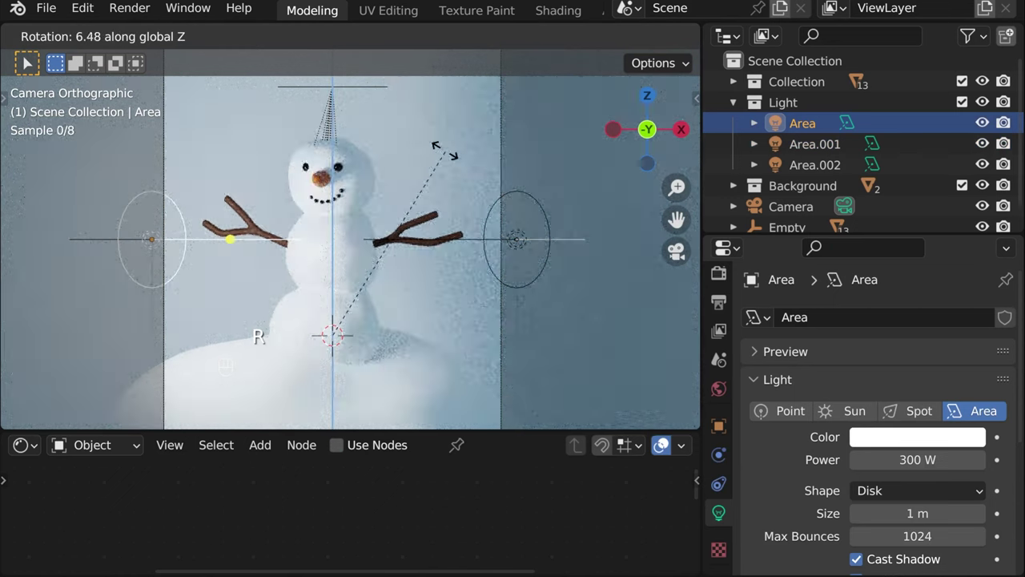
{"action": "key", "text": "ctrl+z"}
{"action": "left_click", "coordinate": [544, 159]}
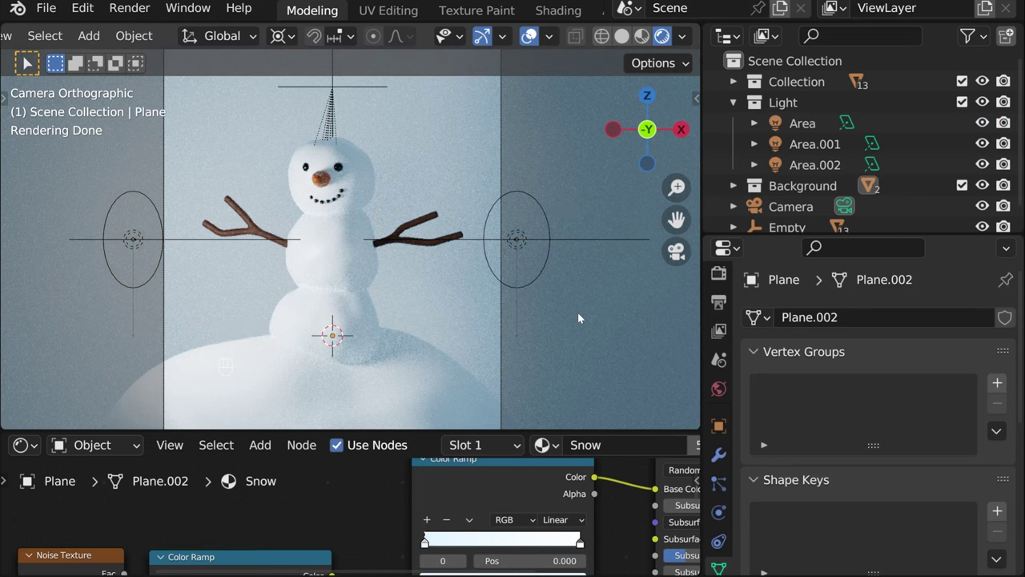
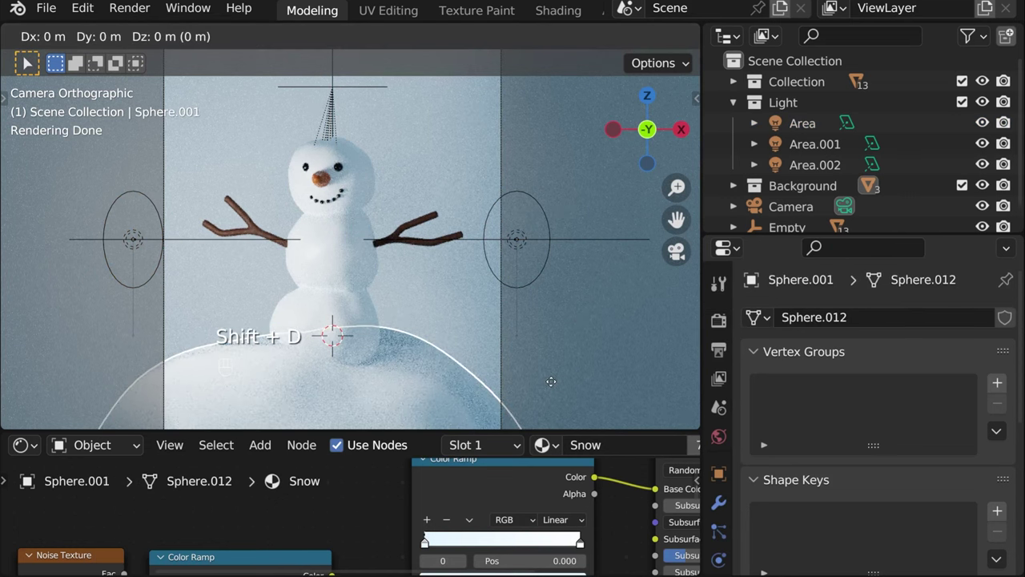
- Duplicate a snow sphere into Sphere.001 and Sphere.002, moving and shrinking the copies around the scene
{"action": "key", "text": "s"}
{"action": "key", "text": "g"}
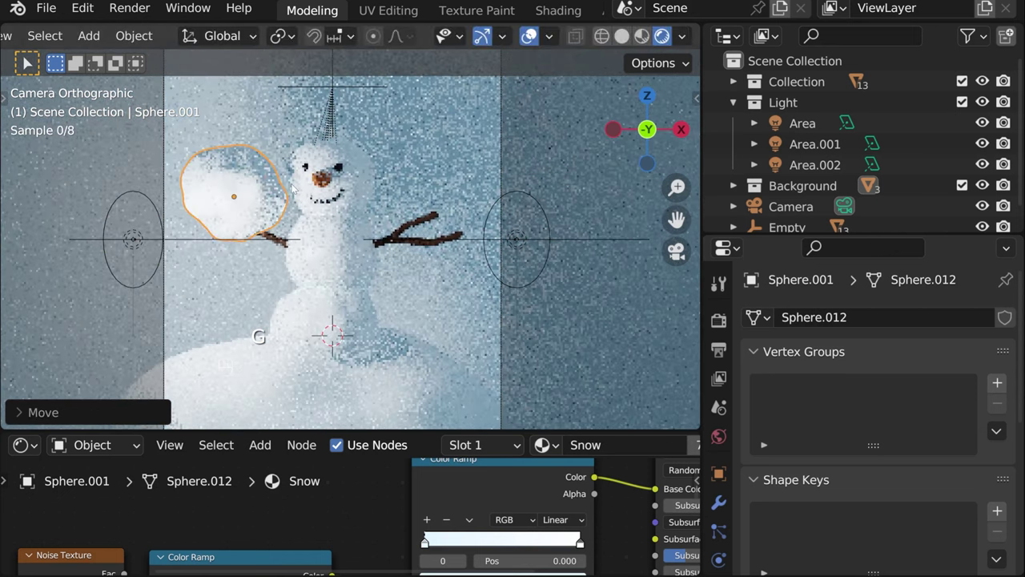
{"action": "key", "text": "s"}
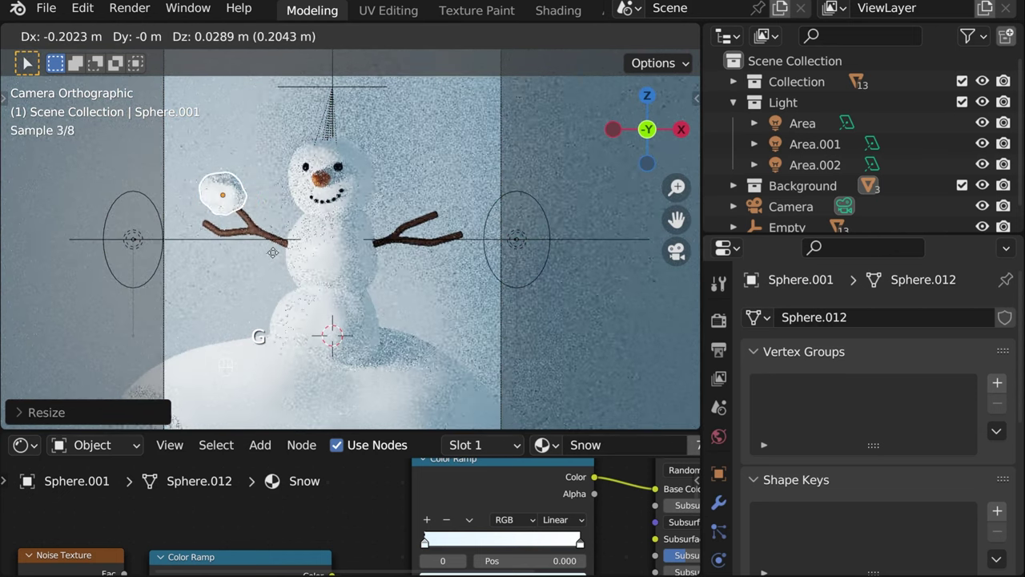
{"action": "key", "text": "shift+d"}
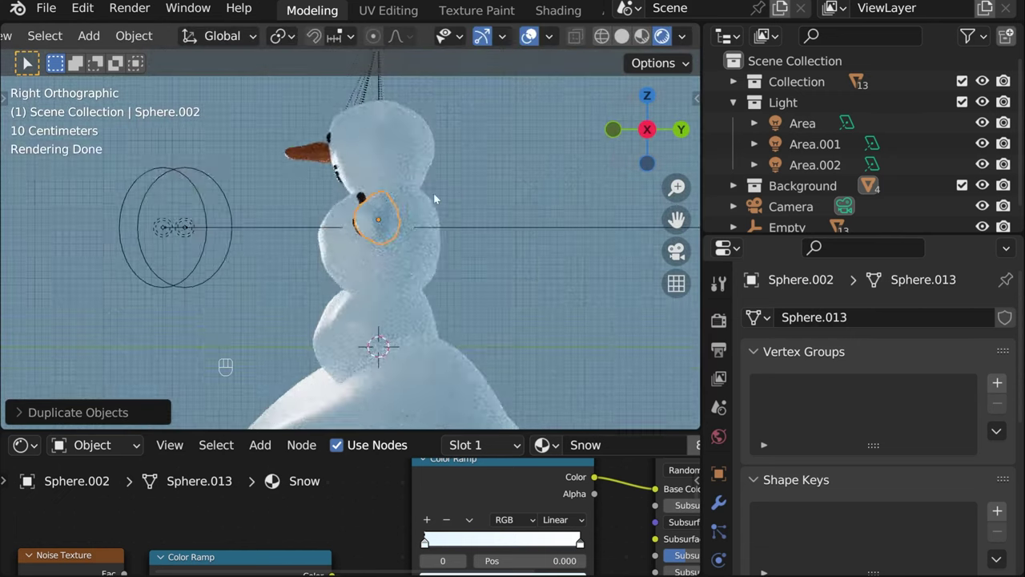